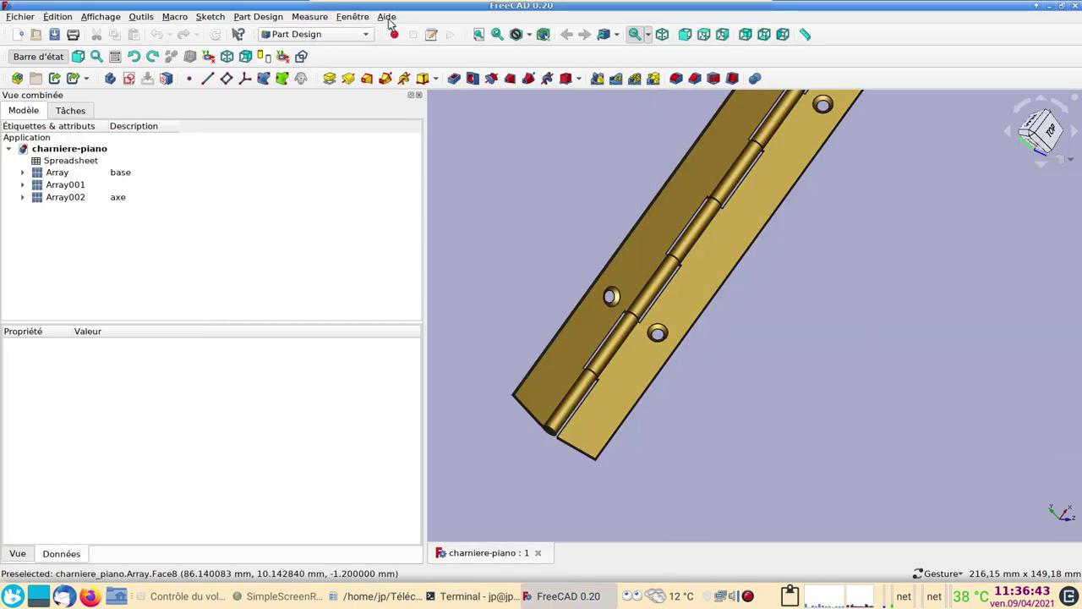
Step: Check the FreeCAD version in the About dialog and look over the existing hinge model
click(394, 20)
click(466, 144)
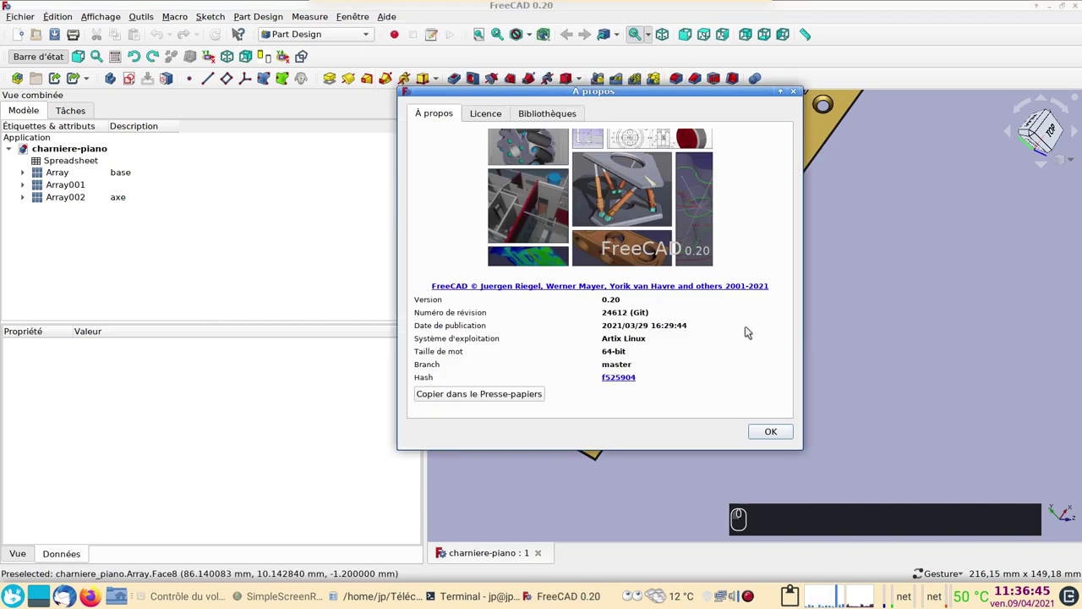
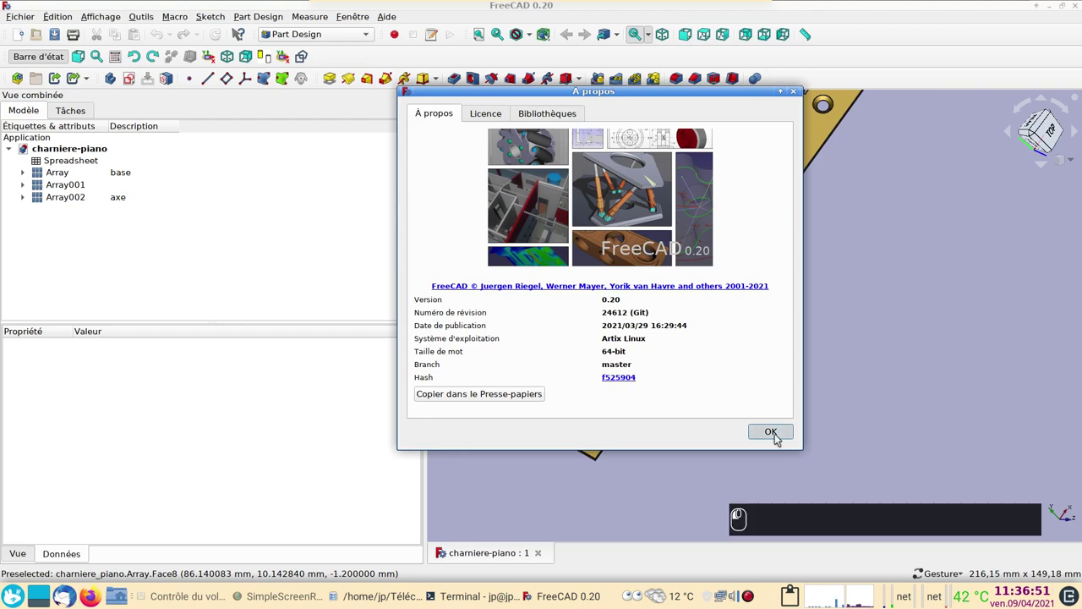
drag(747, 456, 724, 432)
scroll(down, 3)
scroll(up, 3)
scroll(up, 3)
drag(816, 369, 730, 407)
scroll(up, 3)
drag(711, 413, 669, 429)
scroll(up, 3)
click(639, 404)
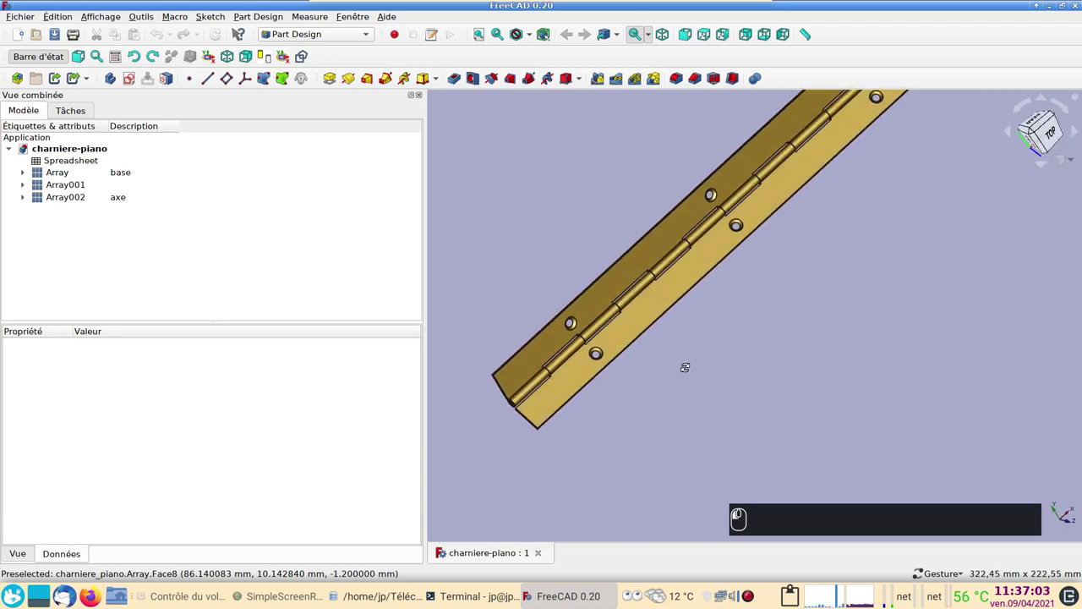
Step: Close the hinge document, start a new empty document and switch to the Spreadsheet workbench
click(546, 554)
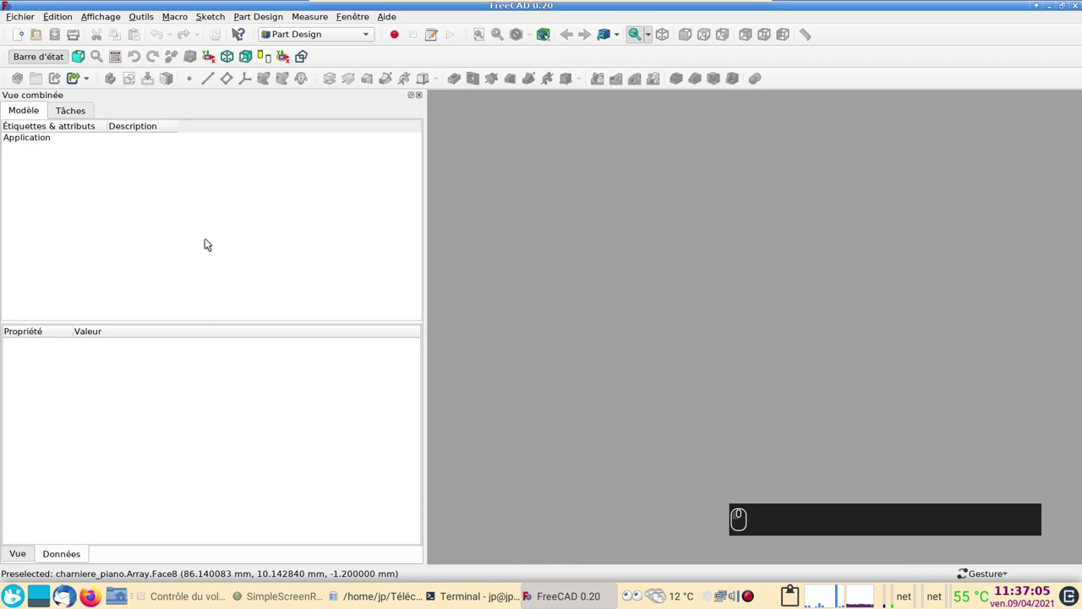
click(25, 35)
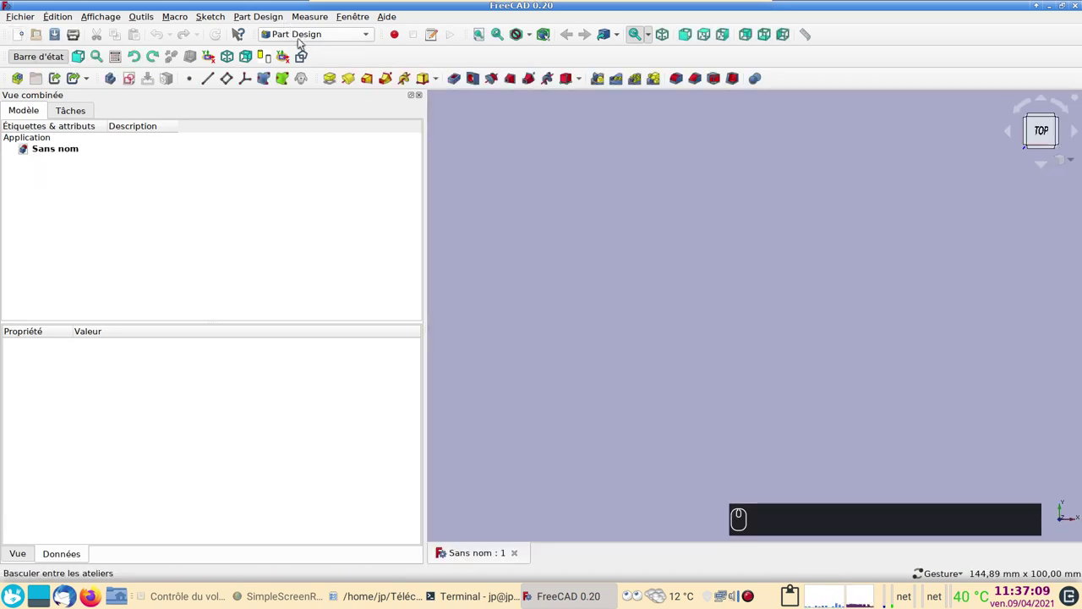
click(325, 35)
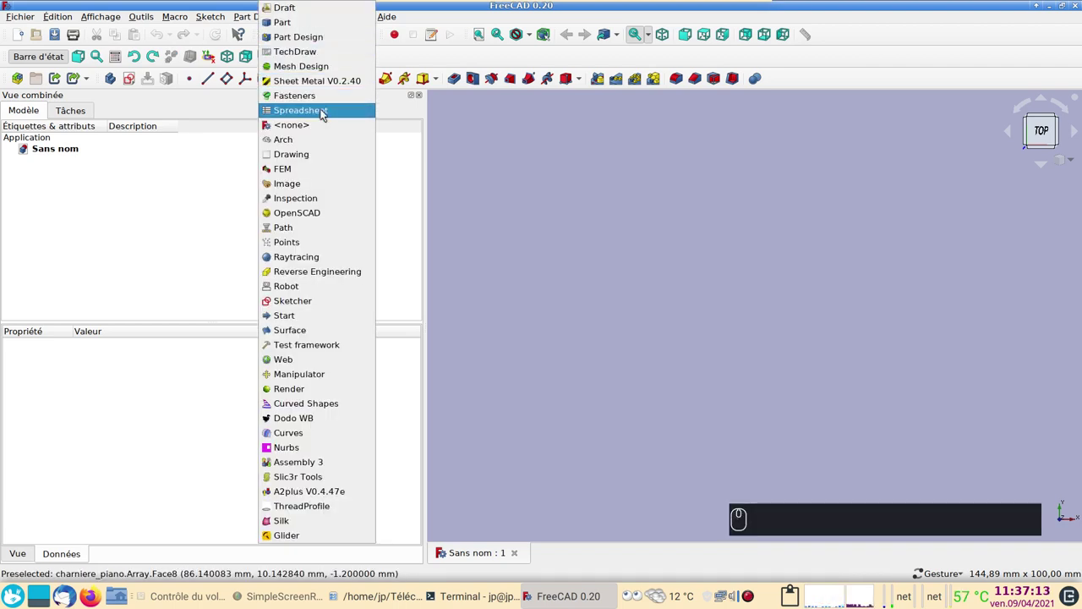
click(325, 111)
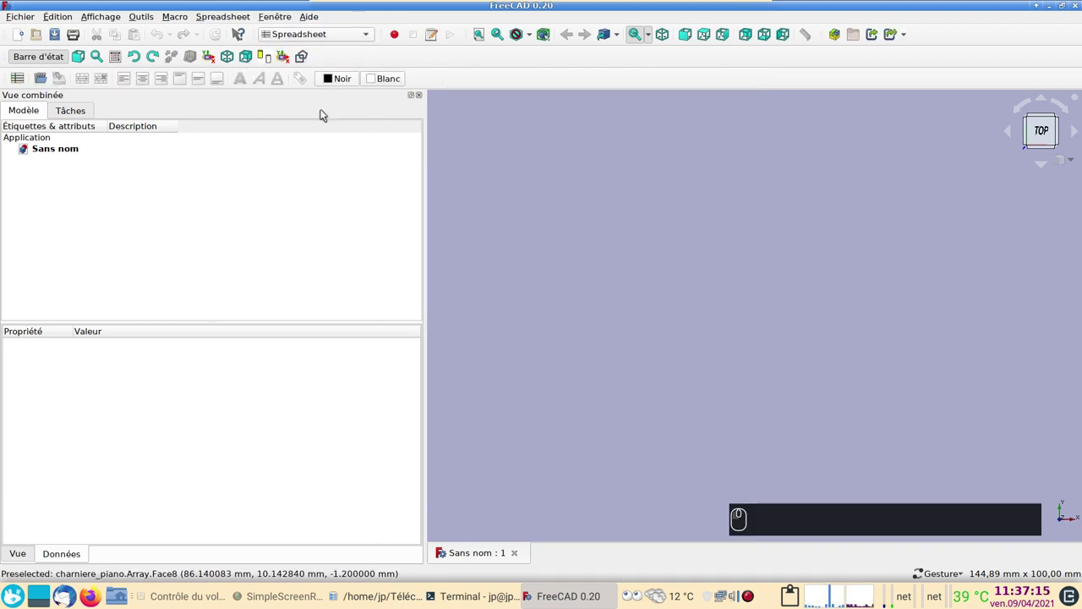
Step: Create a spreadsheet and enter the label 'Nombre d'éléments' in cell A1
click(23, 80)
click(489, 145)
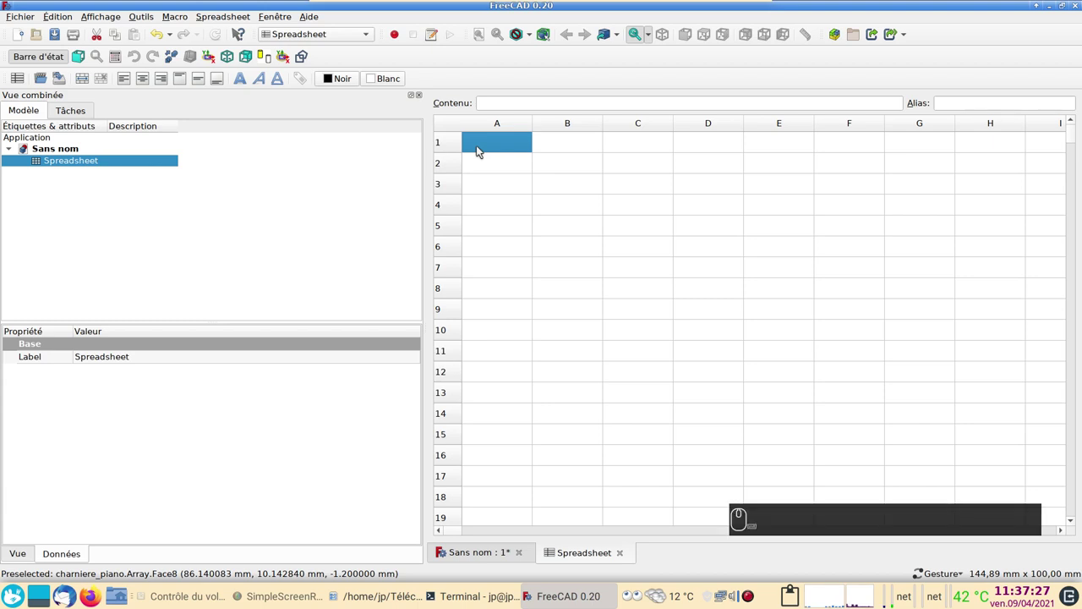
text(ombre d)
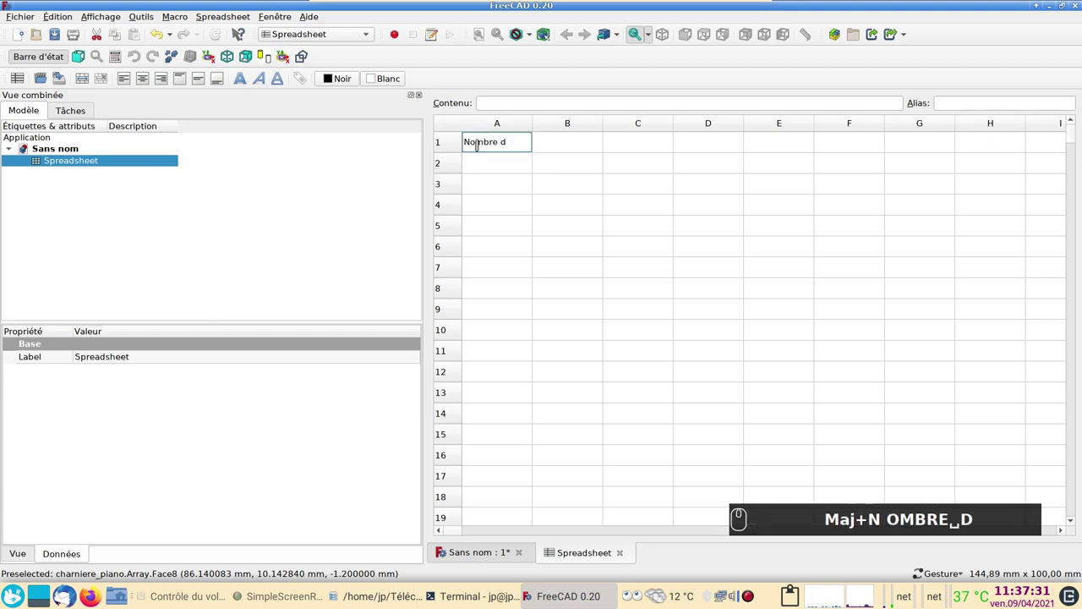
text('éléments)
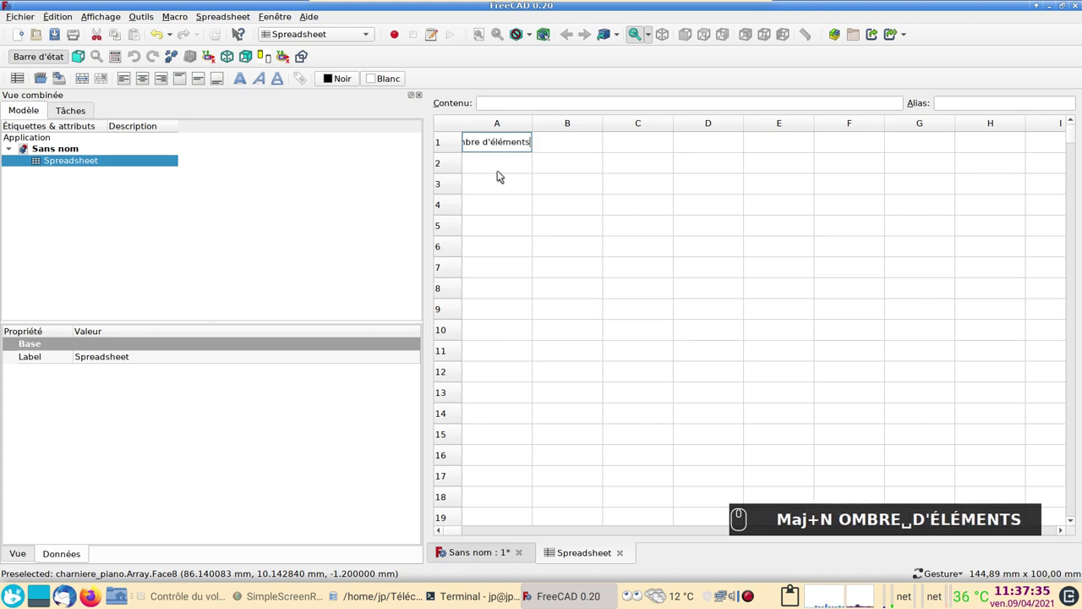
click(505, 173)
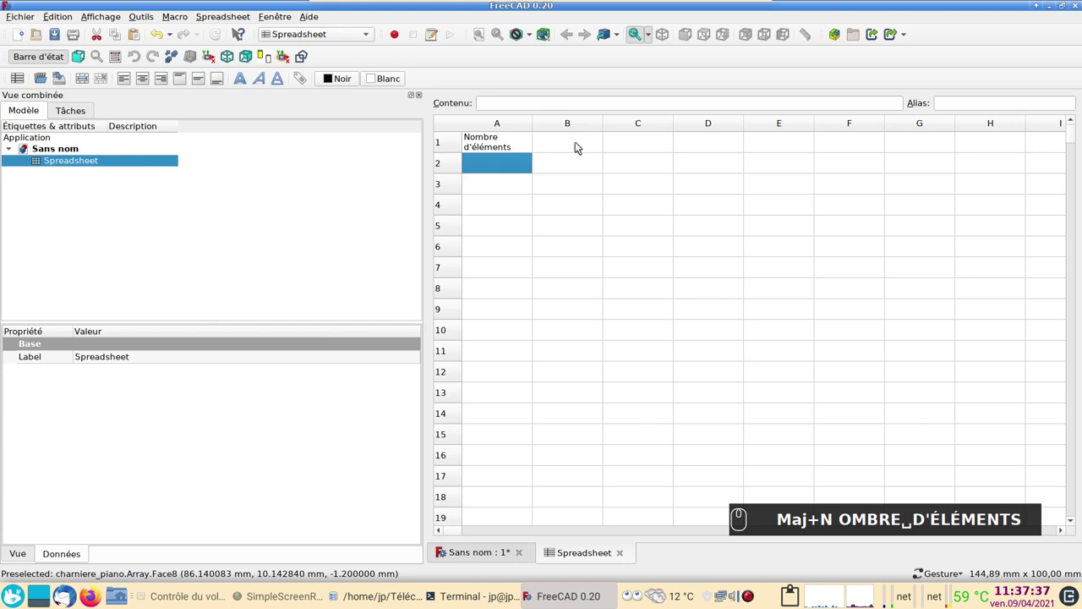
Step: Give cell B1 the alias 'elements' through its cell properties
click(582, 145)
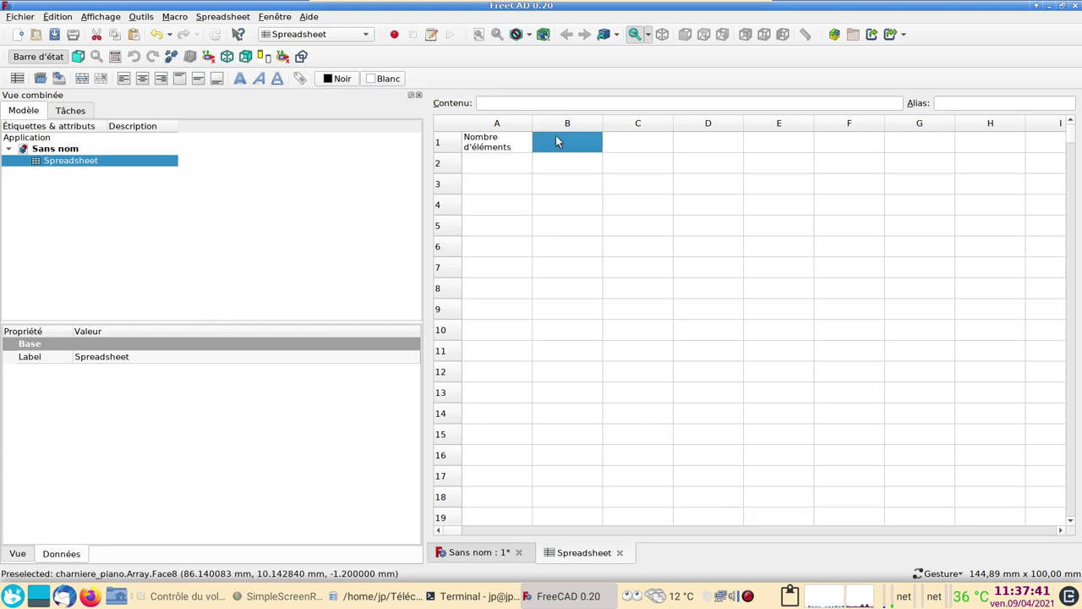
right_click(564, 139)
click(565, 138)
click(579, 143)
click(659, 219)
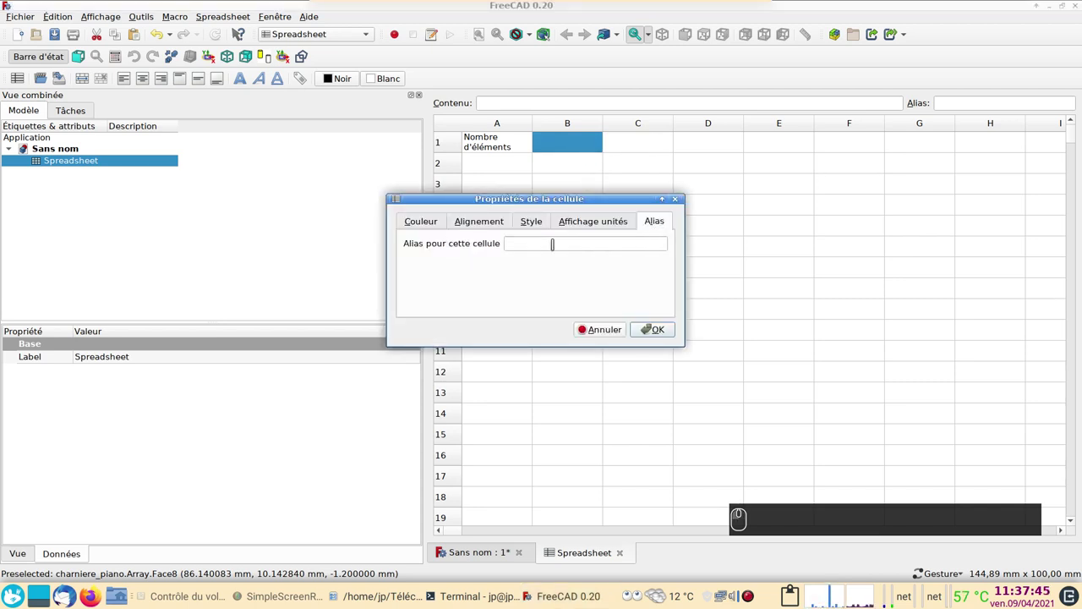
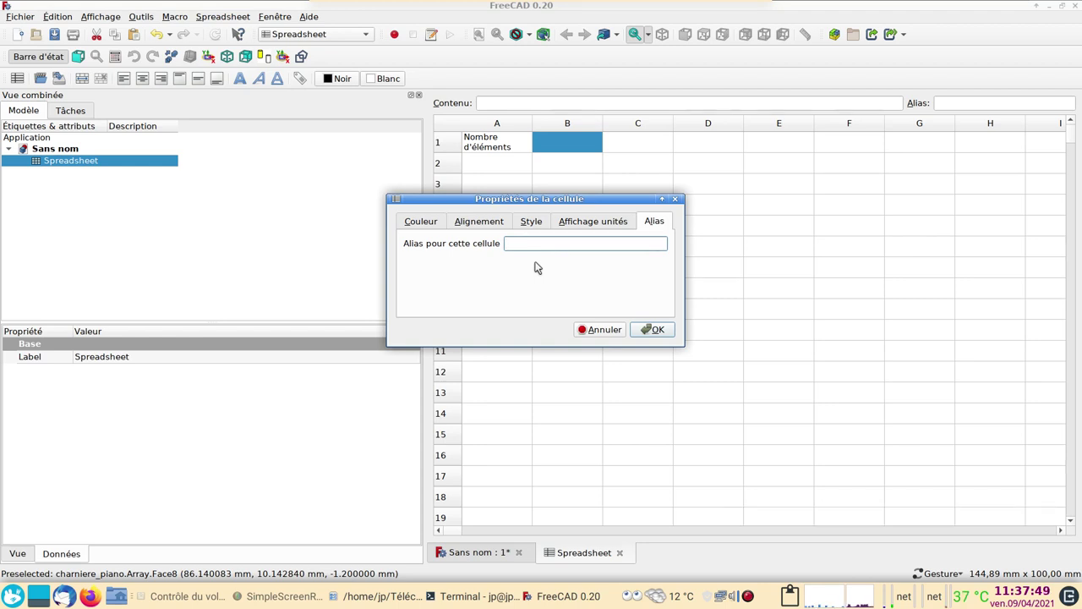
text(element)
text(s)
key(Return)
Step: Enter the value 5 in cell B1
drag(575, 192, 585, 147)
click(586, 146)
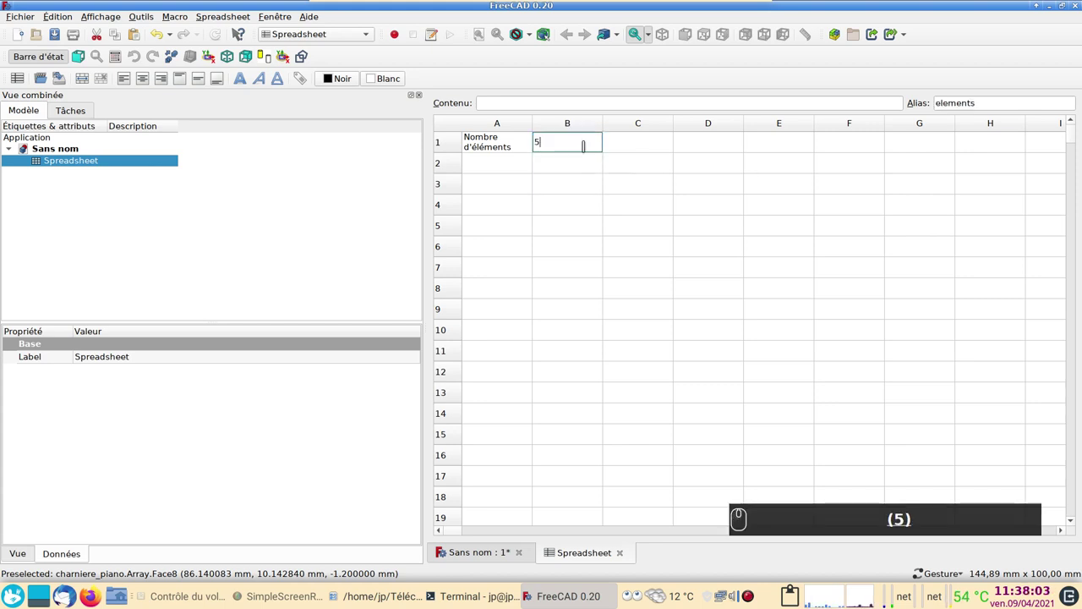
click(582, 172)
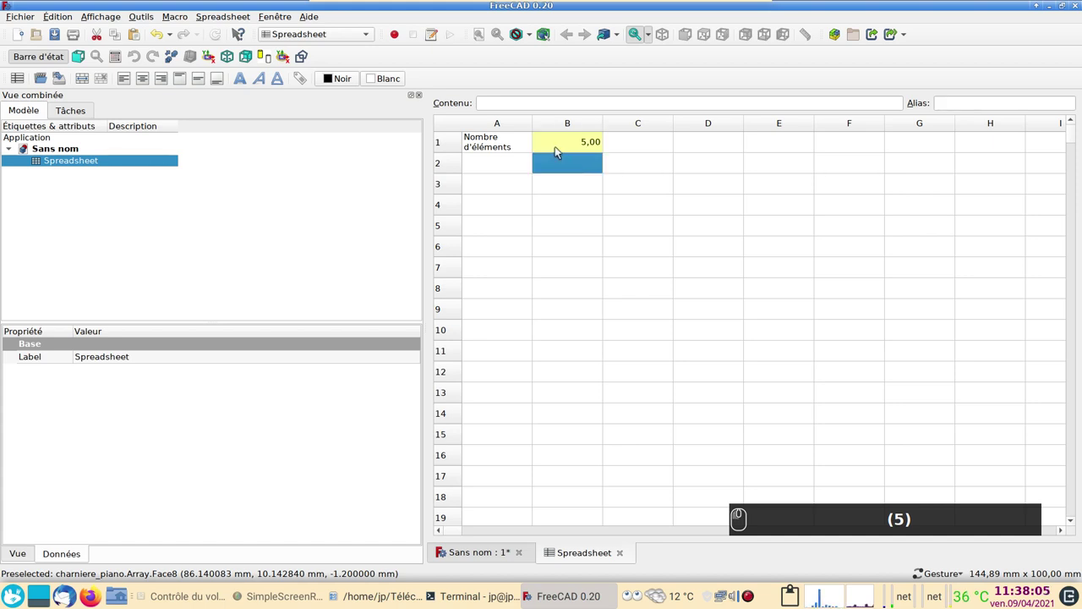
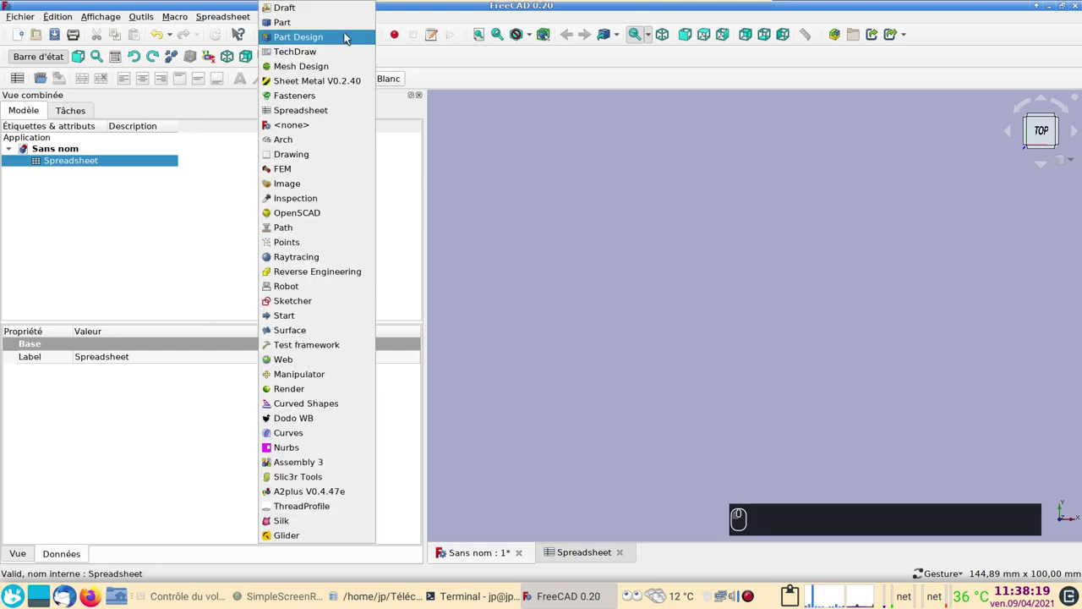
Step: In Part Design, create a Body and start a new sketch on its YZ_Plane
click(351, 36)
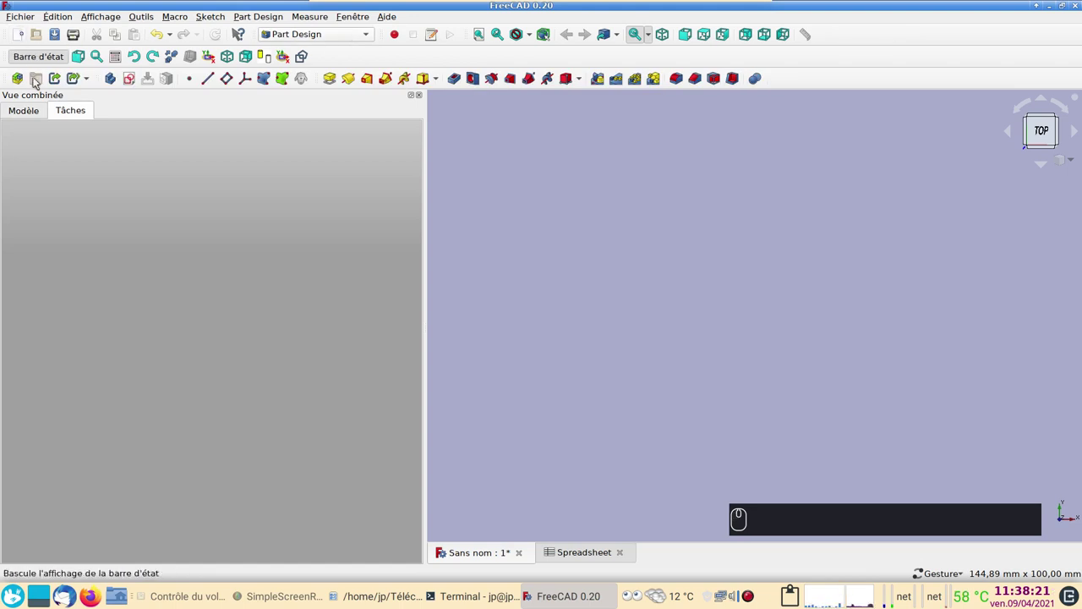
click(115, 78)
click(37, 113)
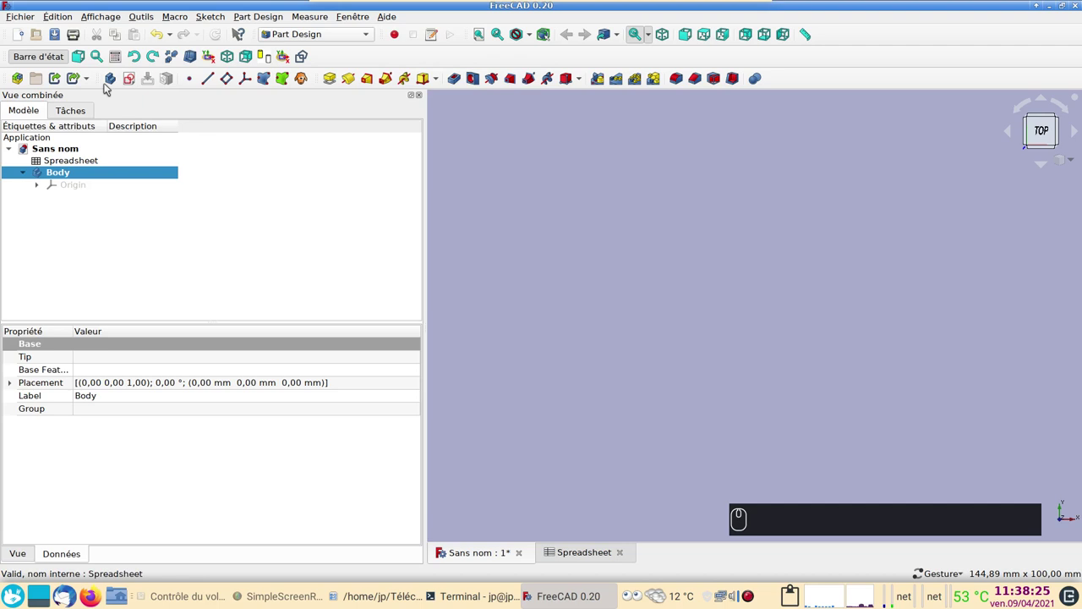
click(138, 81)
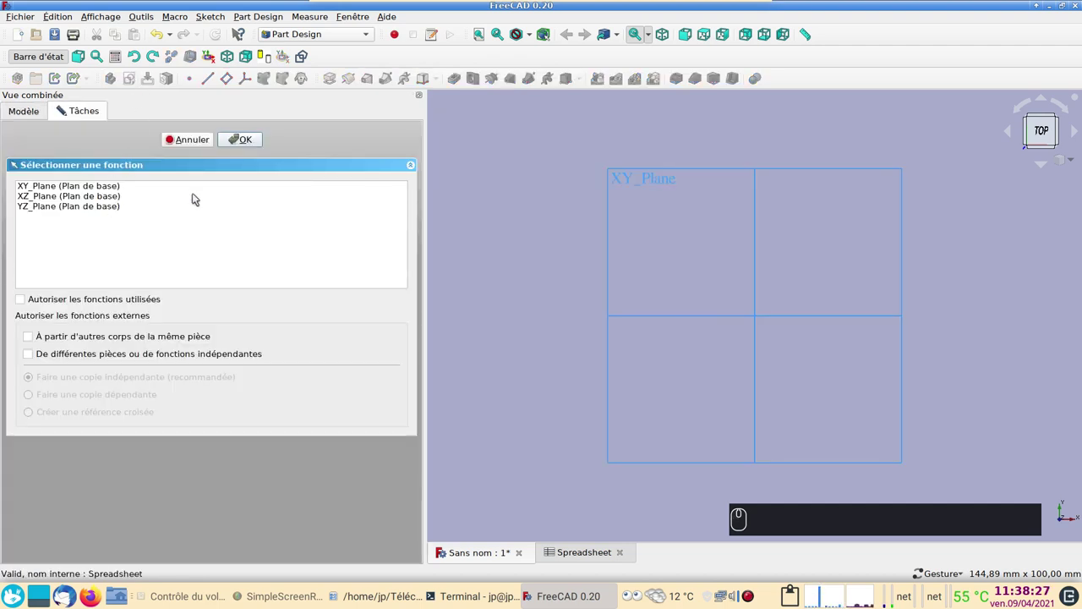
click(103, 207)
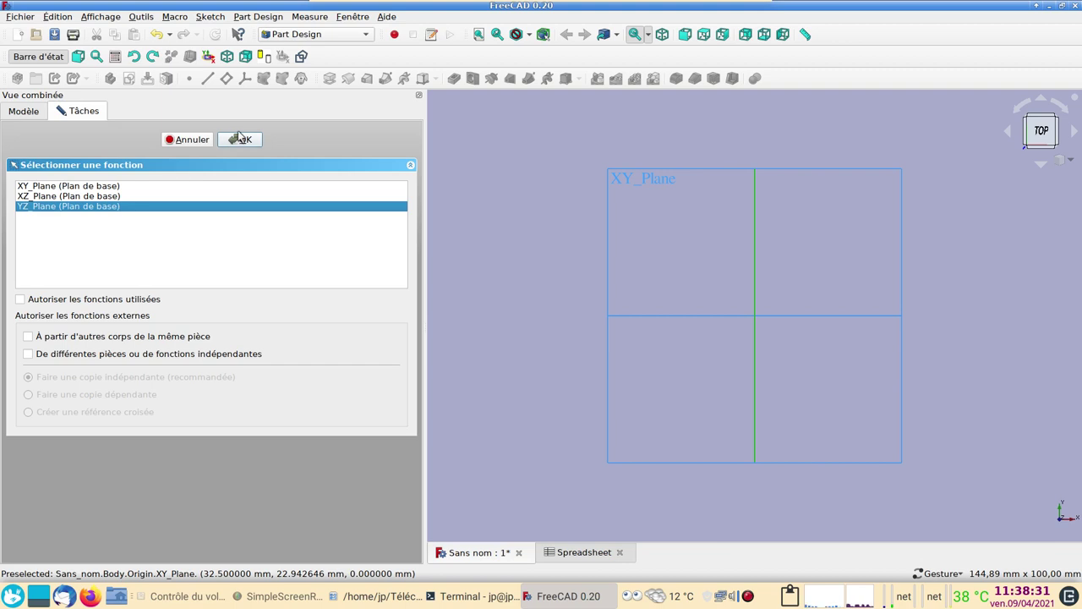
click(245, 137)
click(587, 245)
scroll(up, 3)
Step: Draw the knuckle arcs and make the short end lines perpendicular to the construction line
drag(818, 361, 651, 219)
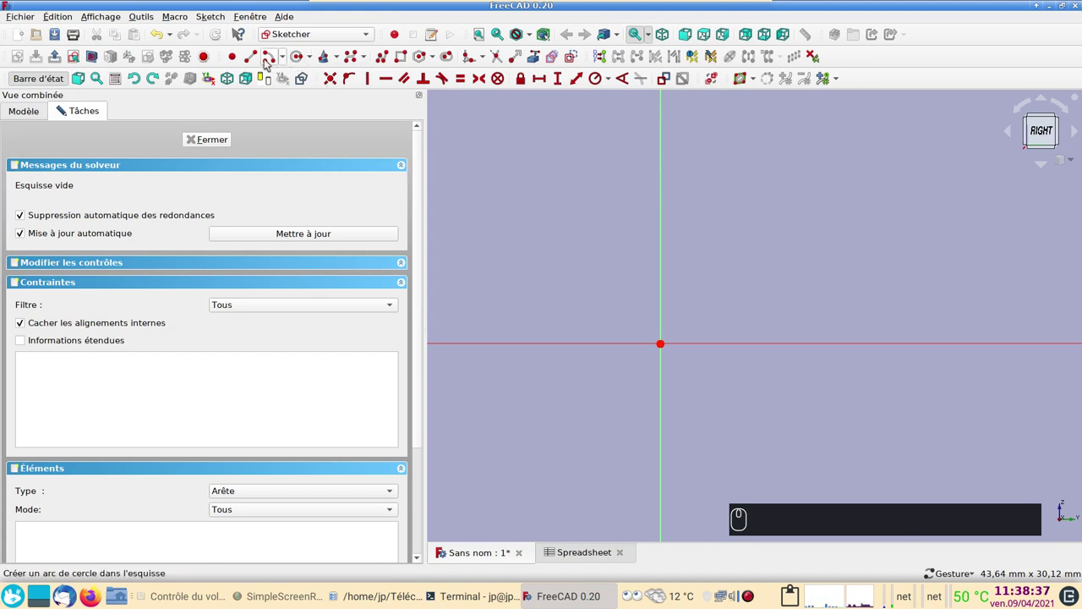
click(271, 62)
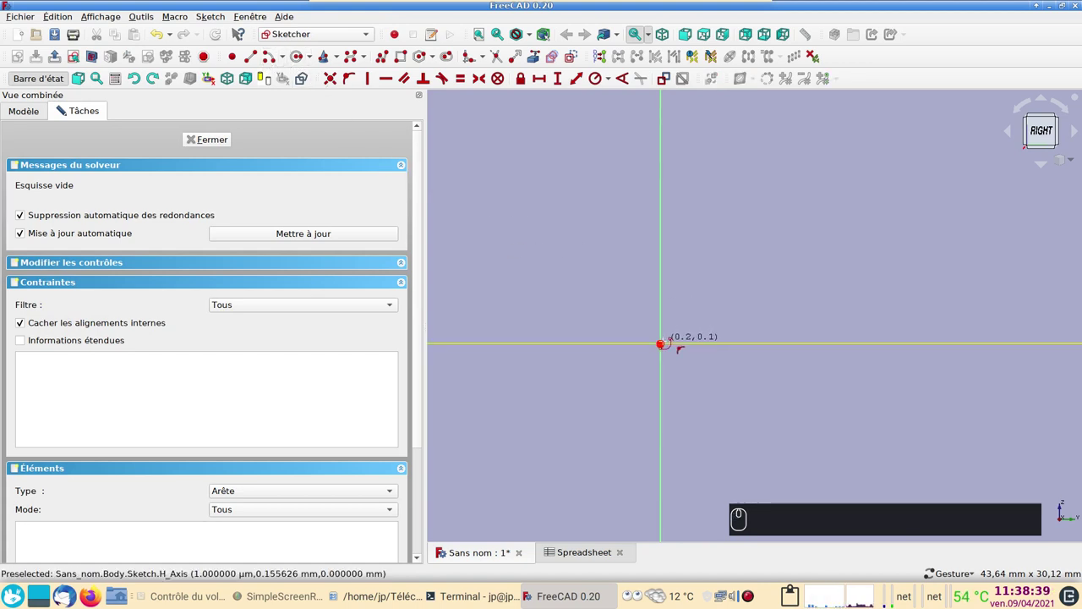
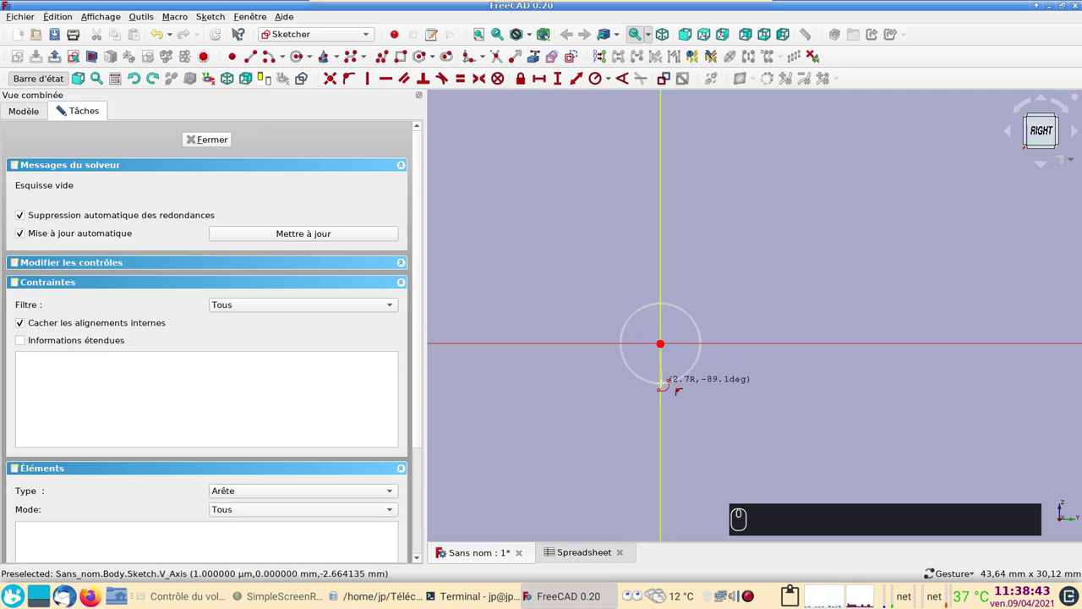
click(62, 109)
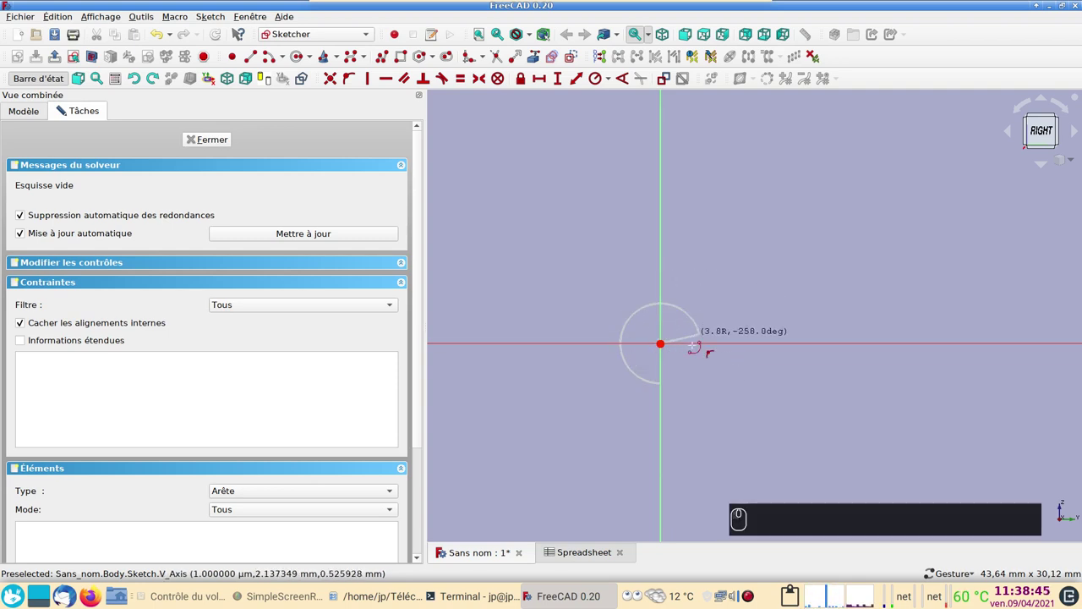
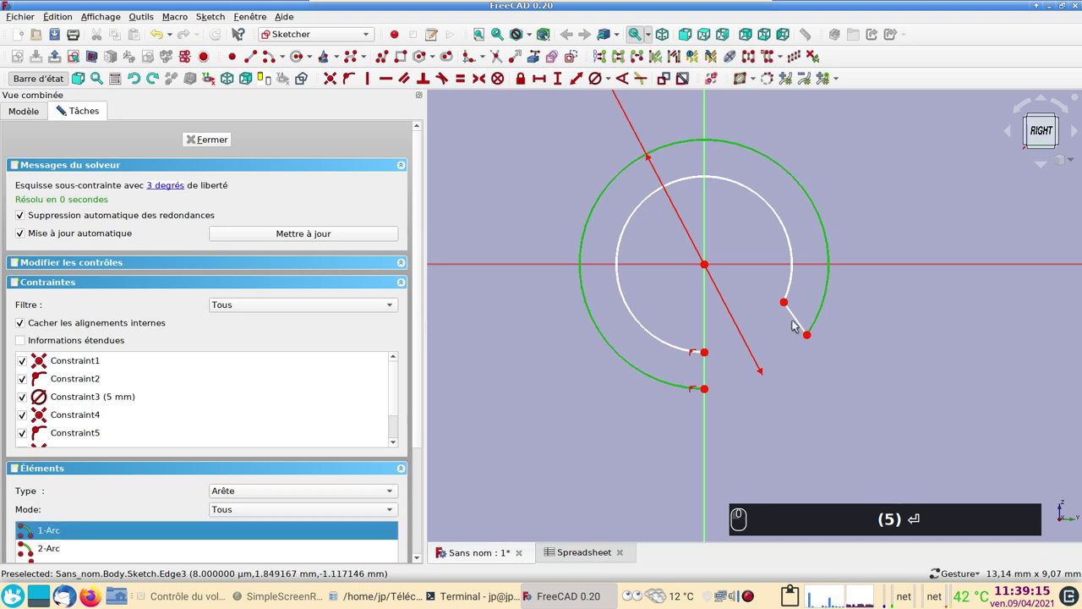
click(799, 319)
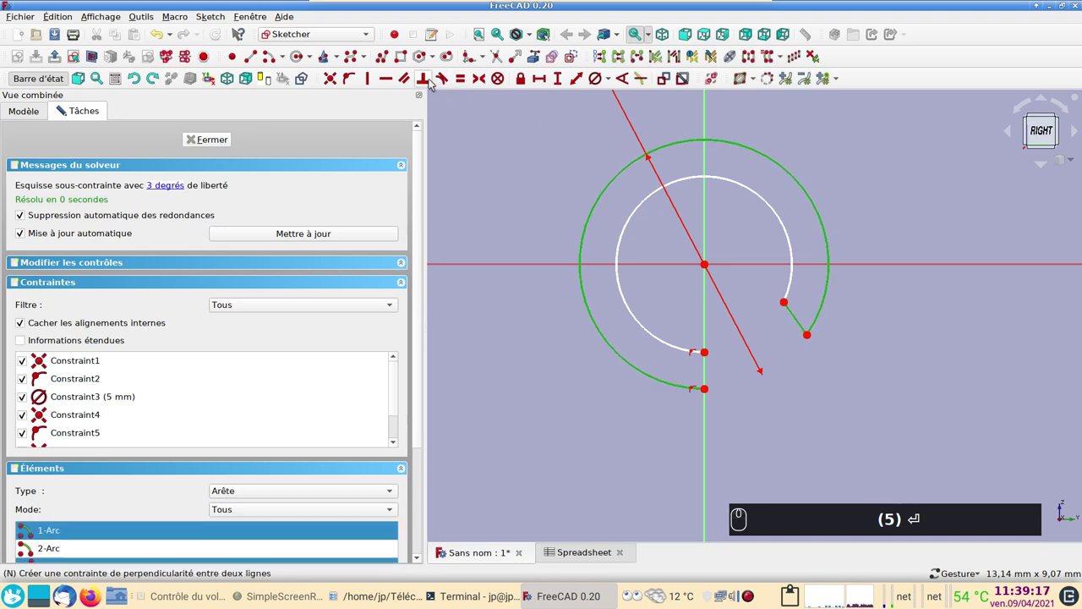
click(431, 81)
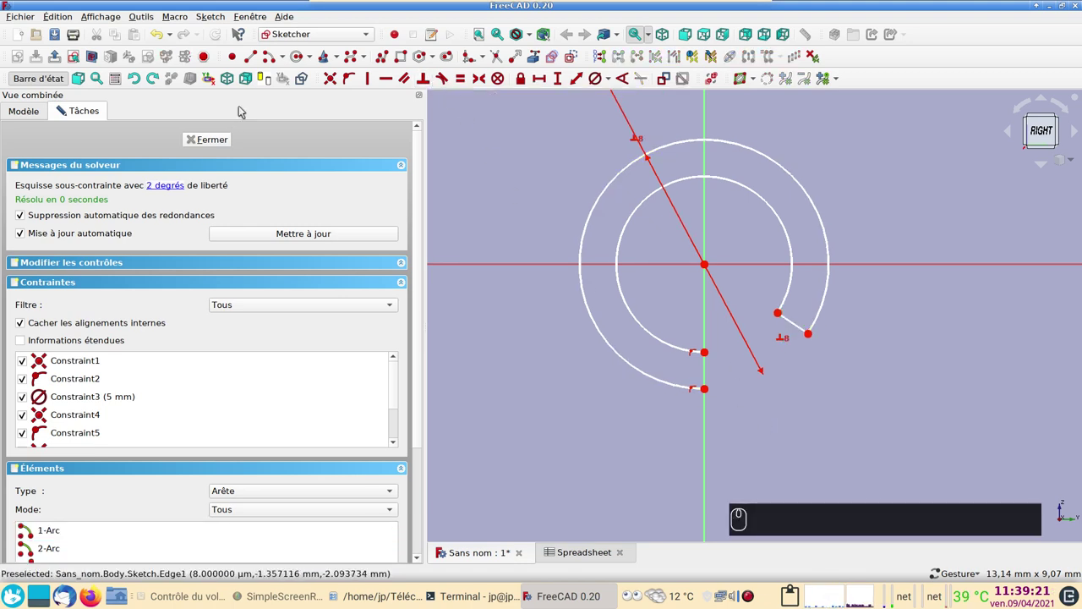
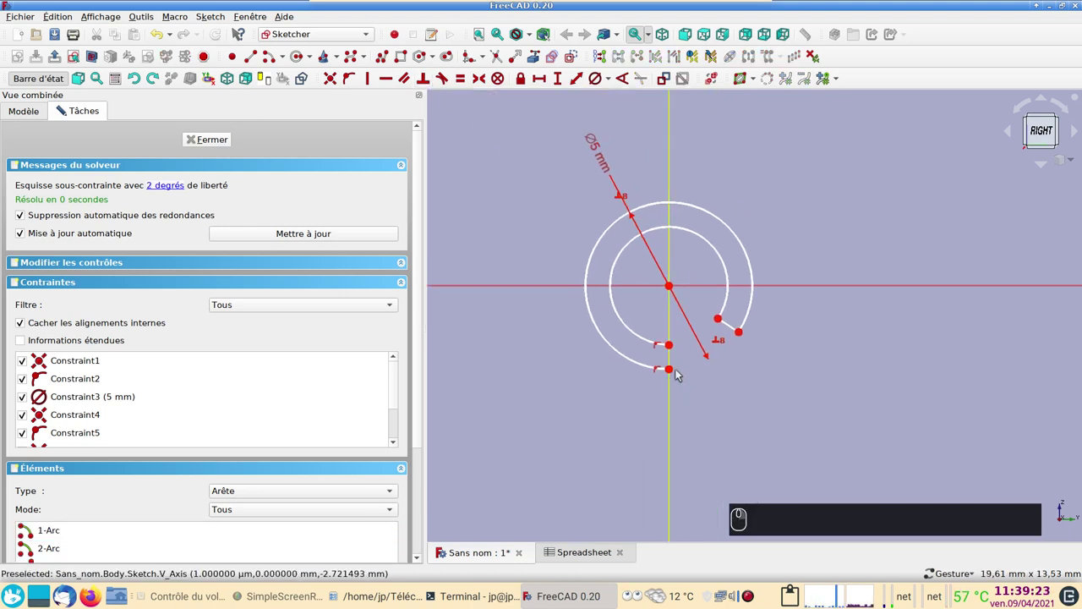
Step: Set a 1.3 mm vertical distance between the outer and inner arc end points
click(677, 375)
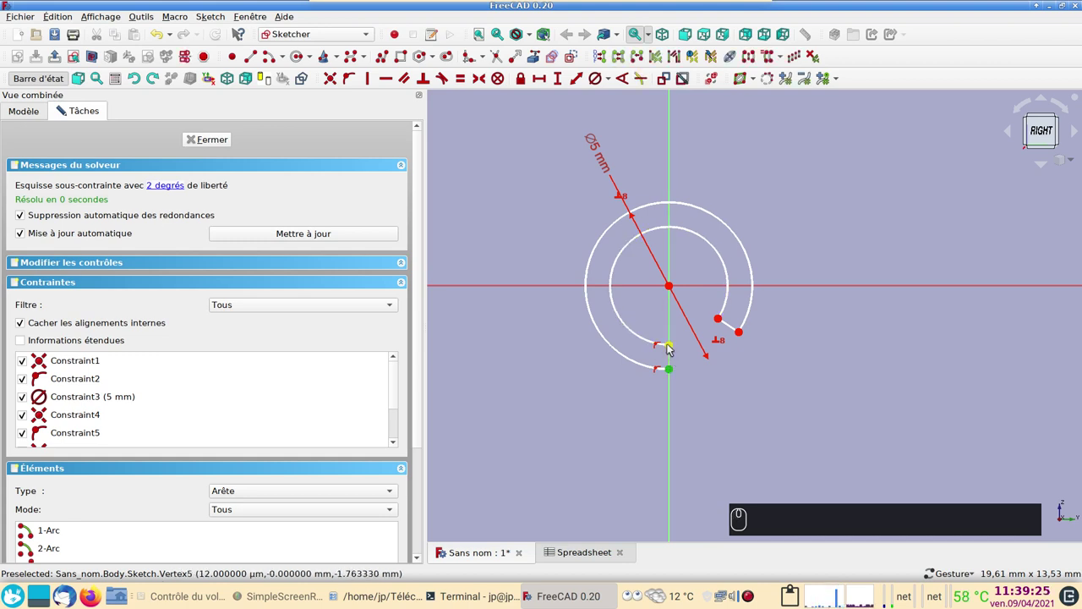
click(673, 350)
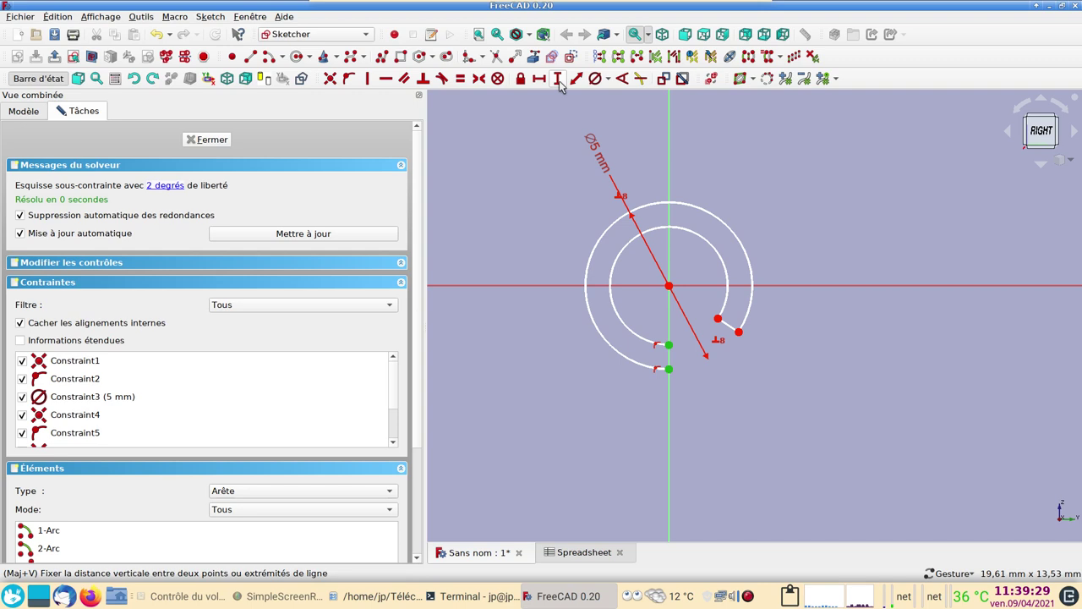
click(567, 84)
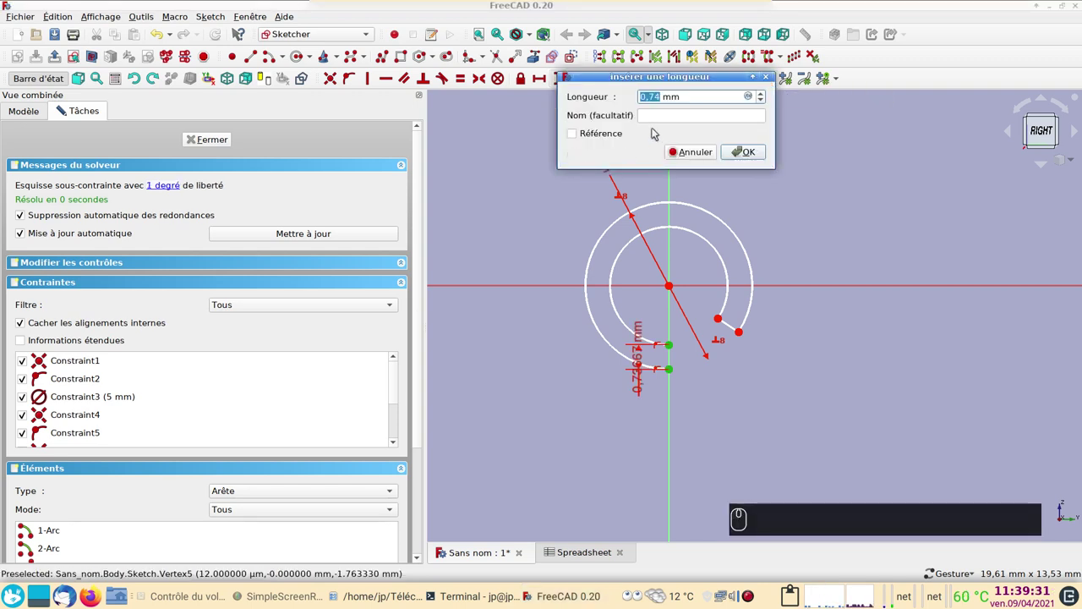
key(.)
key(3)
key(Return)
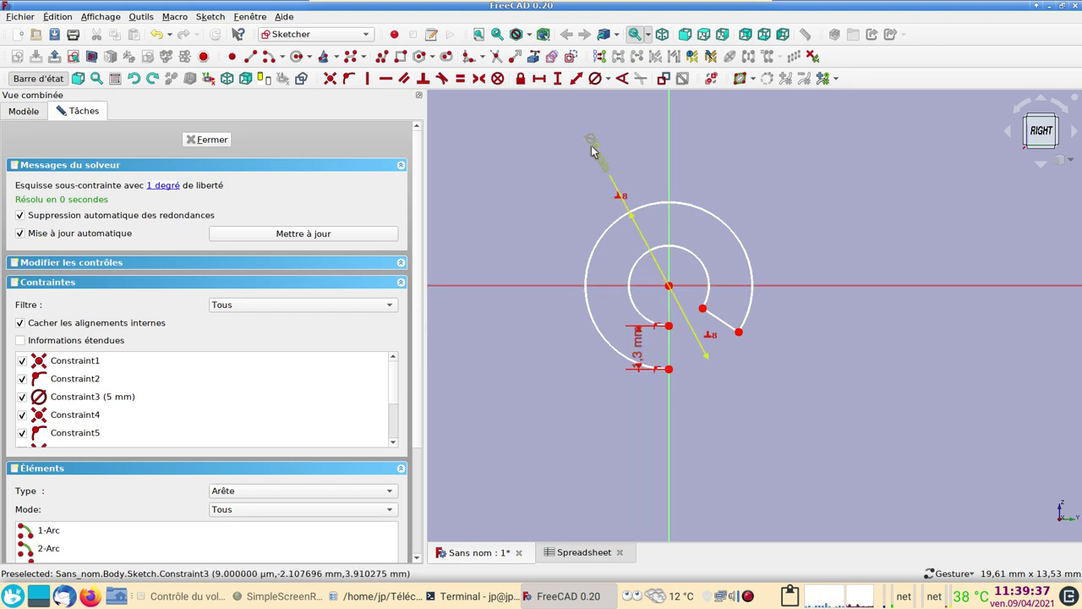
Step: Remove surplus constraints and add the remaining dimensions until the profile is fully constrained
click(607, 158)
key(Delete)
key(Delete)
key(Delete)
drag(642, 210, 598, 83)
key(Return)
drag(646, 359, 744, 339)
drag(745, 336, 710, 317)
click(565, 81)
key(Return)
drag(895, 394, 288, 49)
drag(288, 49, 386, 54)
click(386, 54)
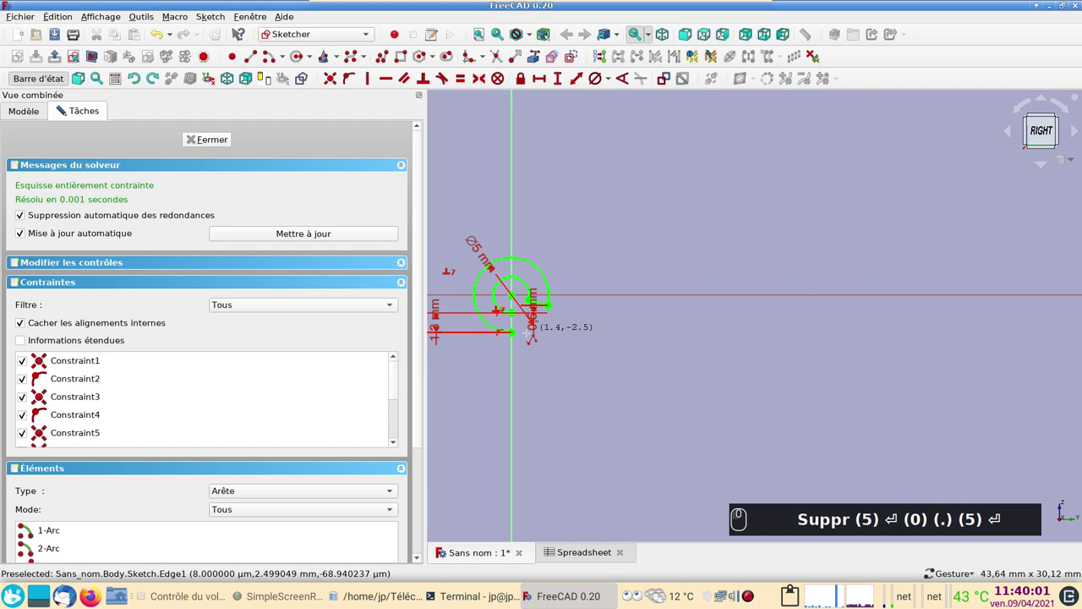
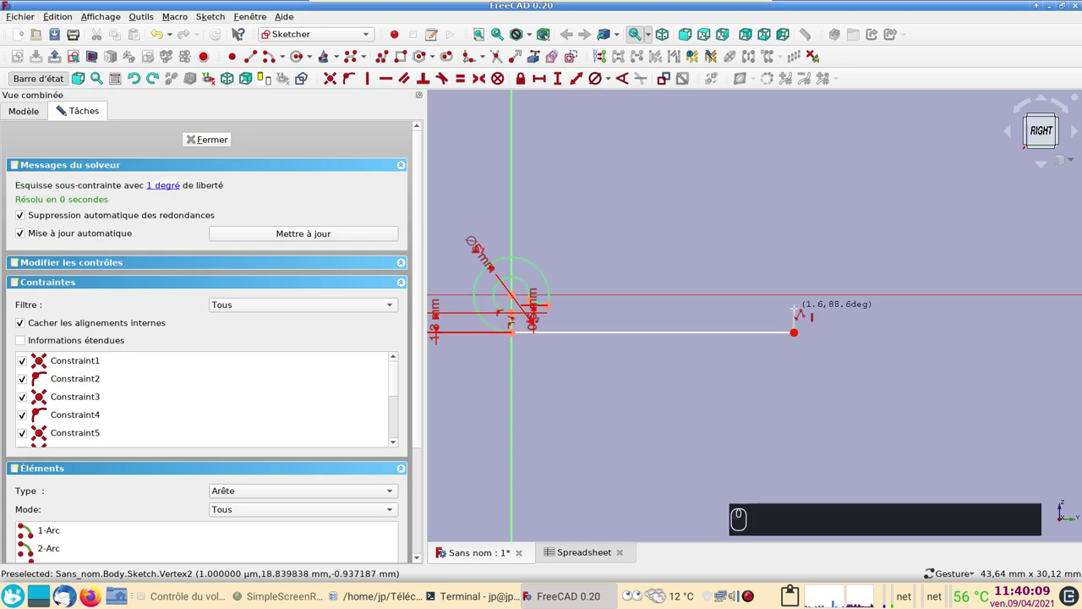
Step: Draw the leaf polyline from the knuckle, constrain its edges to an 18 mm length, and close the sketch
click(63, 109)
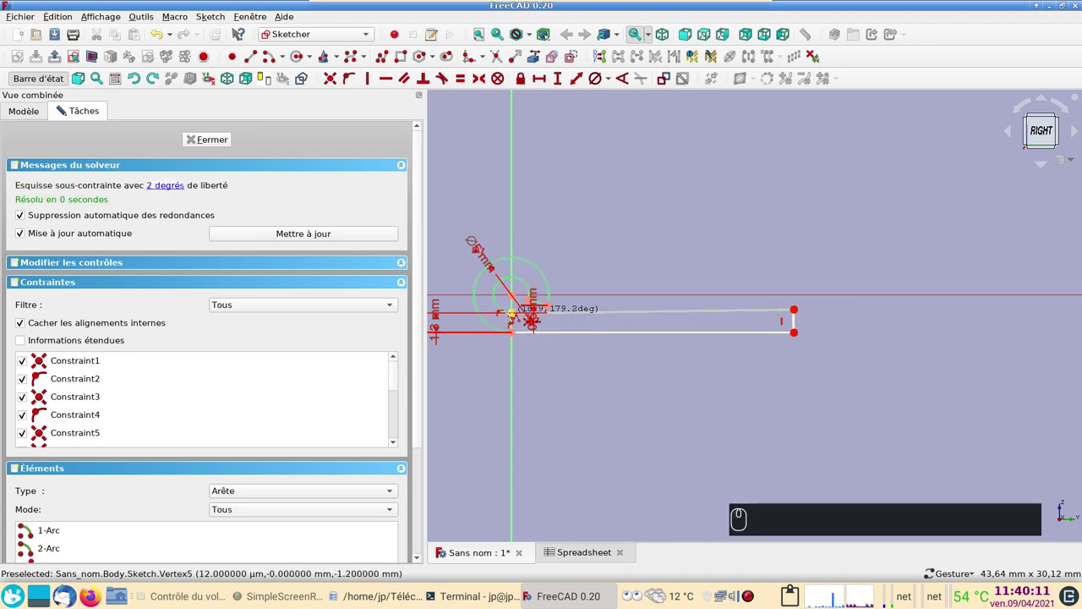
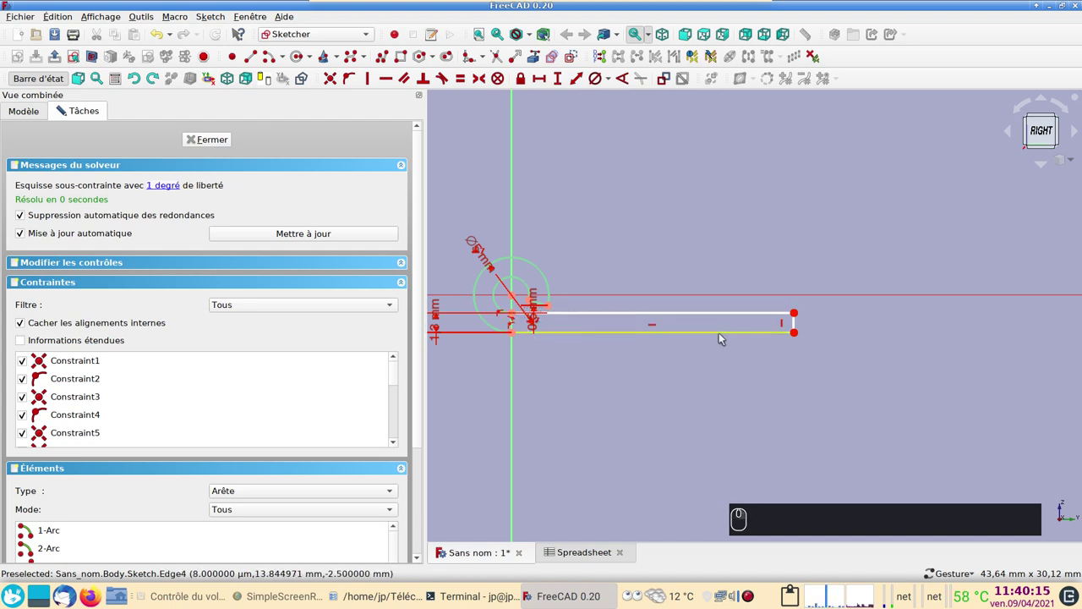
click(726, 336)
click(547, 88)
key(8)
key(Return)
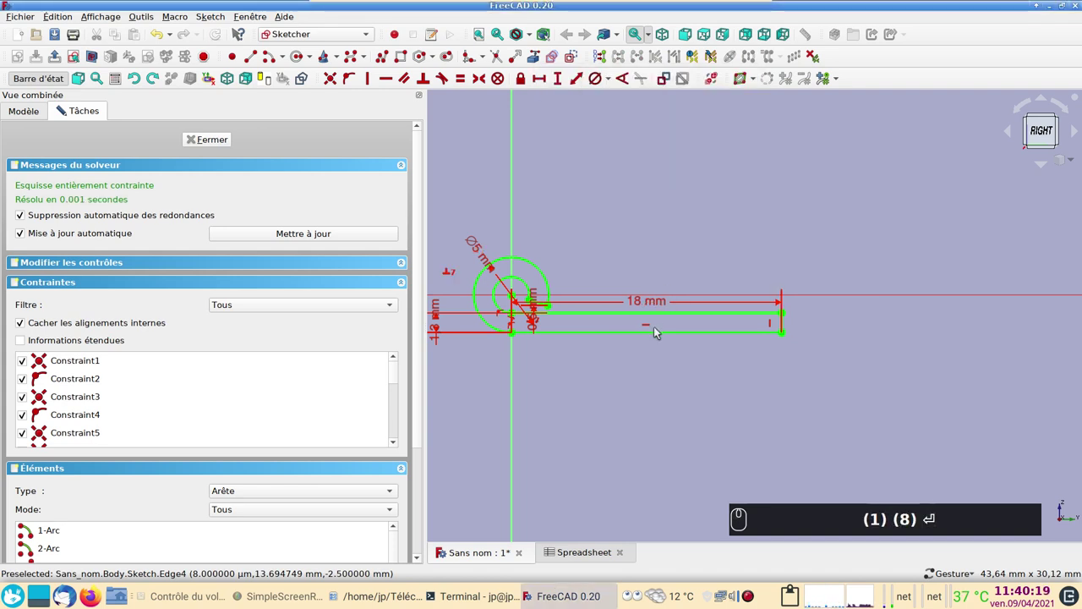
middle_click(649, 371)
scroll(up, 3)
drag(628, 362, 513, 338)
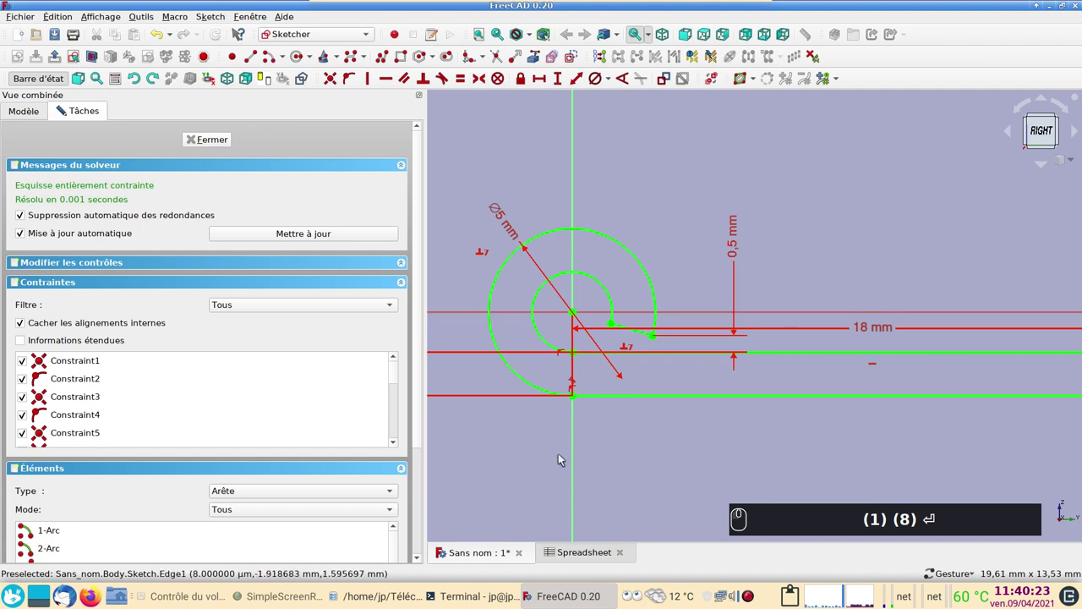
drag(602, 358, 447, 287)
Step: Pad the profile sketch 50 mm into a solid
click(229, 147)
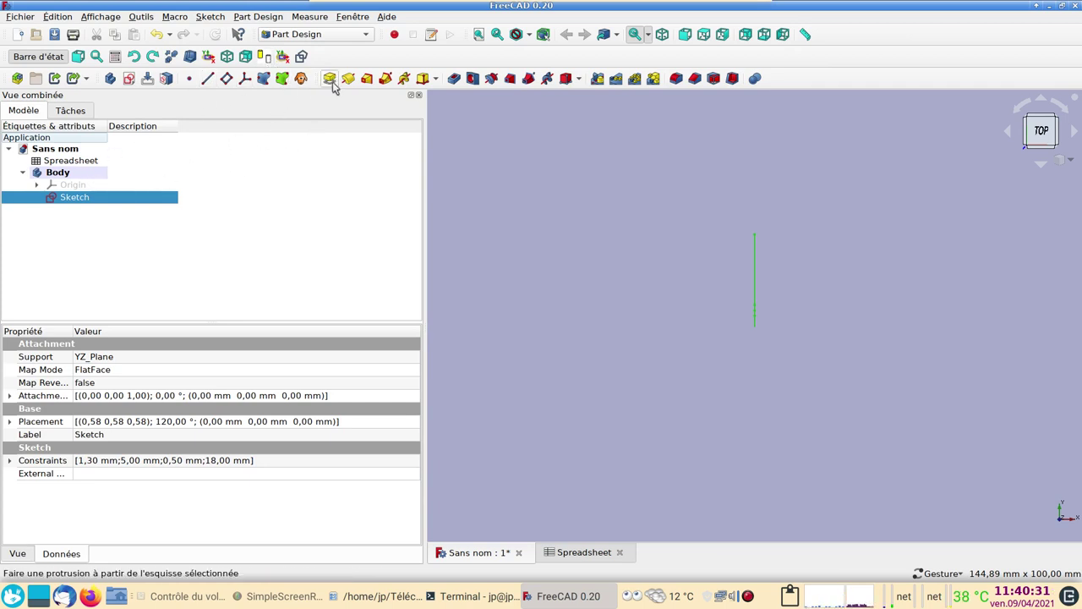
click(332, 79)
key(0)
key(Return)
Step: Start a new sketch on a face of the pad
drag(902, 435, 683, 384)
scroll(down, 3)
scroll(up, 3)
scroll(up, 3)
click(662, 280)
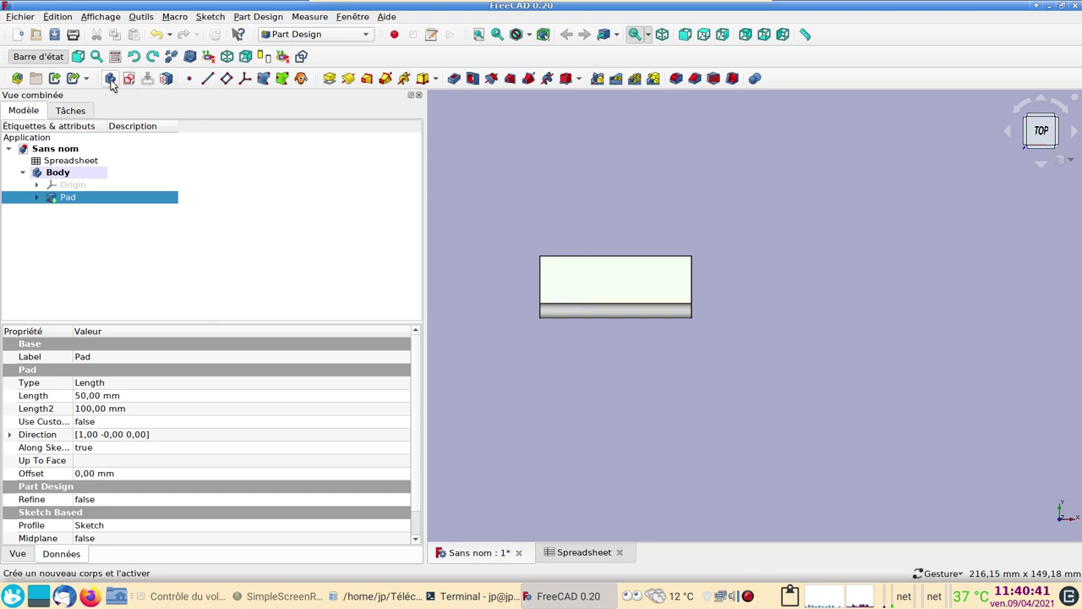
click(132, 80)
Step: Draw a rectangle over the knuckle, symmetric about the vertical axis and 6 mm wide
drag(608, 385, 454, 88)
click(402, 60)
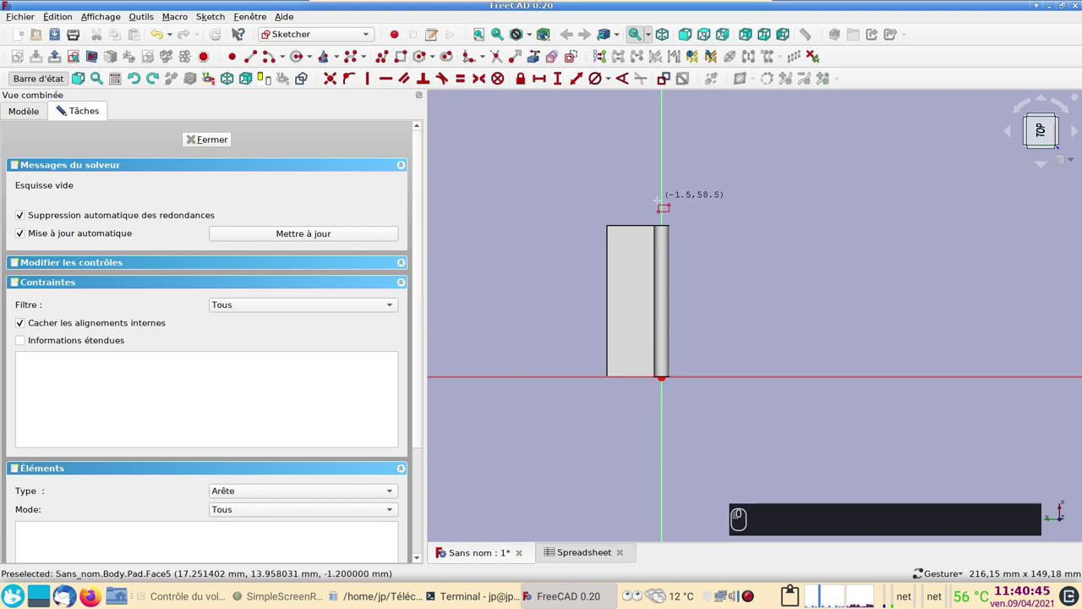
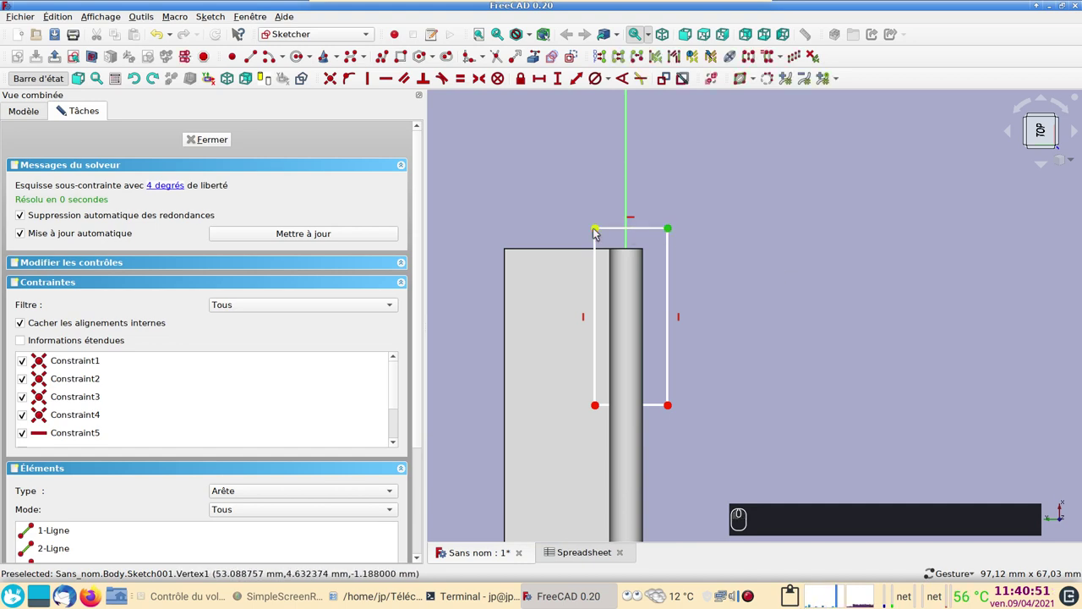
click(601, 230)
click(634, 182)
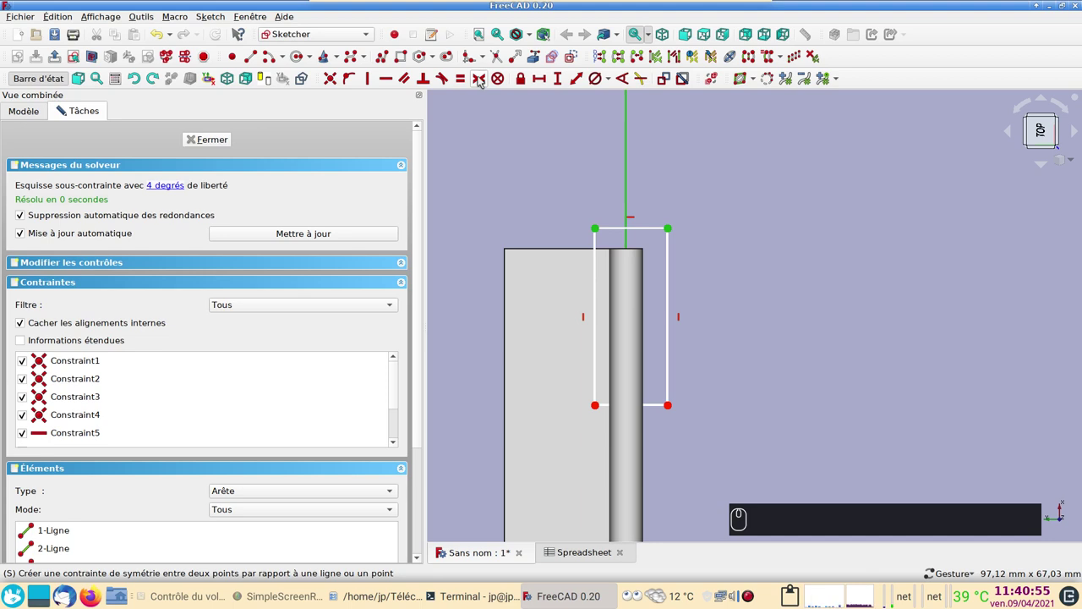
drag(484, 82, 651, 232)
click(652, 233)
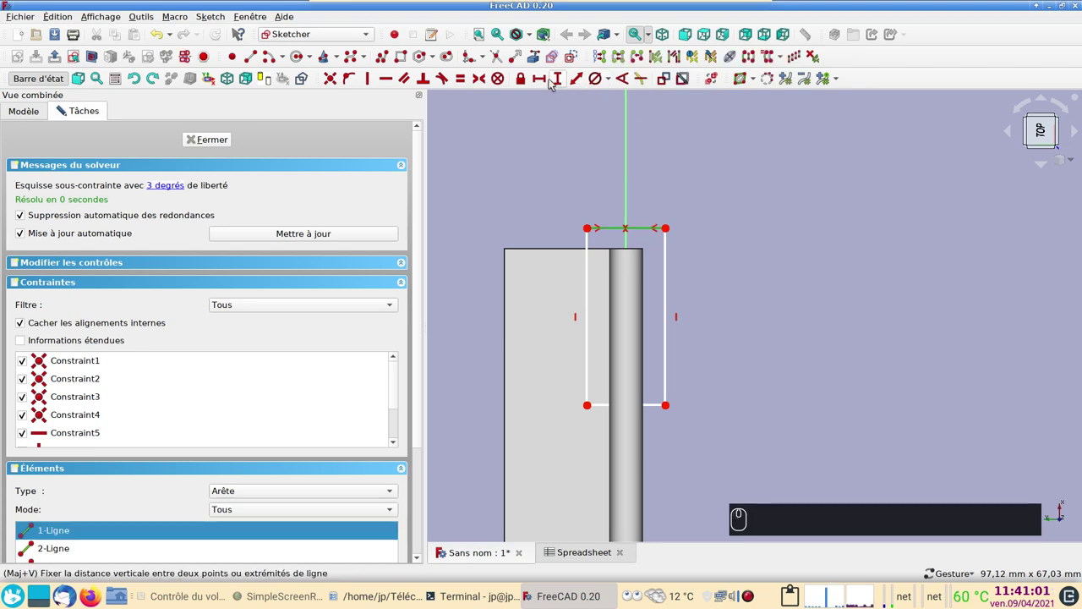
click(549, 81)
text((6))
key(Return)
key(Return)
key(Return)
Step: Add the 50 mm vertical distance and the 25.1 mm rectangle height, fully constraining the sketch
drag(750, 366, 613, 126)
click(626, 141)
click(666, 502)
click(564, 83)
key(KP_5)
key(KP_0)
key(Return)
click(626, 225)
drag(564, 99, 708, 212)
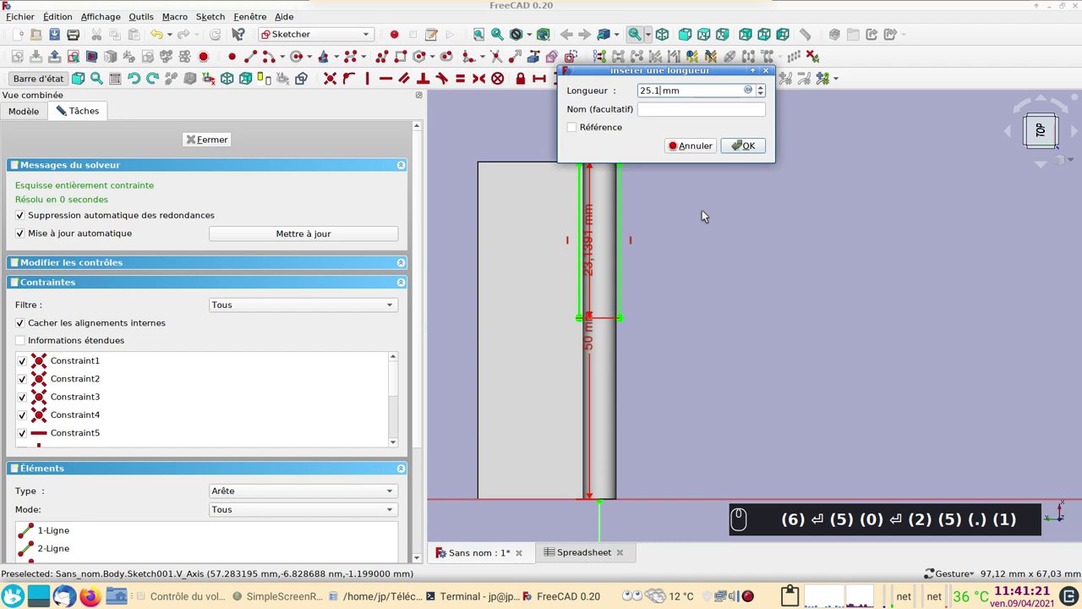
key(Return)
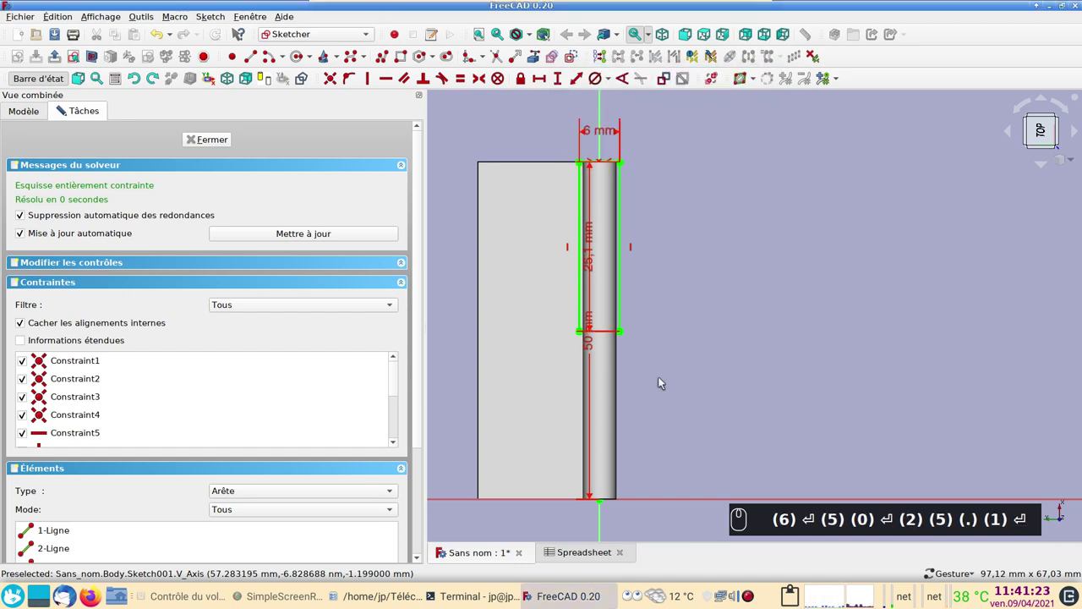
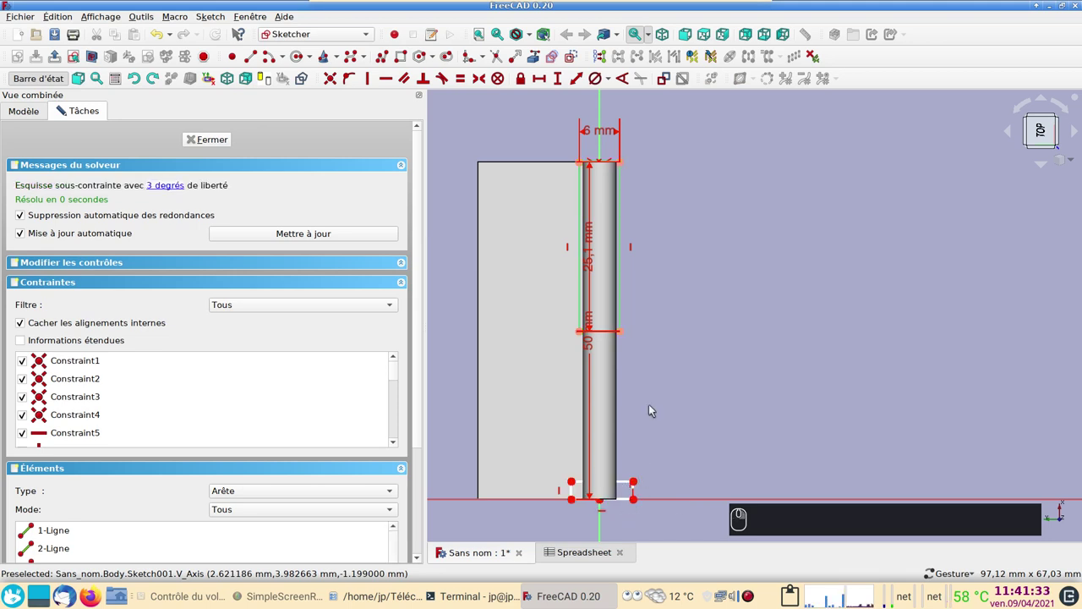
Step: Add a second rectangle at the other end equal to the first, dimension the 0.1 mm offset, and close the sketch
click(625, 333)
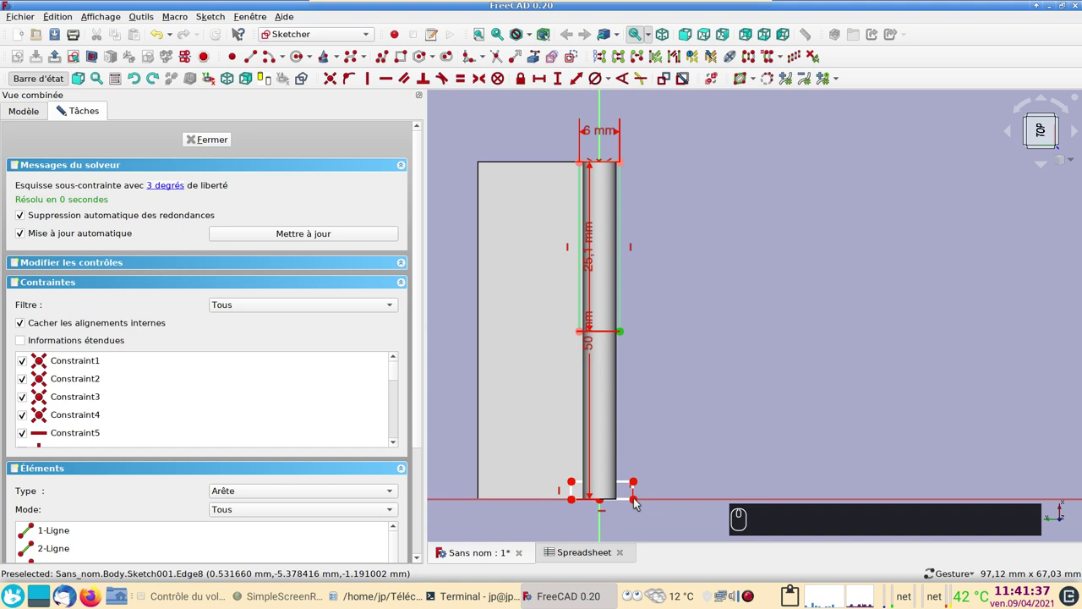
click(639, 500)
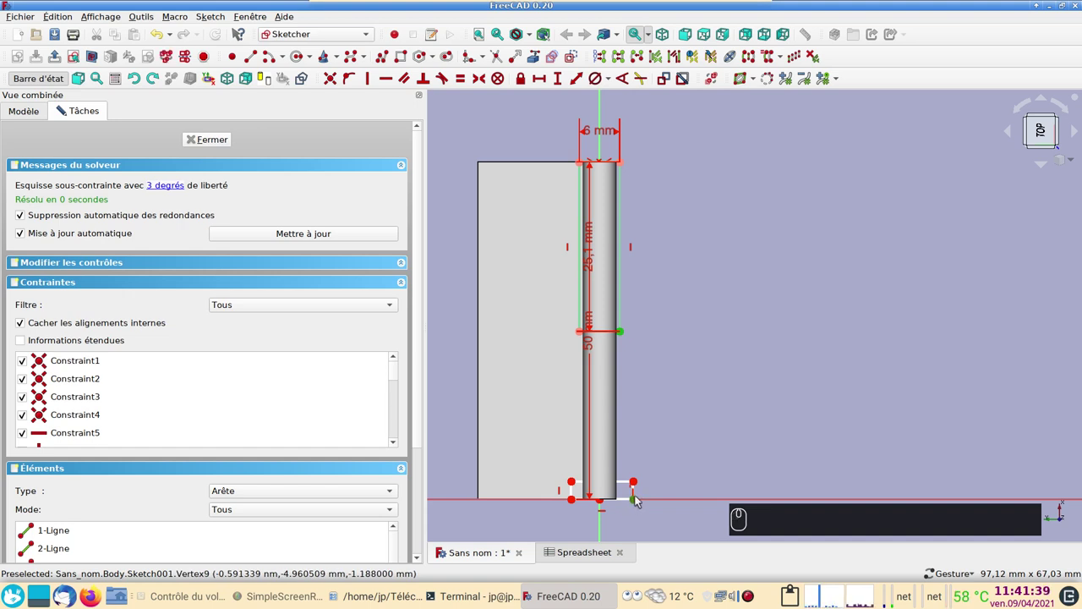
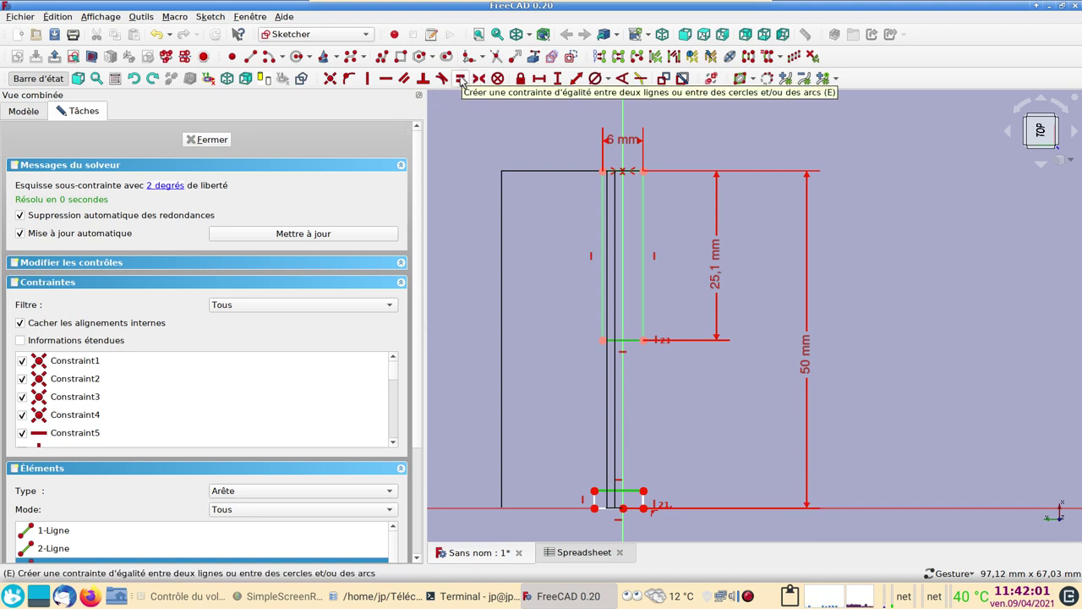
key(e)
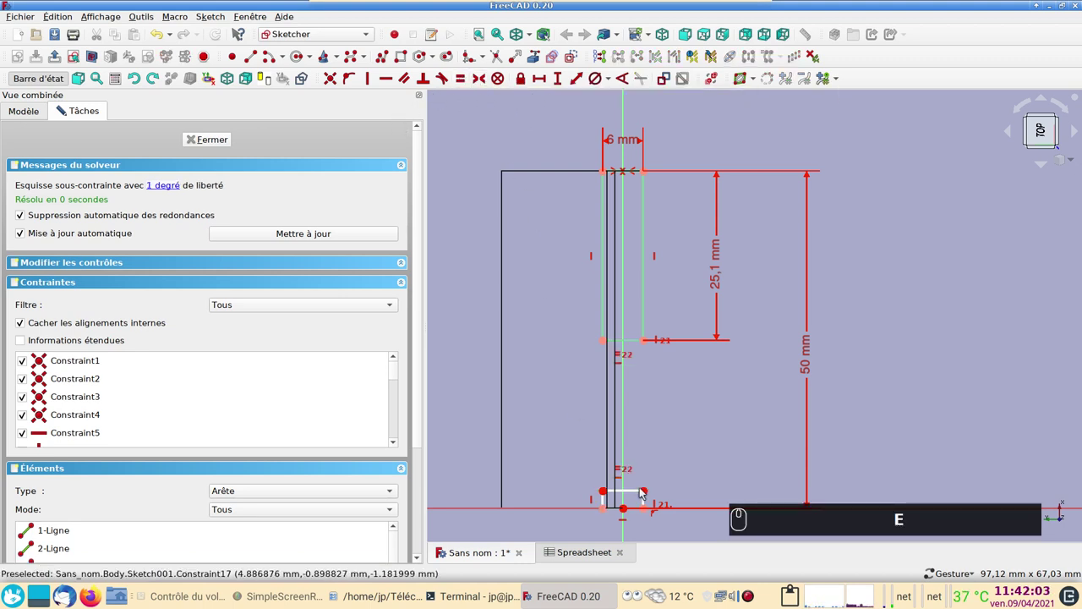
drag(648, 501, 63, 109)
key(Return)
text(E (0) (.) (1) ⏎)
drag(212, 145, 529, 32)
key(2)
scroll(up, 3)
Step: Cut a Pocket from Sketch001, symmetric to plane and Through all, then view the result from the top
right_click(662, 383)
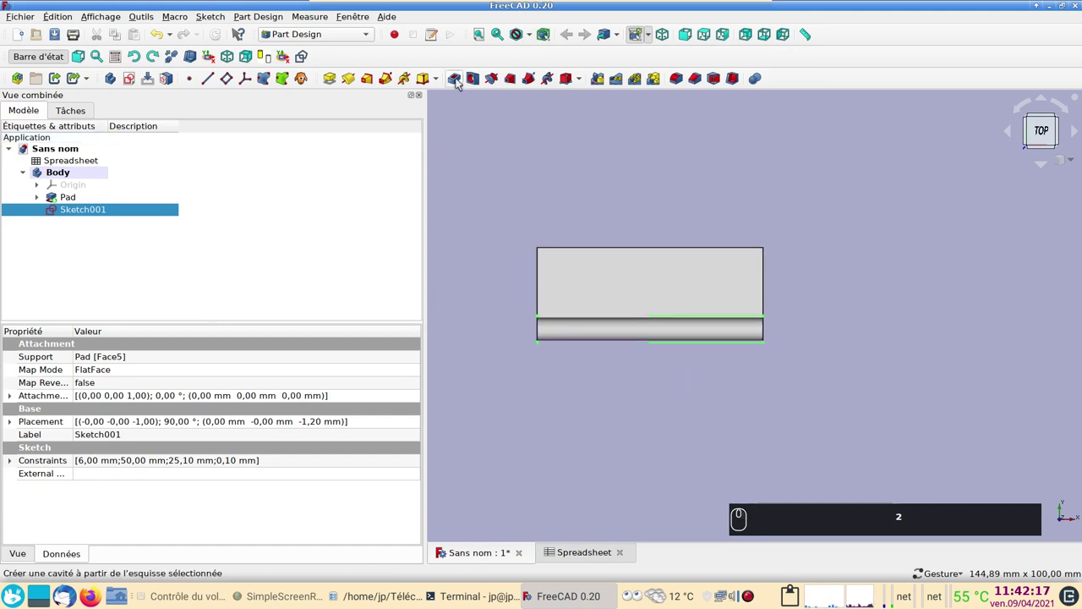
click(462, 83)
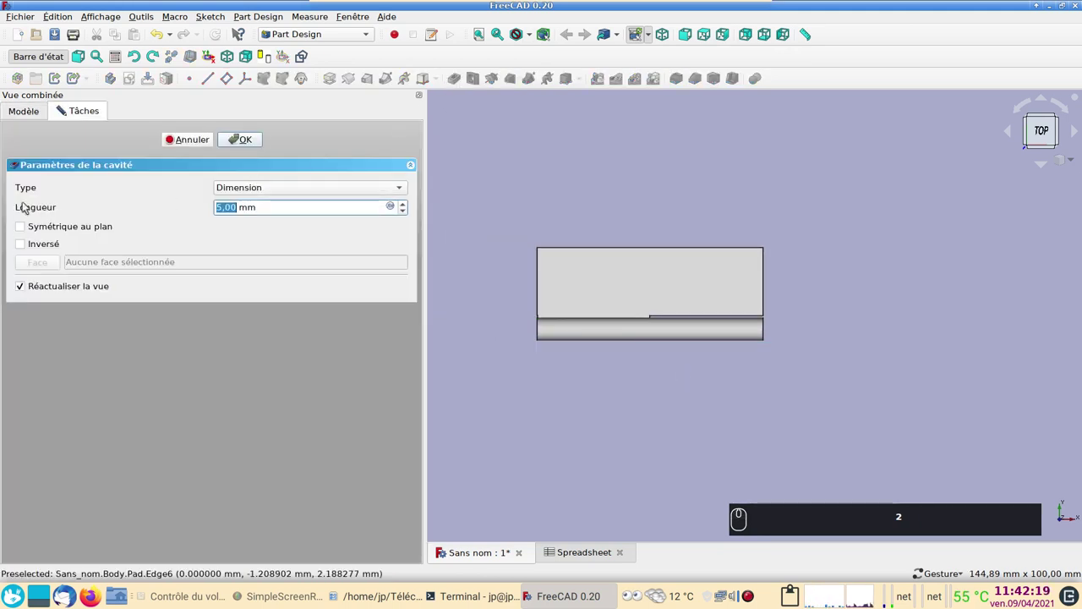
click(29, 227)
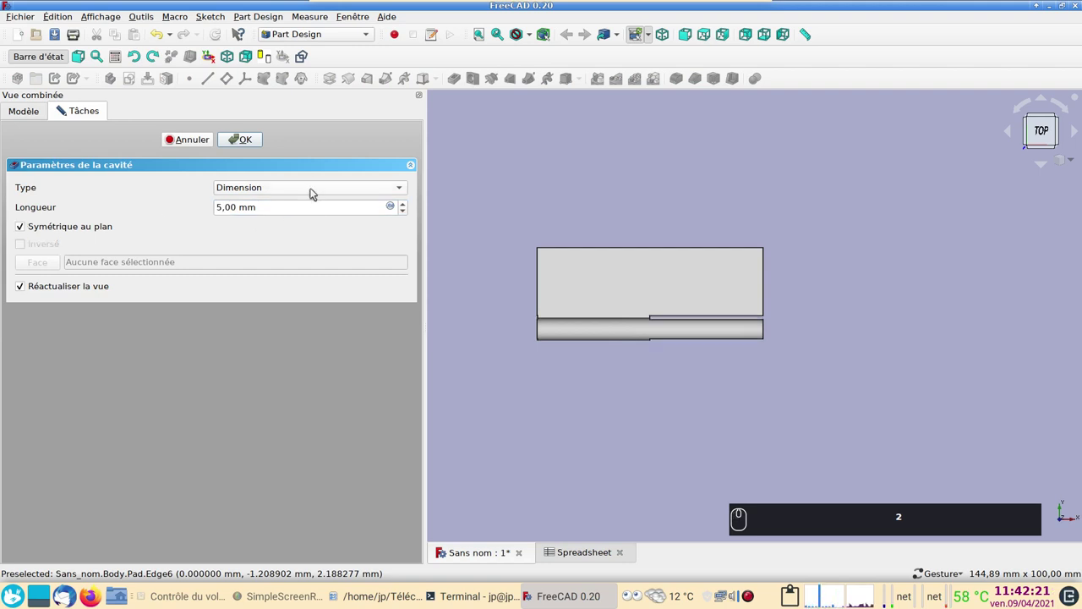
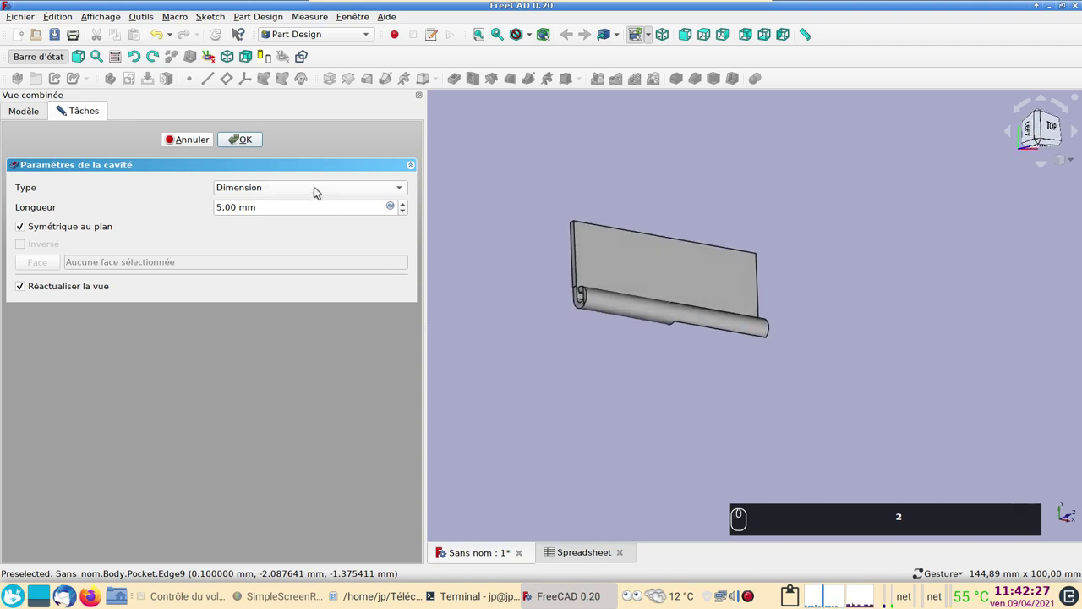
click(322, 191)
click(307, 201)
click(247, 142)
text((2))
scroll(up, 3)
middle_click(671, 403)
text((2))
drag(500, 289, 587, 302)
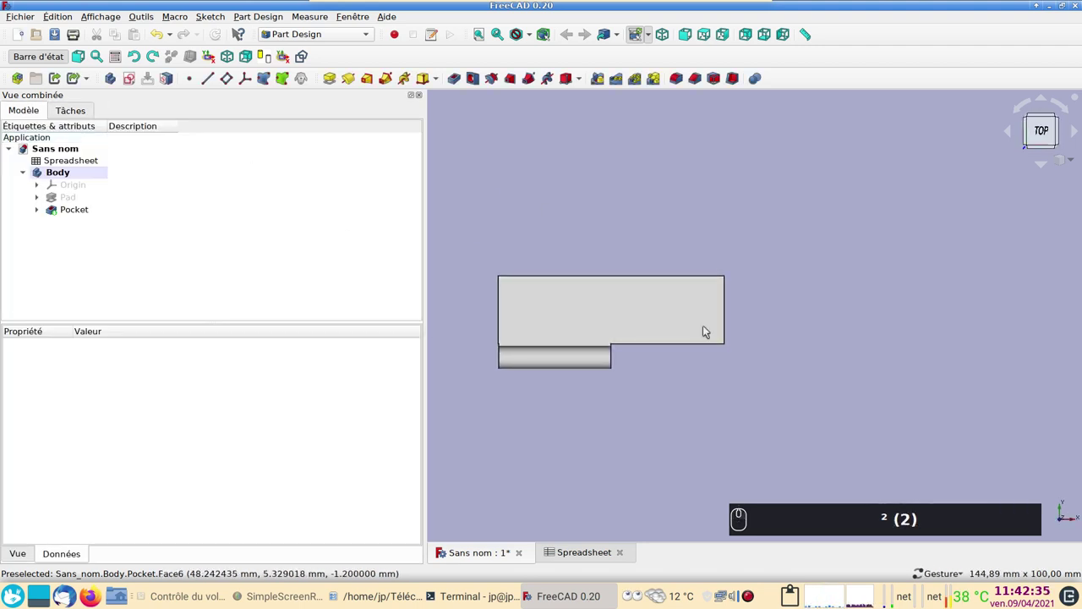
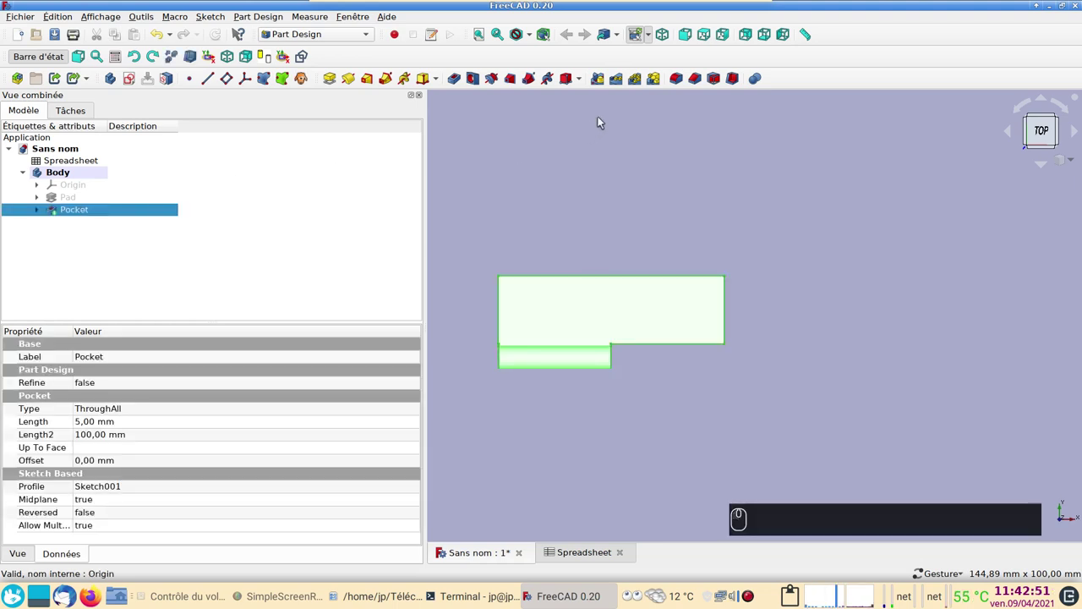
Step: Set up a Linear Pattern of Pocket plus Pad along the X axis, 50 mm long with 2 occurrences
click(626, 82)
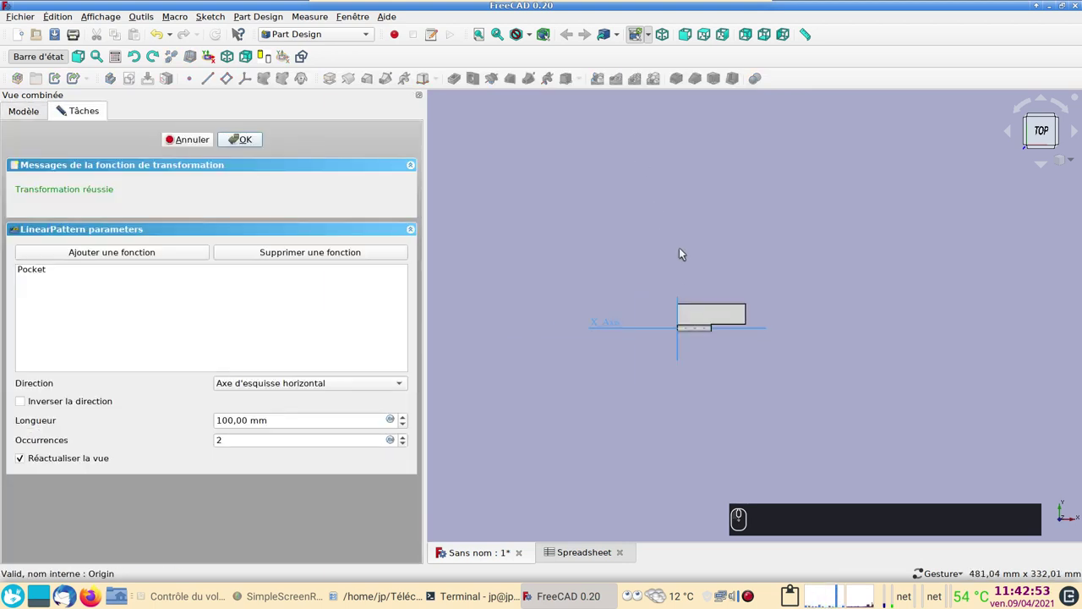
click(195, 140)
click(92, 199)
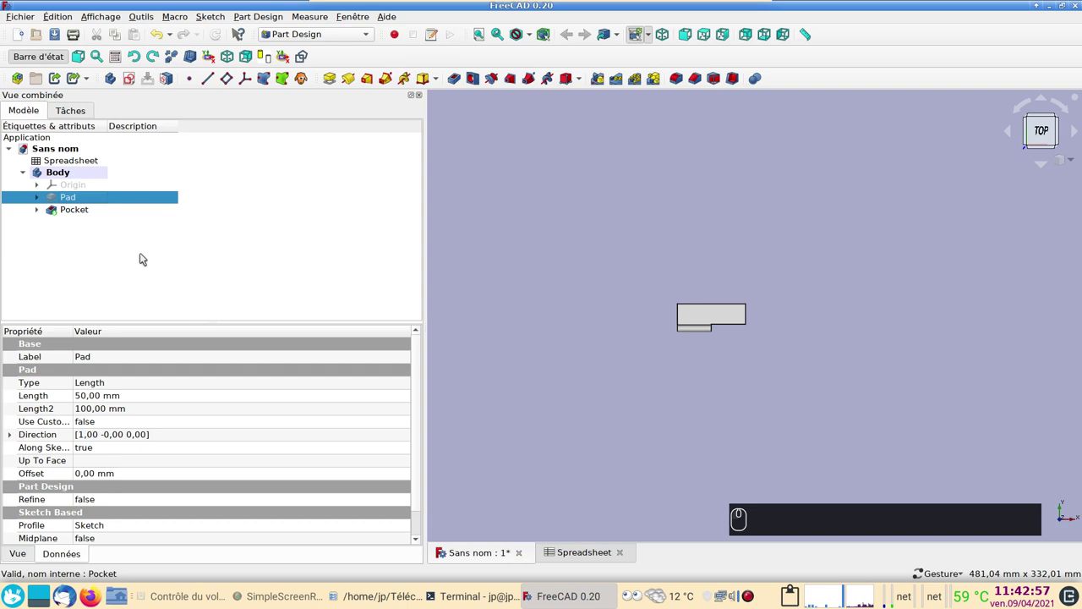
click(84, 211)
click(621, 81)
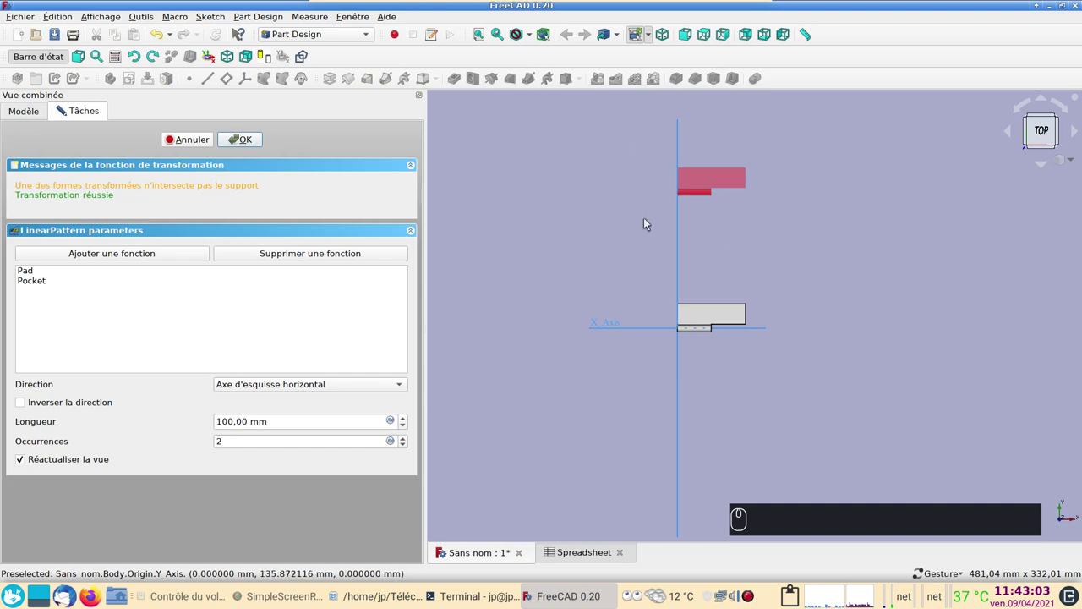
drag(811, 255, 688, 277)
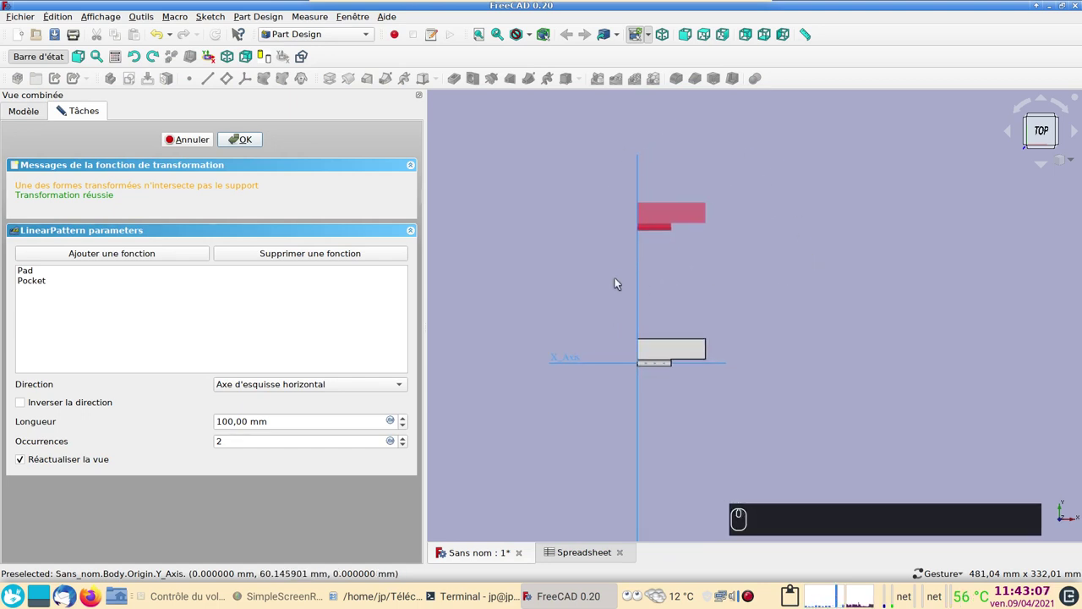
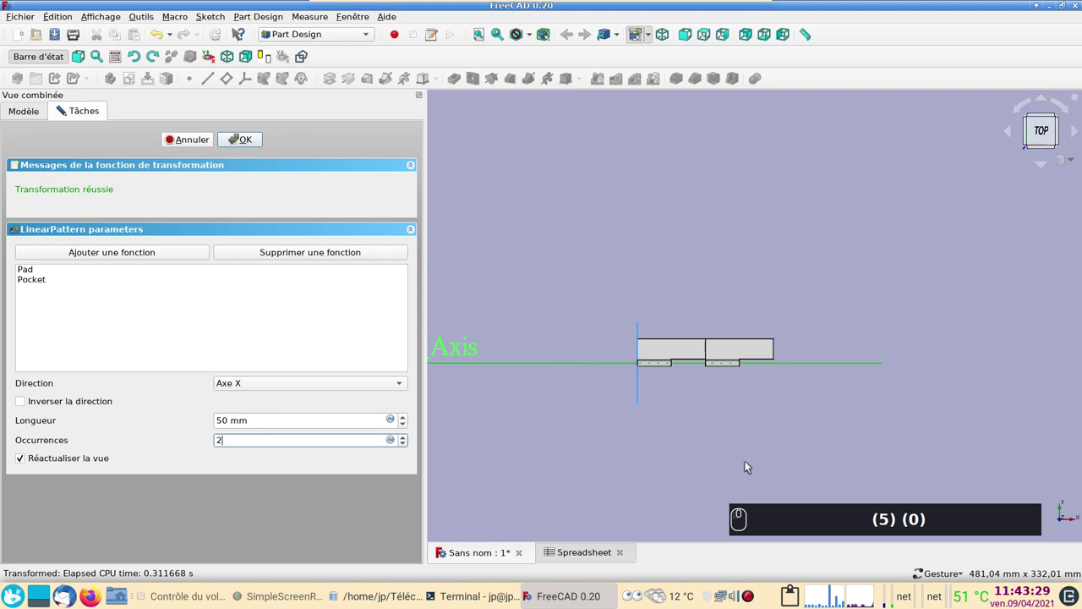
scroll(up, 3)
scroll(up, 3)
drag(706, 328, 698, 371)
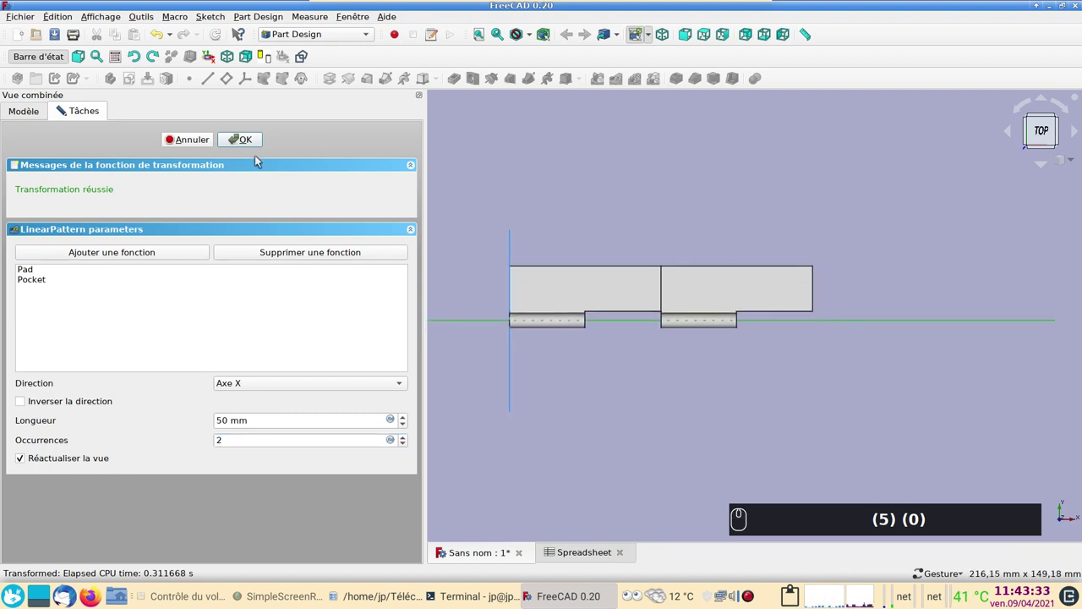
Step: Confirm the LinearPattern and inspect the two leaf segments and its properties
click(251, 145)
click(664, 422)
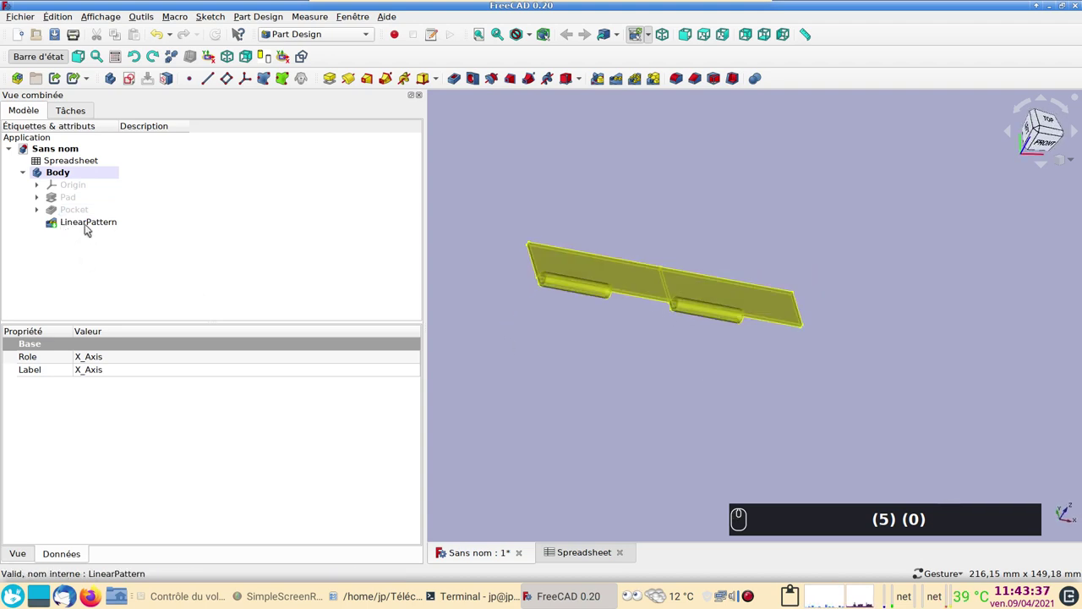
drag(666, 425, 603, 485)
text((5) (0))
click(633, 281)
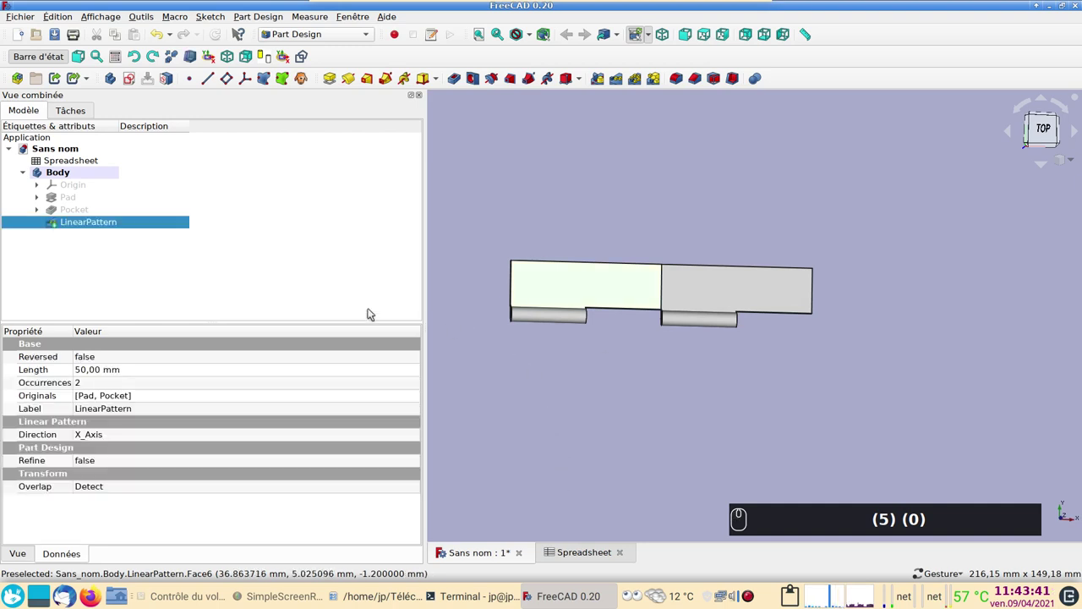
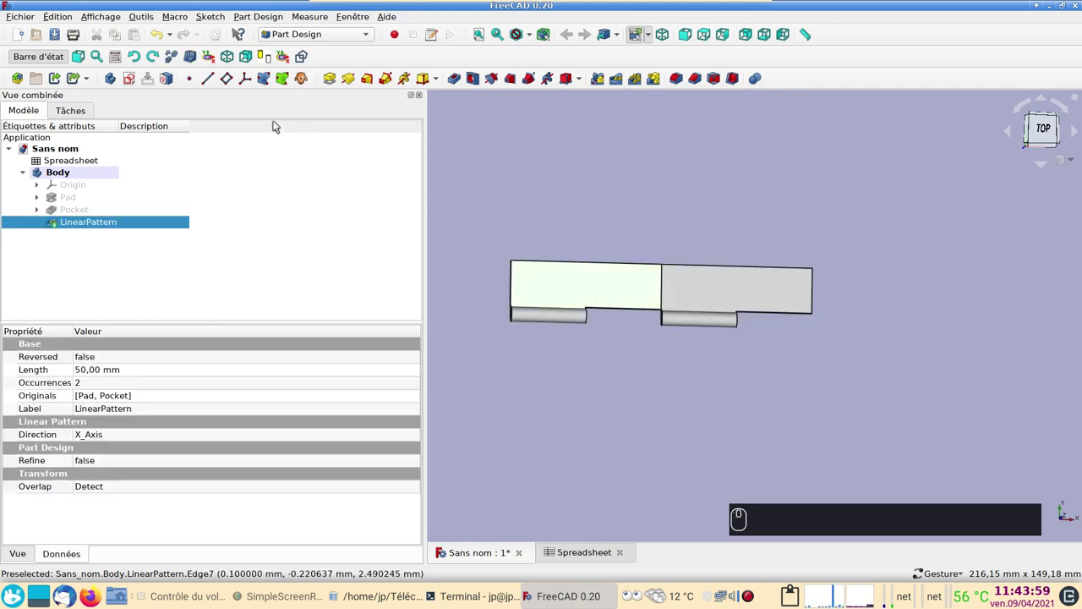
Step: Start Sketch002 on the leaf face and bring in a leaf edge as external reference geometry
click(137, 82)
drag(531, 368, 574, 138)
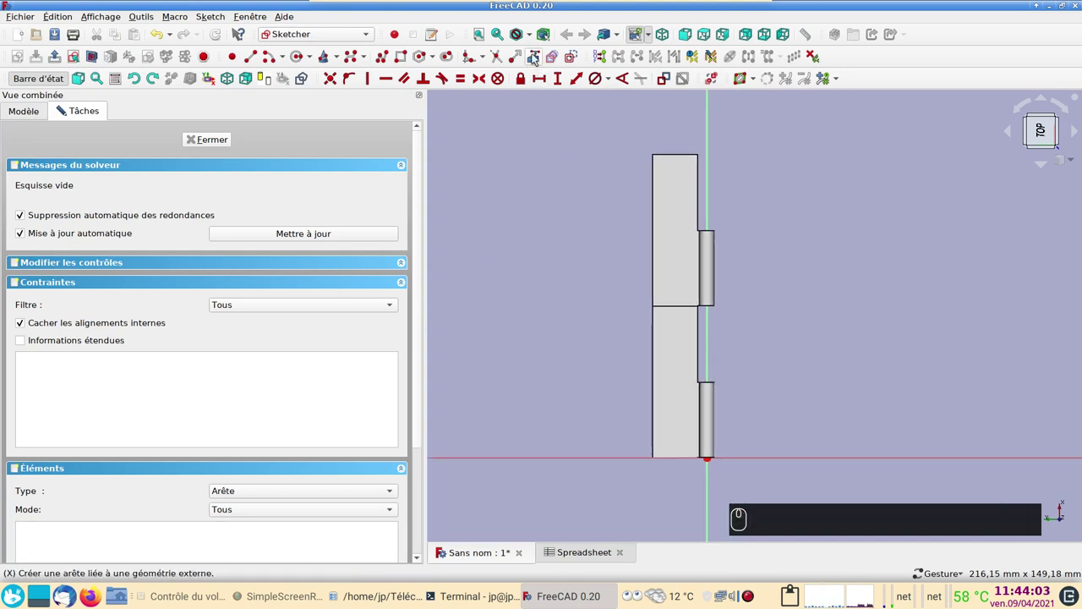
click(540, 57)
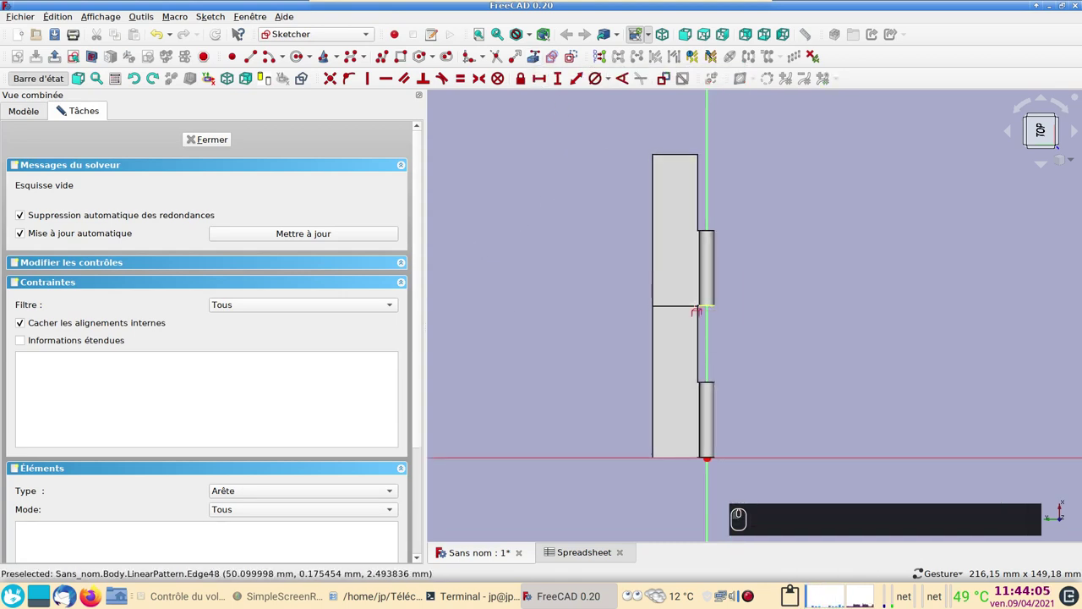
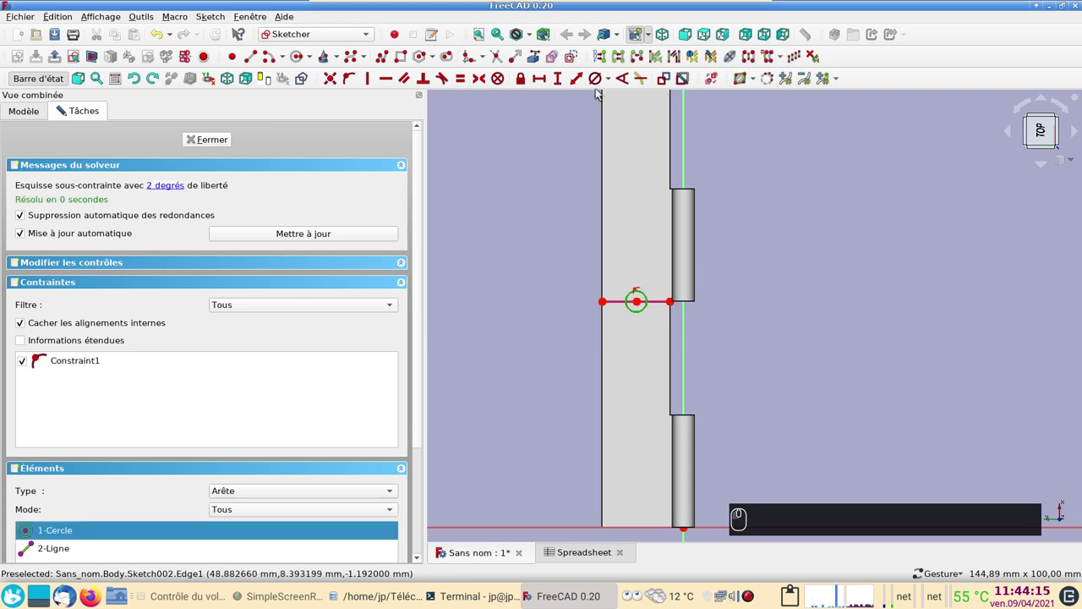
Step: Constrain the circle's diameter to 3 mm and move its dimension label aside
click(598, 82)
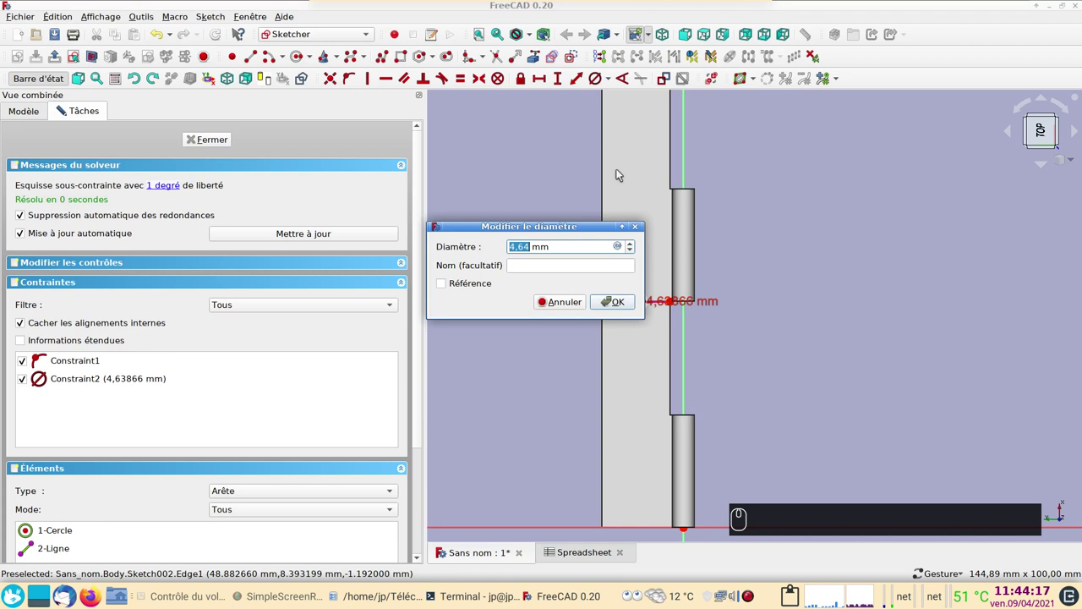
text((3))
key(Return)
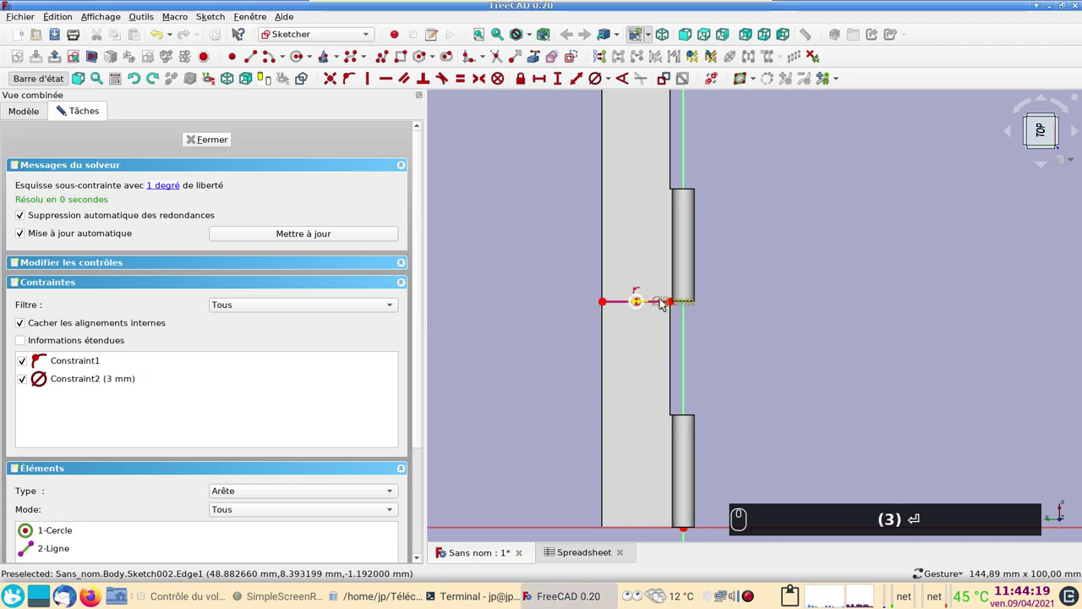
drag(665, 302, 686, 327)
click(687, 328)
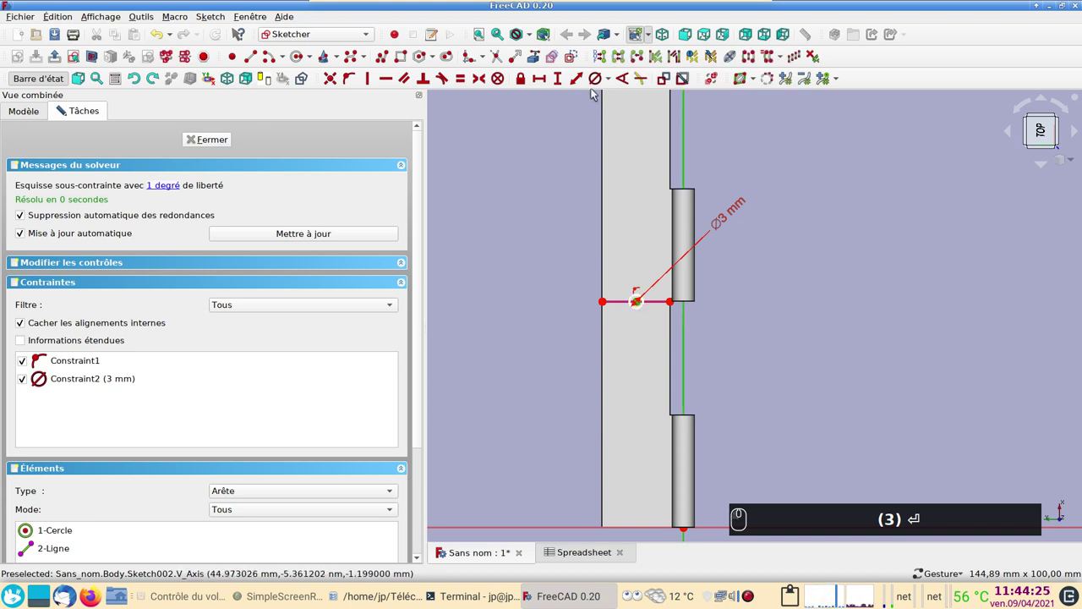
Step: Fix the circle centre 10 mm from the edge, fully constraining the sketch, and close it
drag(545, 82, 559, 106)
key(Return)
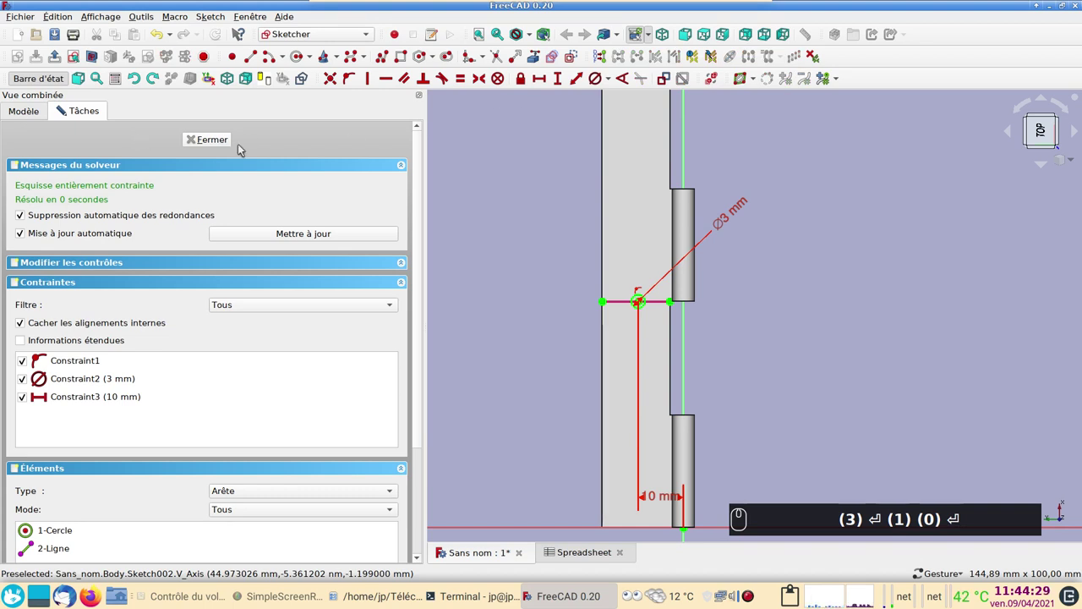
text((3) ⏎ (1) (0) ⏎)
click(221, 144)
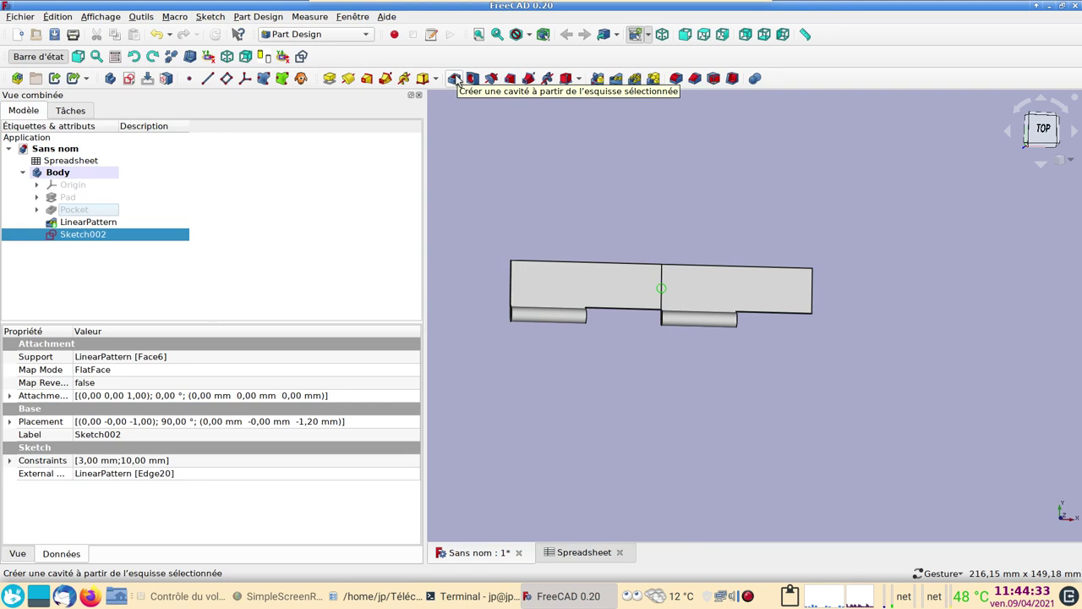
Step: Create a Hole from Sketch002 with ISO metric regular profile, size M3
click(480, 79)
click(233, 205)
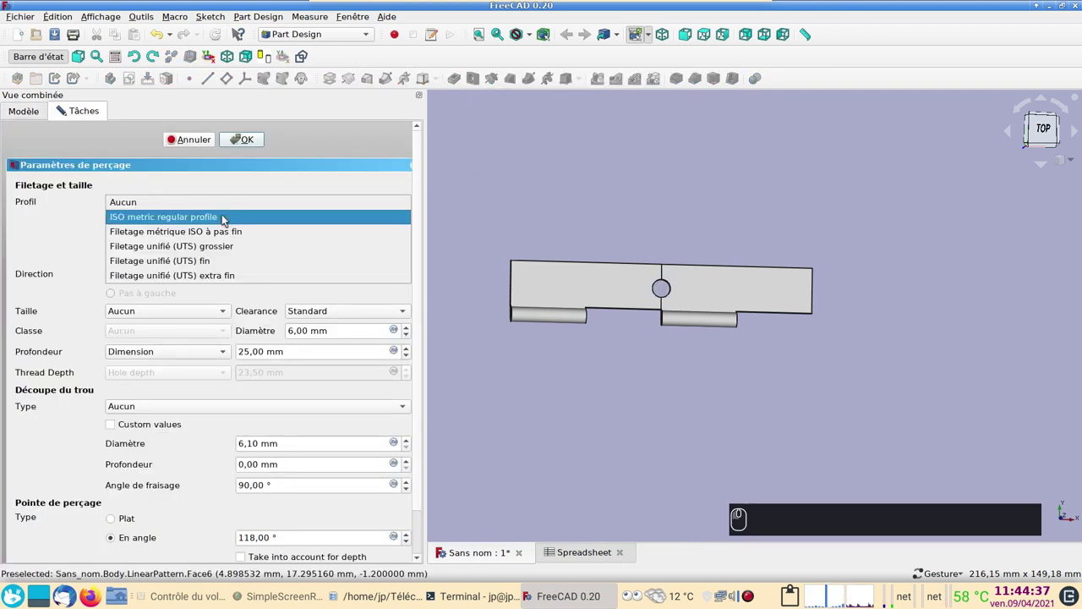
click(227, 217)
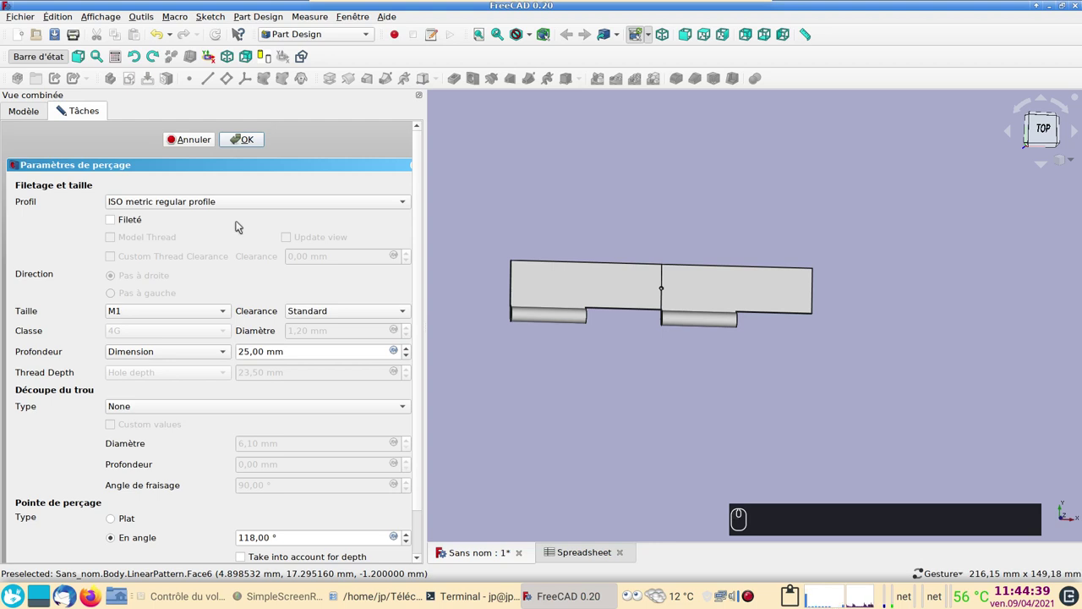
click(172, 311)
click(164, 139)
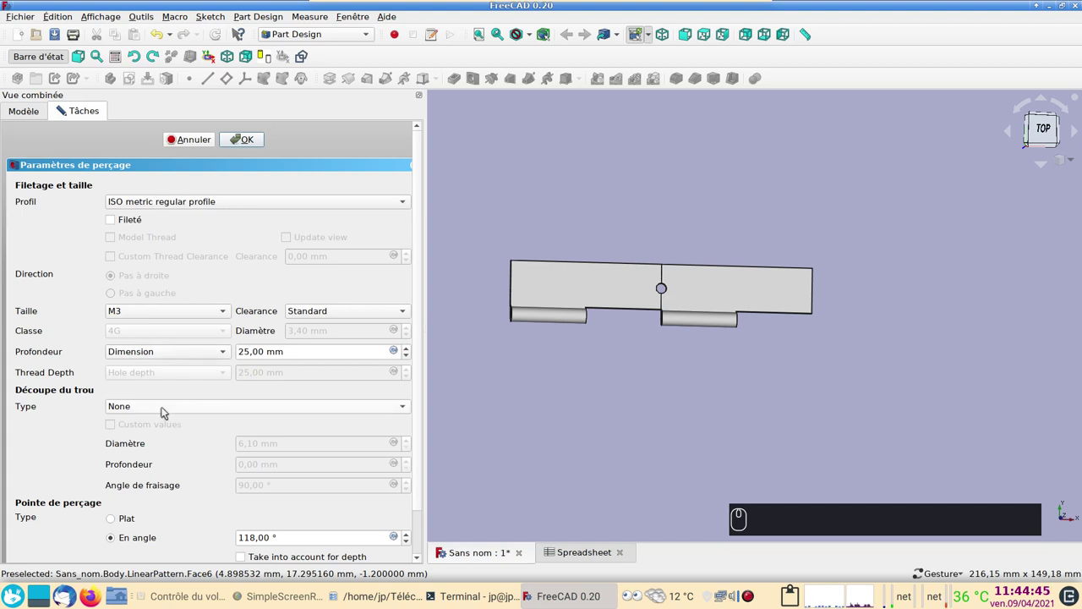
Step: Set the cut type to ISO 10642 countersink and confirm the hole
click(166, 407)
drag(172, 434, 165, 488)
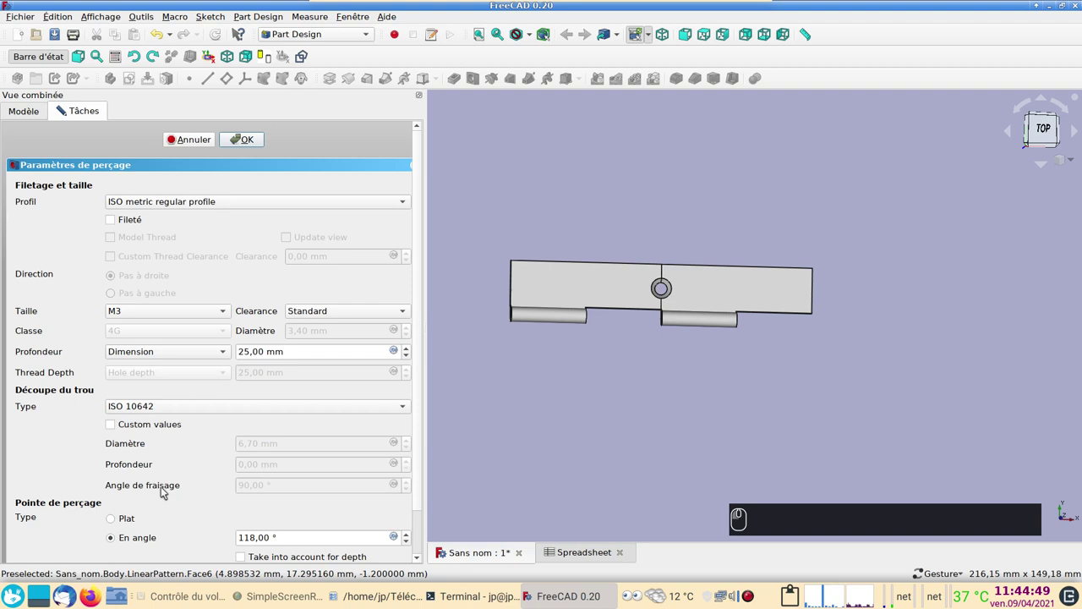
drag(560, 471, 424, 324)
click(260, 140)
drag(762, 428, 737, 419)
Step: Bring up Save As to store the hinge as charniere-piano_02 in Téléchargements
key(2)
key(ctrl+s)
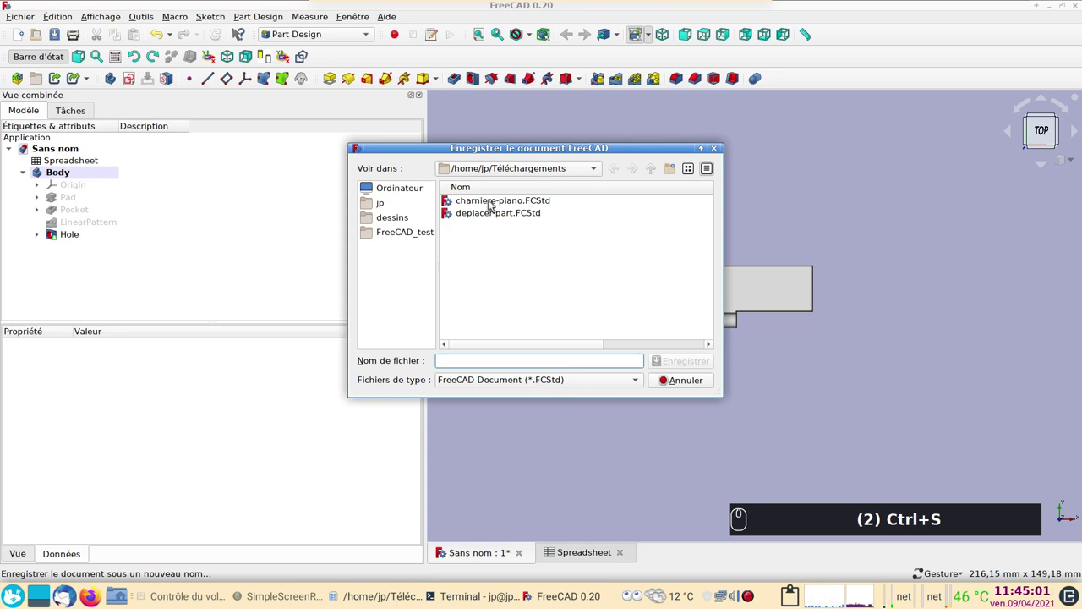
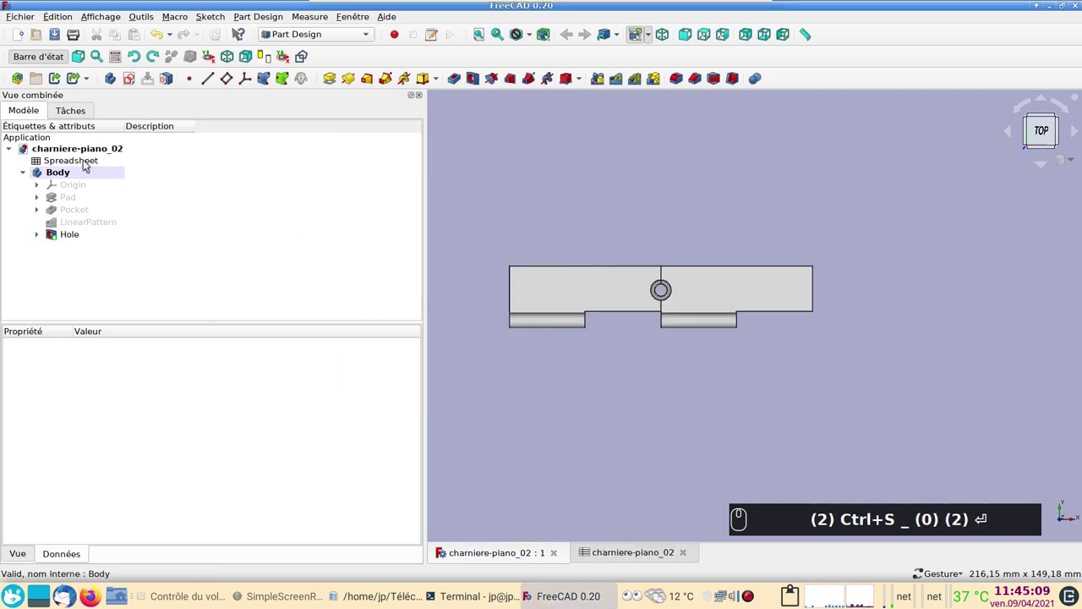
Step: Save as charniere-piano_02 and clone the leaf Body into Body001
click(107, 170)
text((2) Ctrl+S _ (0) (2) ⏎)
click(307, 76)
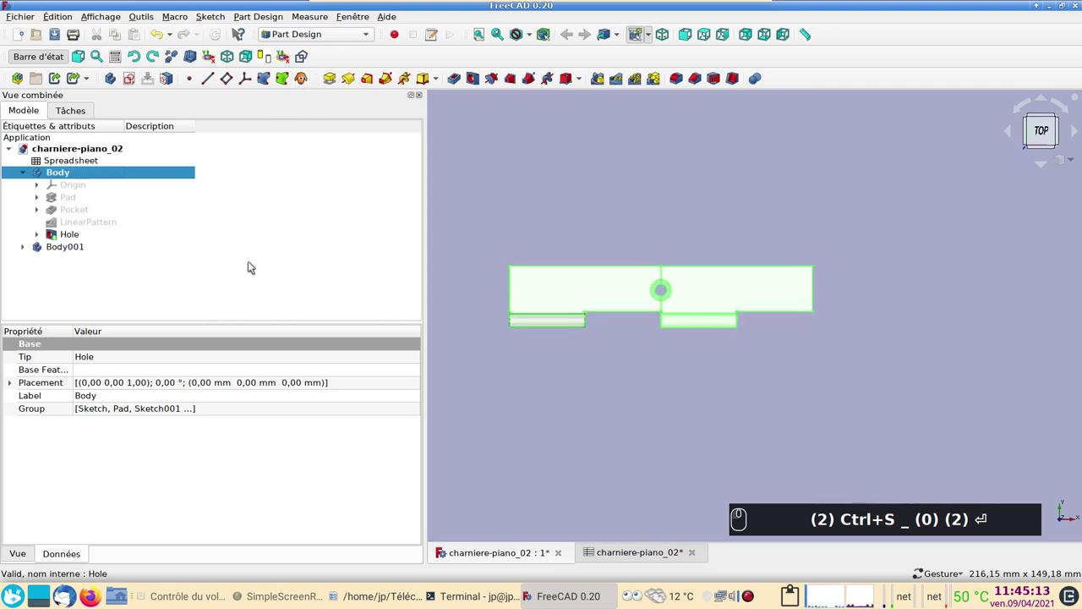
click(85, 252)
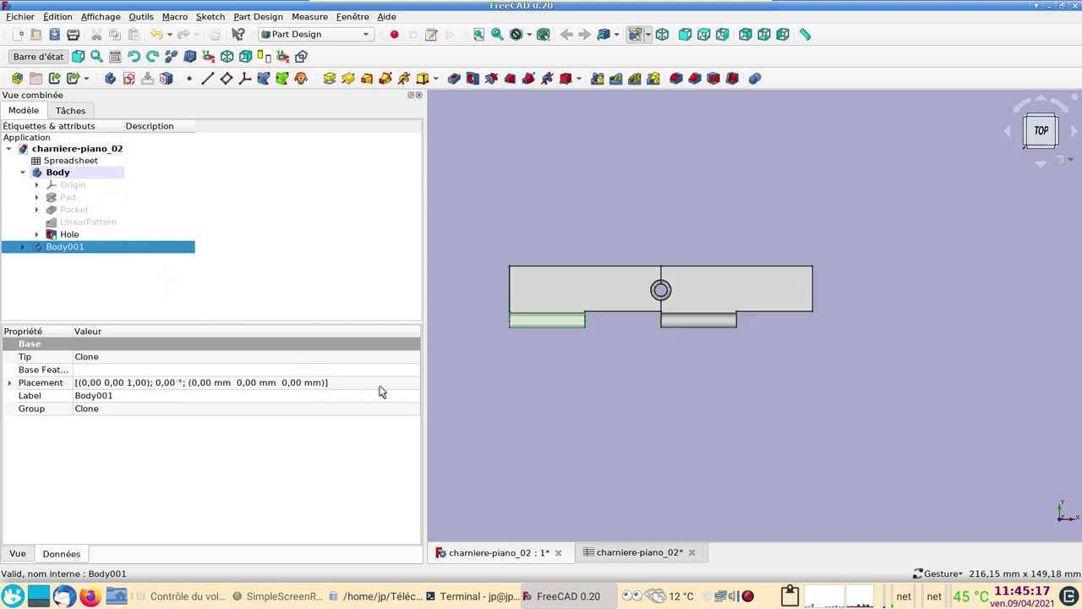
Step: Edit Body001's placement to 180° rotation and 100 mm X offset so the leaves interlock
click(399, 383)
click(420, 385)
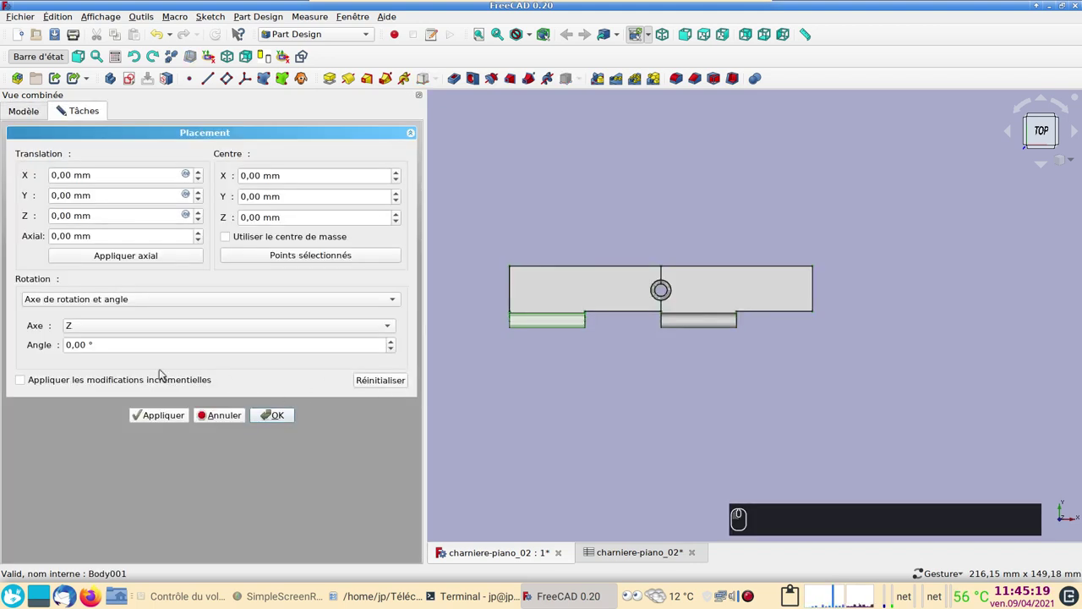
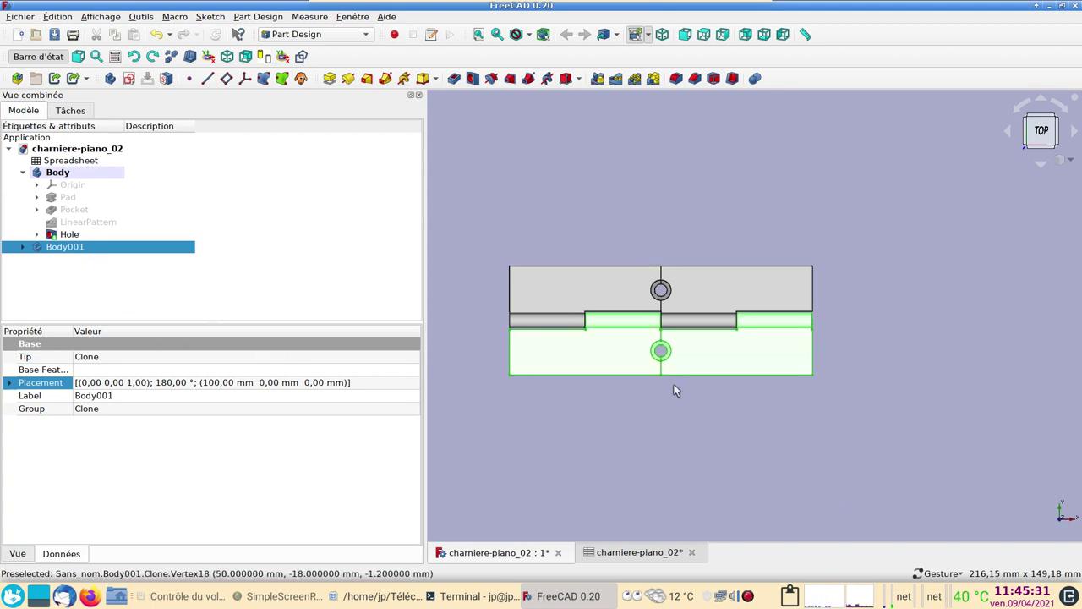
drag(642, 450, 114, 187)
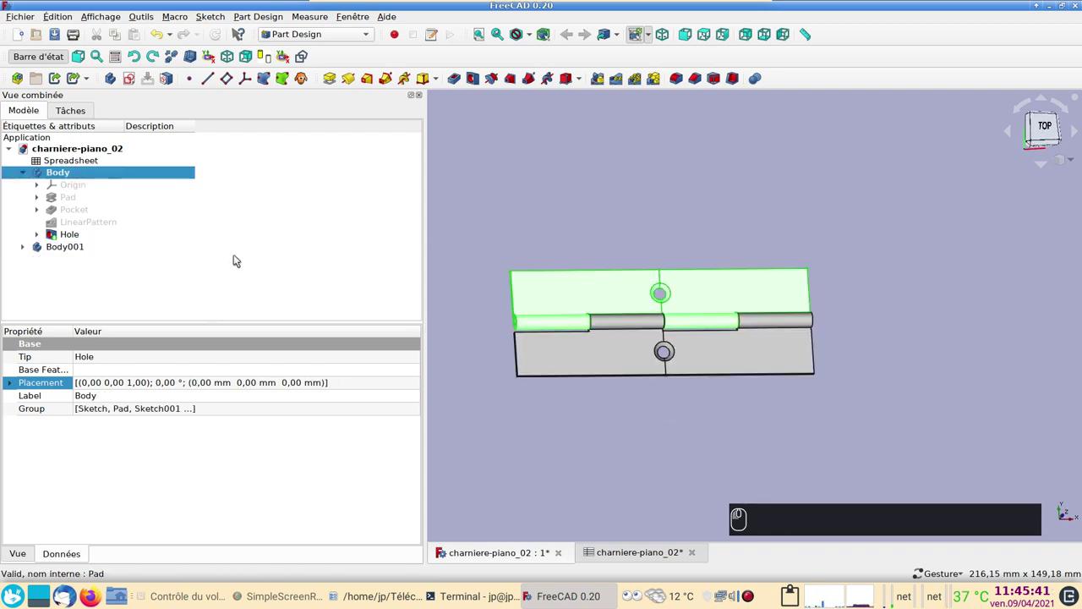
click(647, 403)
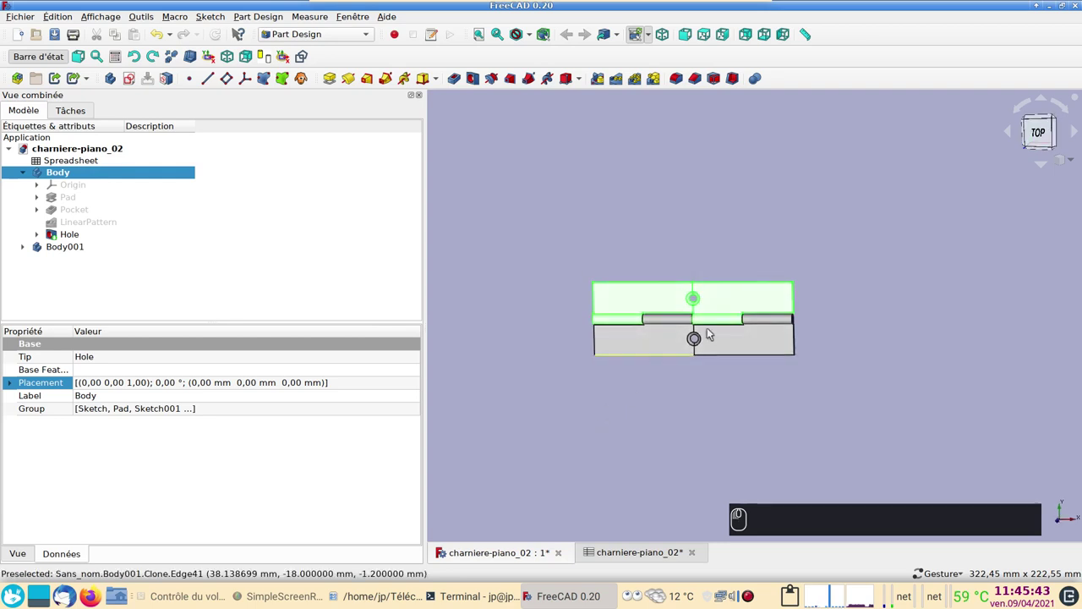
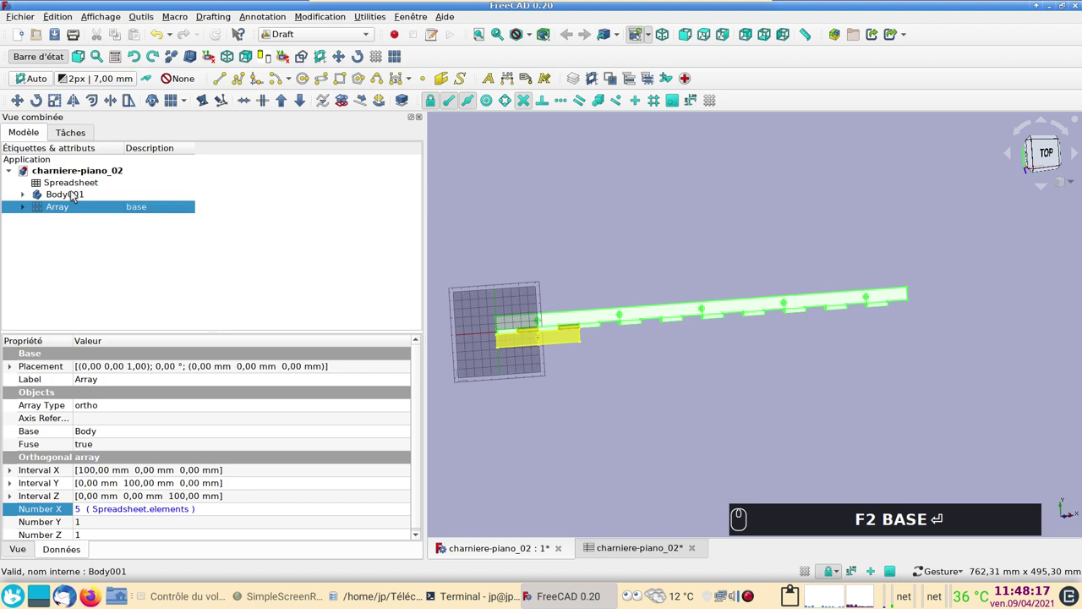
Step: Select the cloned second leaf Body001 after the first leaf's spreadsheet-driven Array is built
click(25, 195)
Step: Build Array001 from Body001: orthogonal, 100 mm X interval, Union, two copies
click(26, 195)
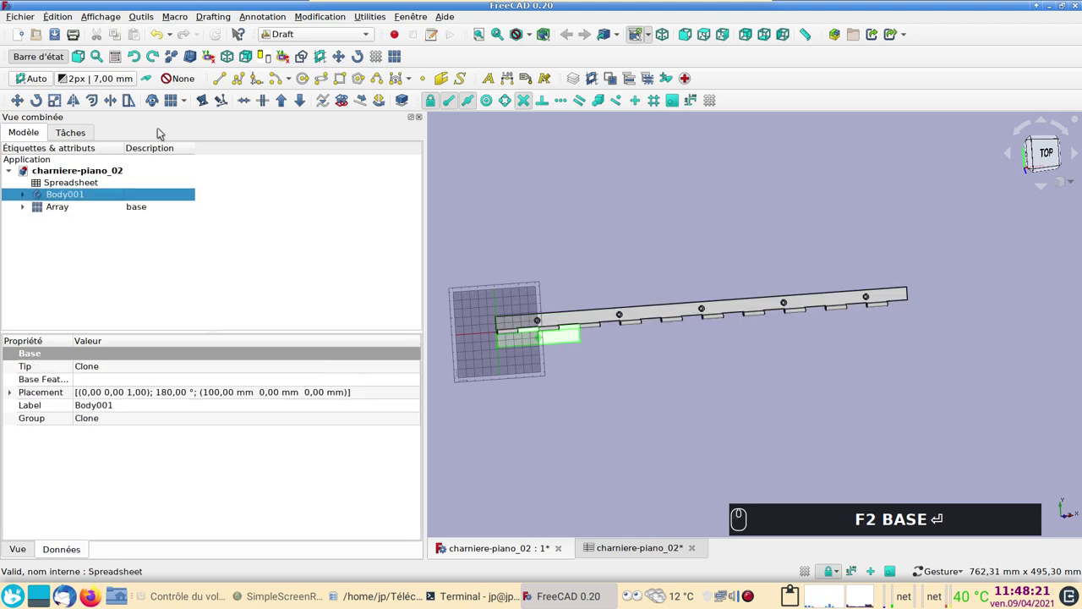
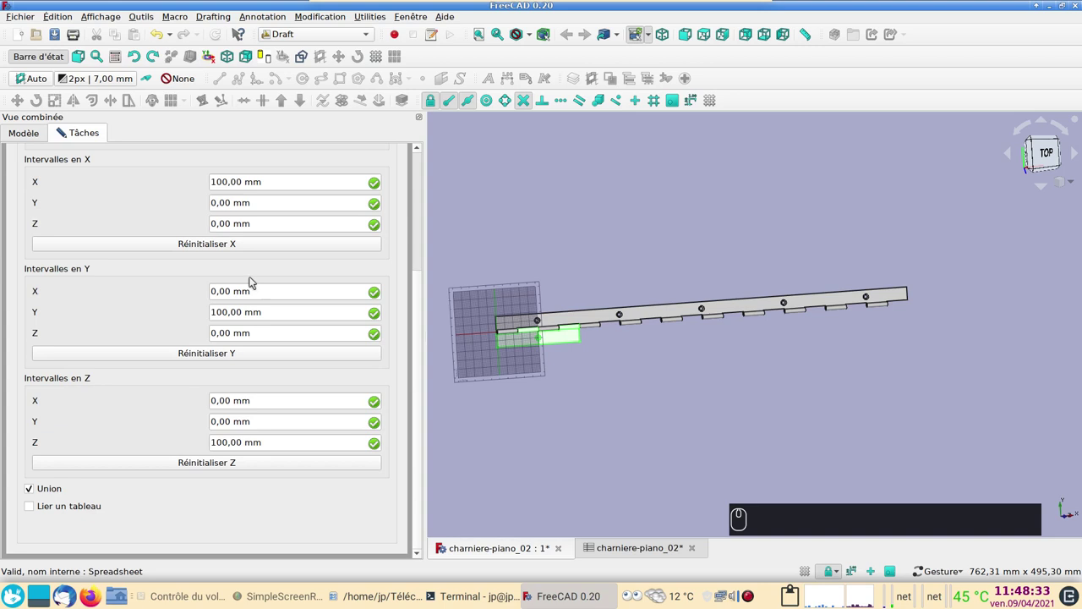
drag(419, 374, 258, 182)
click(244, 163)
click(582, 436)
click(57, 207)
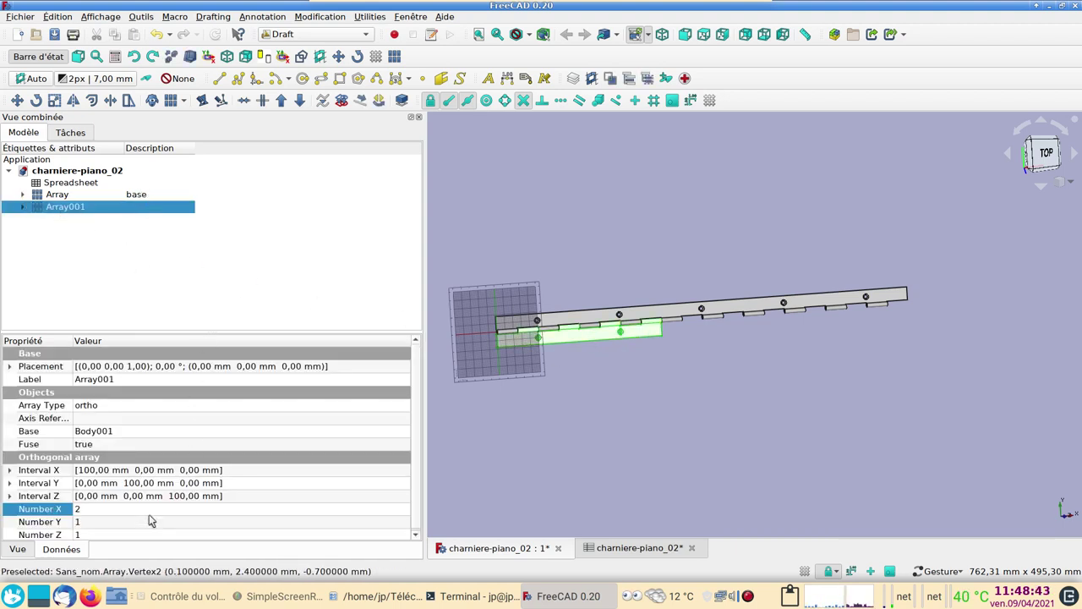
Step: Bind Array001's X count to Spreadsheet.elements and recompute so the second leaf repeats five times
click(402, 509)
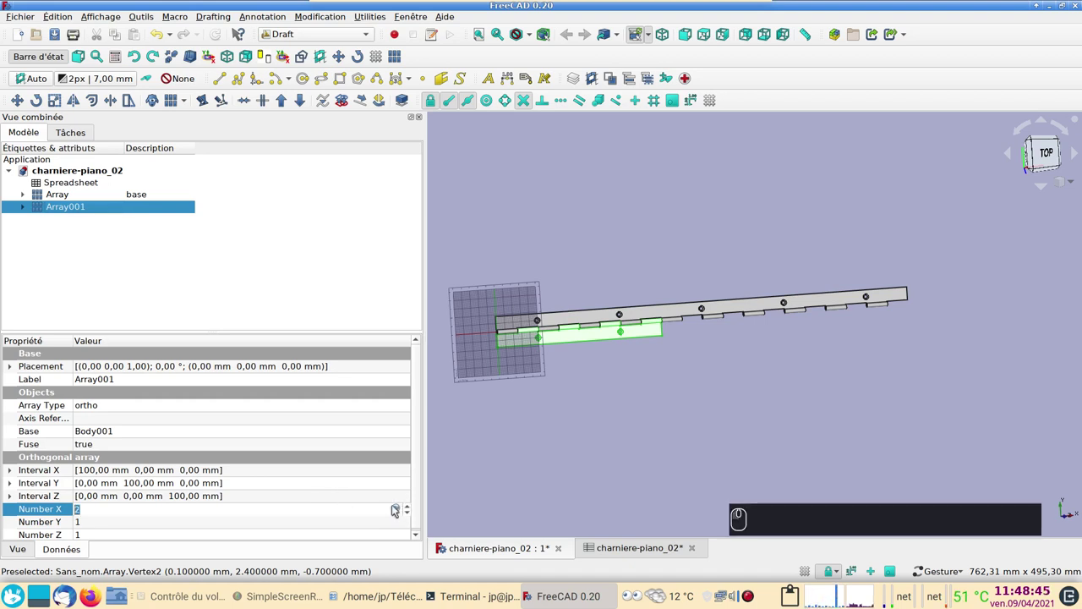
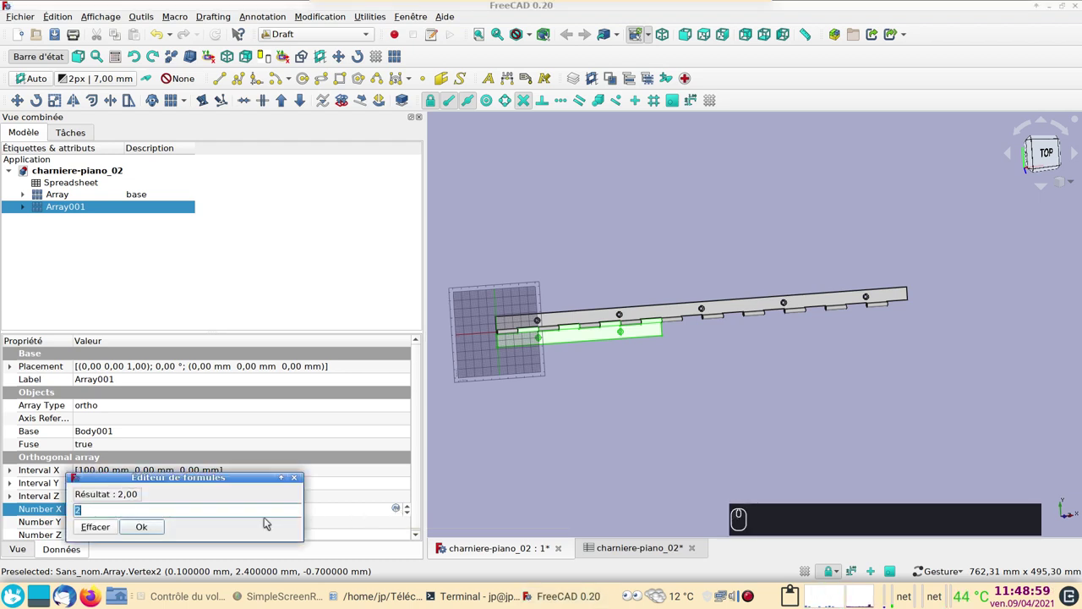
drag(108, 531, 407, 510)
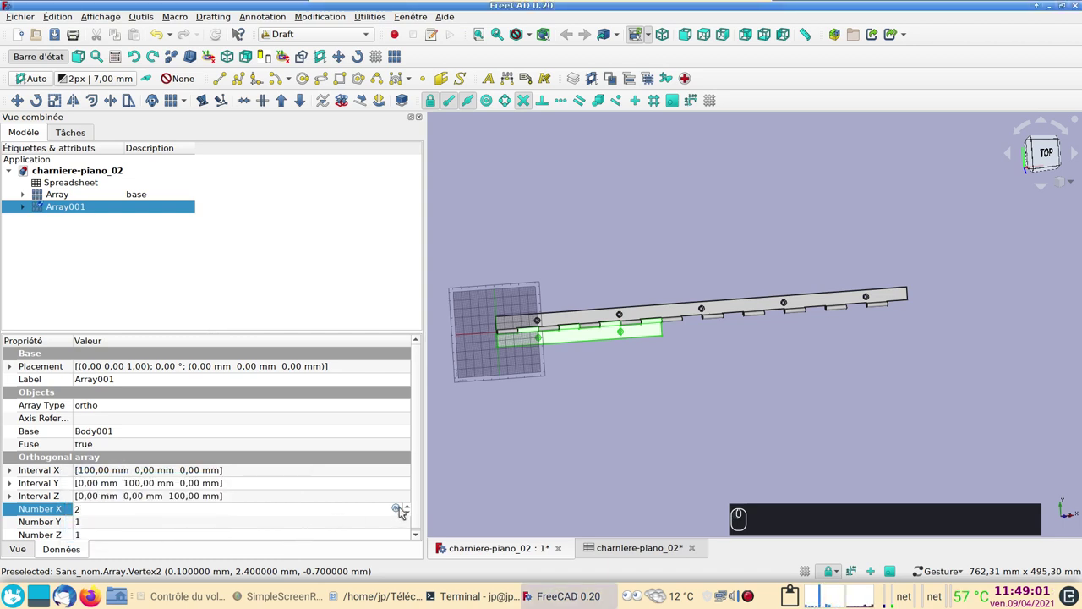
click(401, 510)
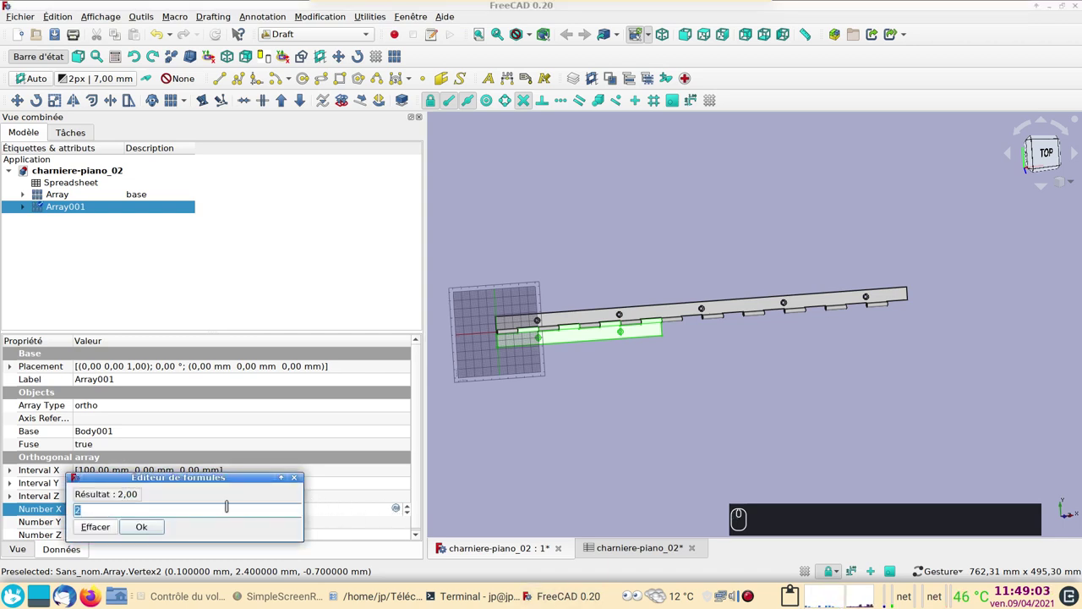
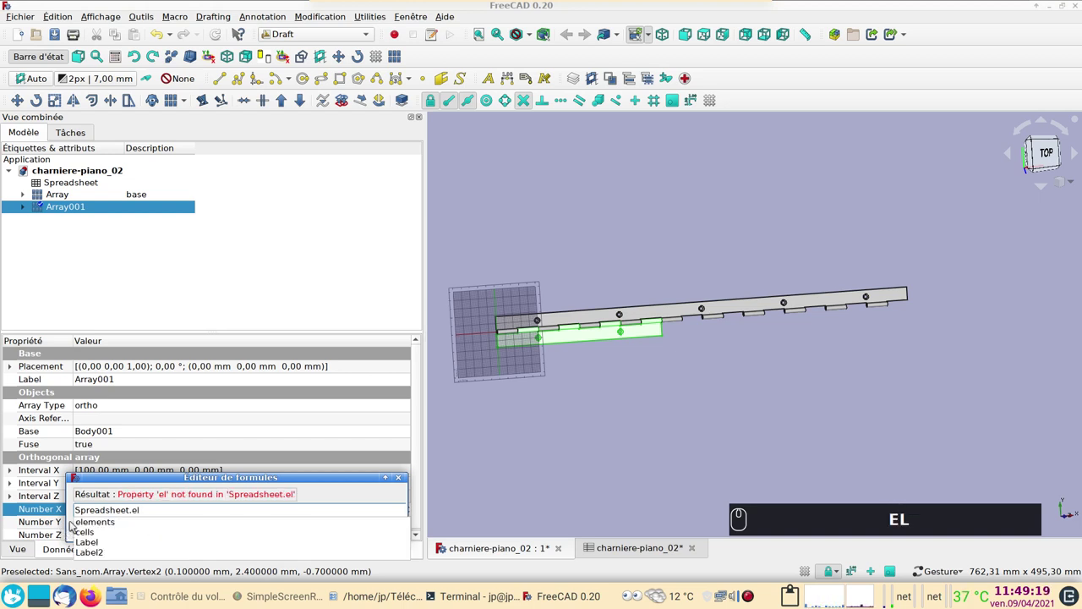
text(el)
click(81, 524)
click(152, 529)
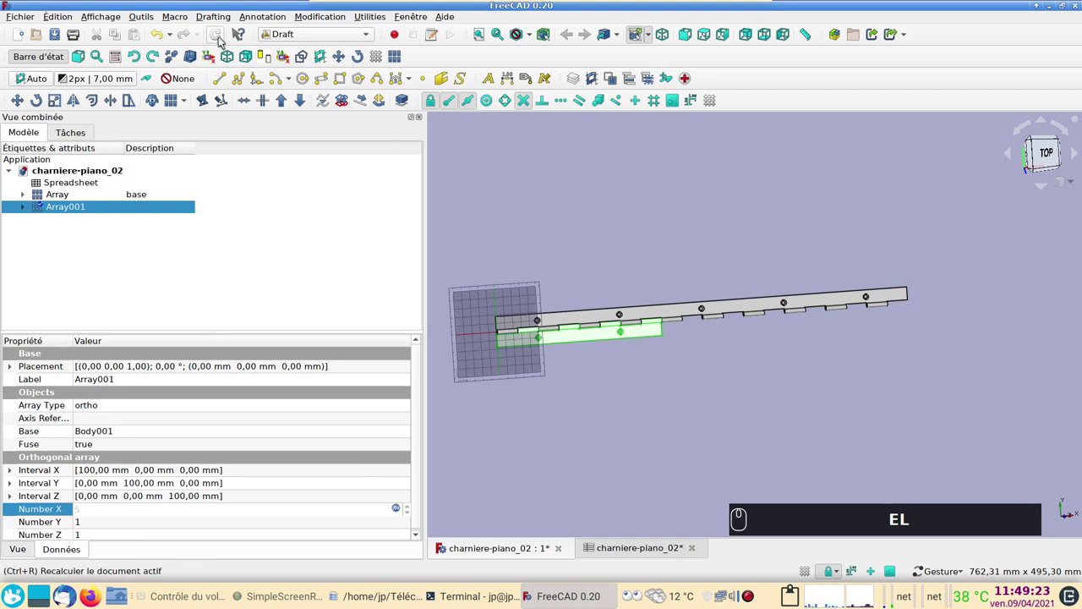
click(221, 34)
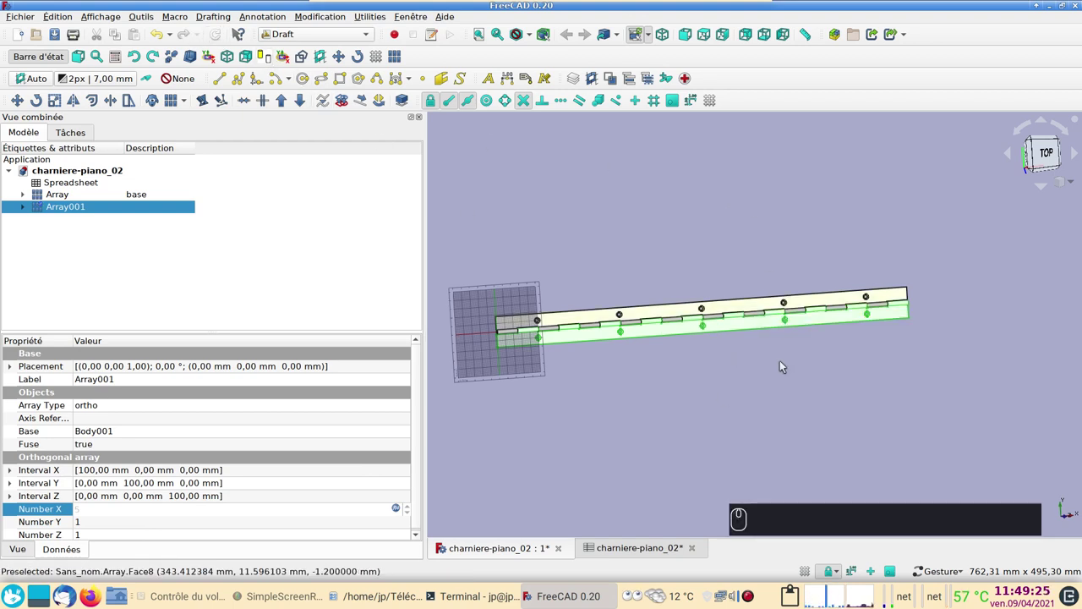
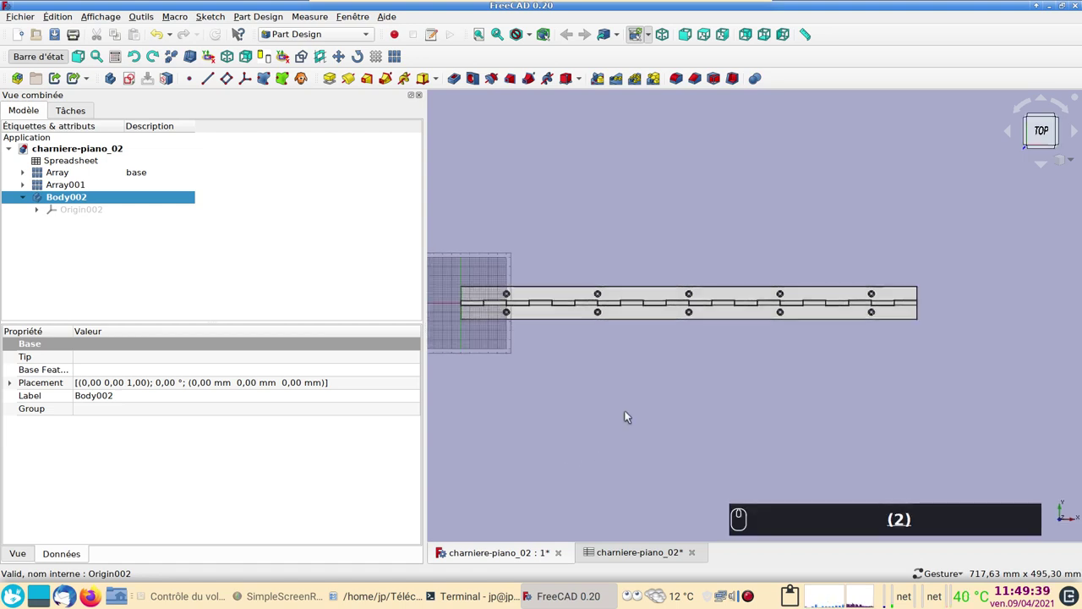
Step: Create Body002 and start an empty sketch on its YZ plane
middle_click(579, 415)
drag(110, 221, 133, 84)
click(133, 85)
drag(66, 206, 596, 359)
text((2))
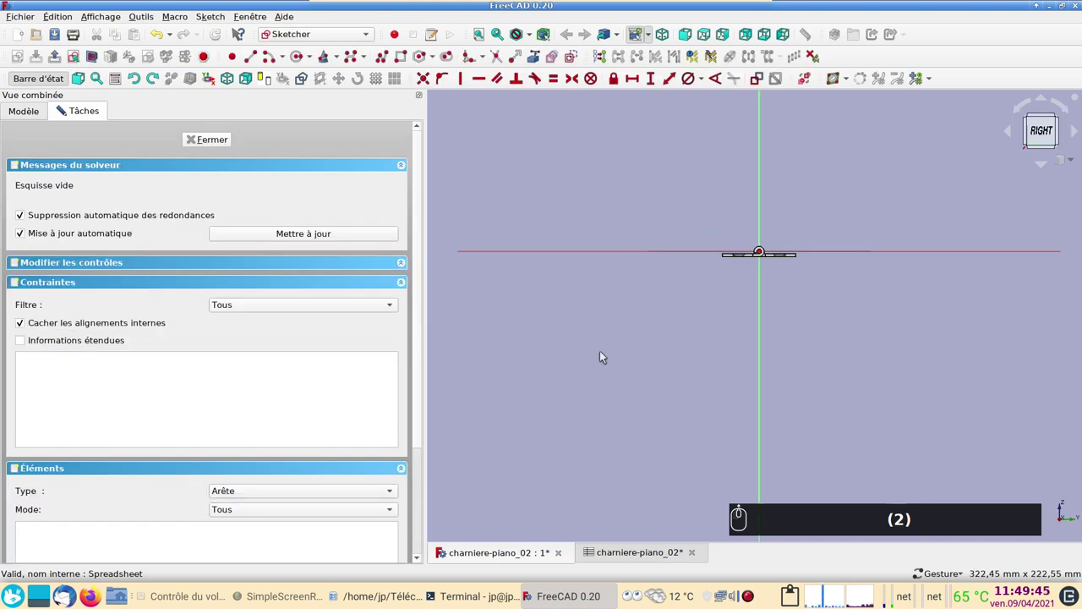
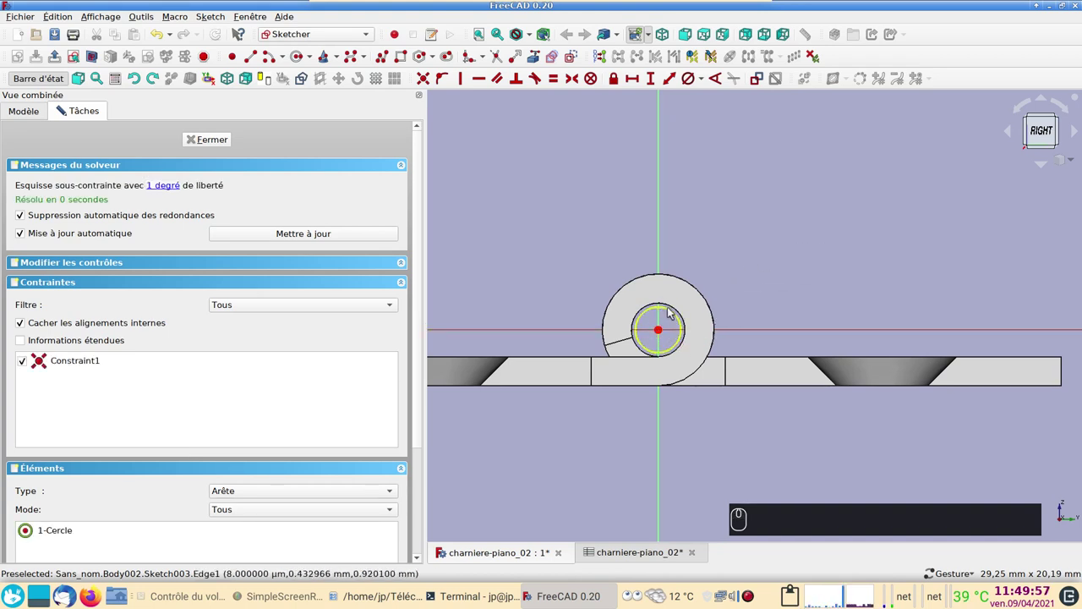
Step: Constrain the pin circle on the hinge axis to 2 mm diameter and close the sketch
click(678, 312)
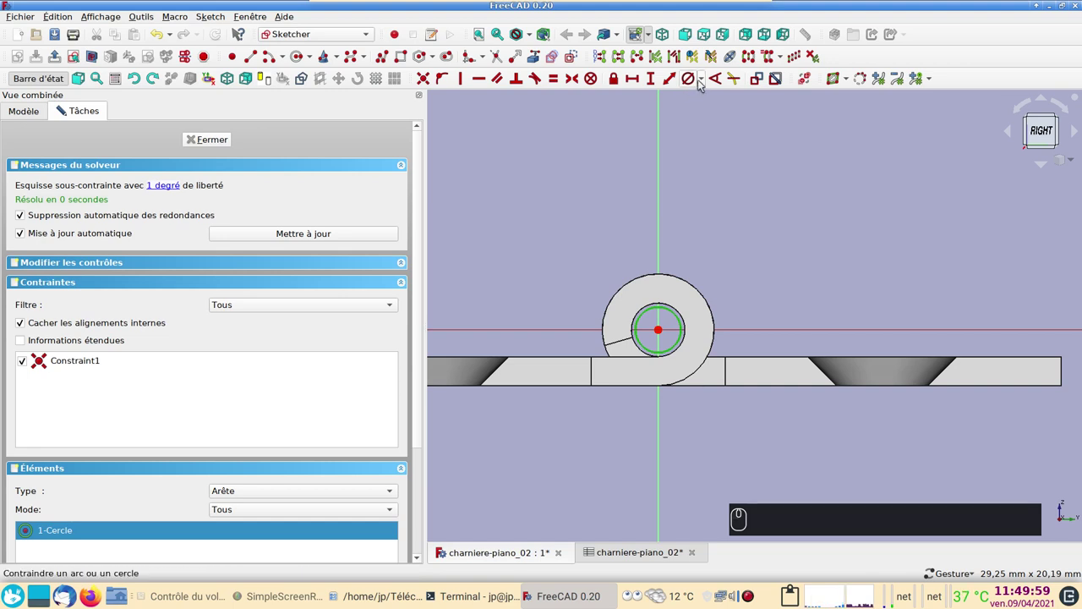
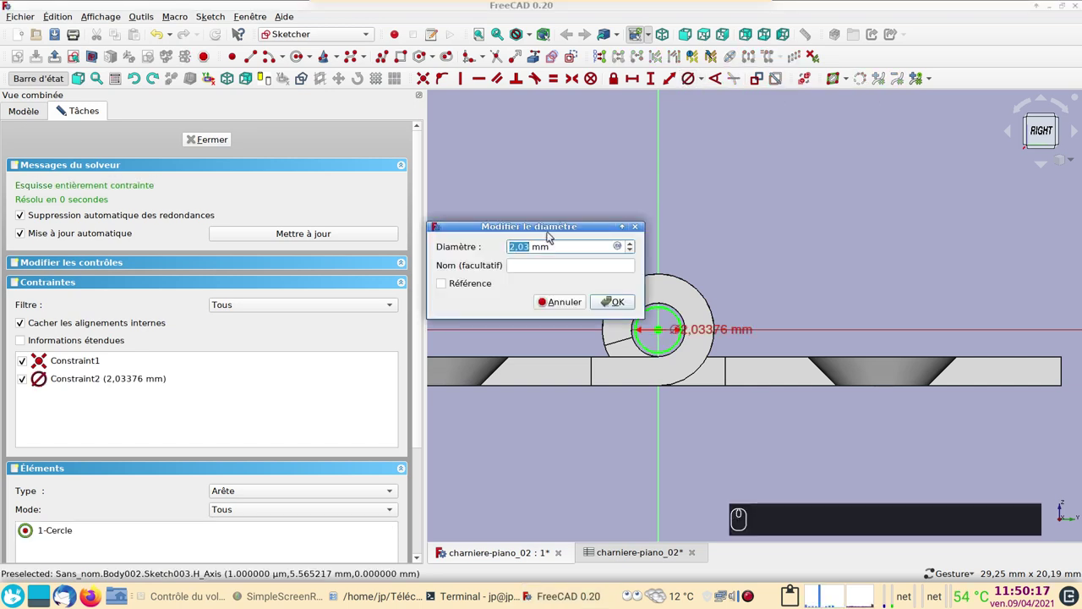
text((2))
key(Return)
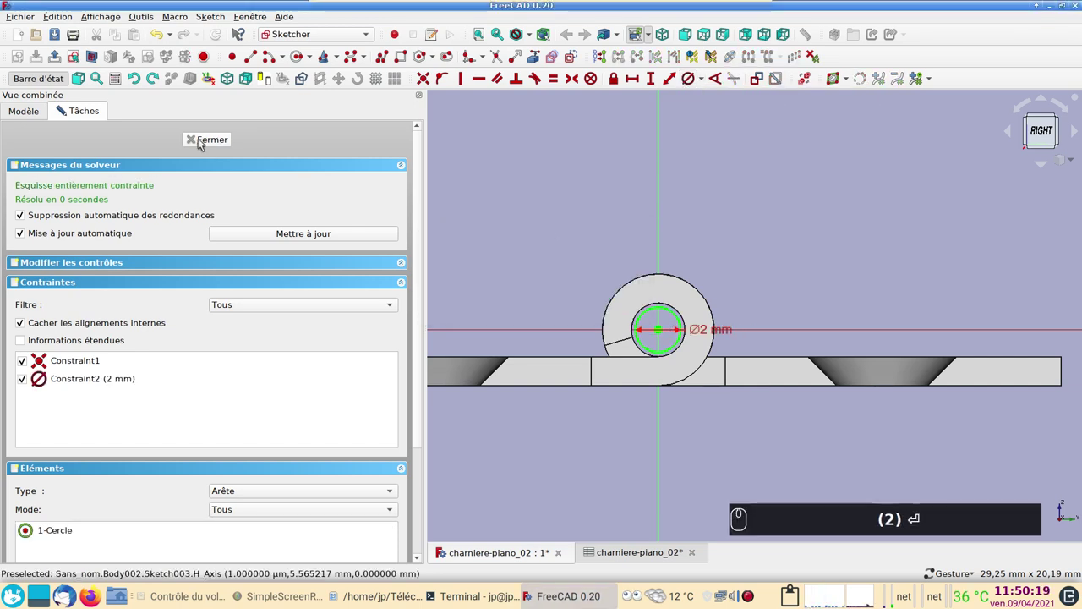
drag(205, 140, 333, 79)
click(333, 79)
Step: Pad the 2 mm circle into the pin solid Pad001 inside Body002
key(0)
key(0)
key(Return)
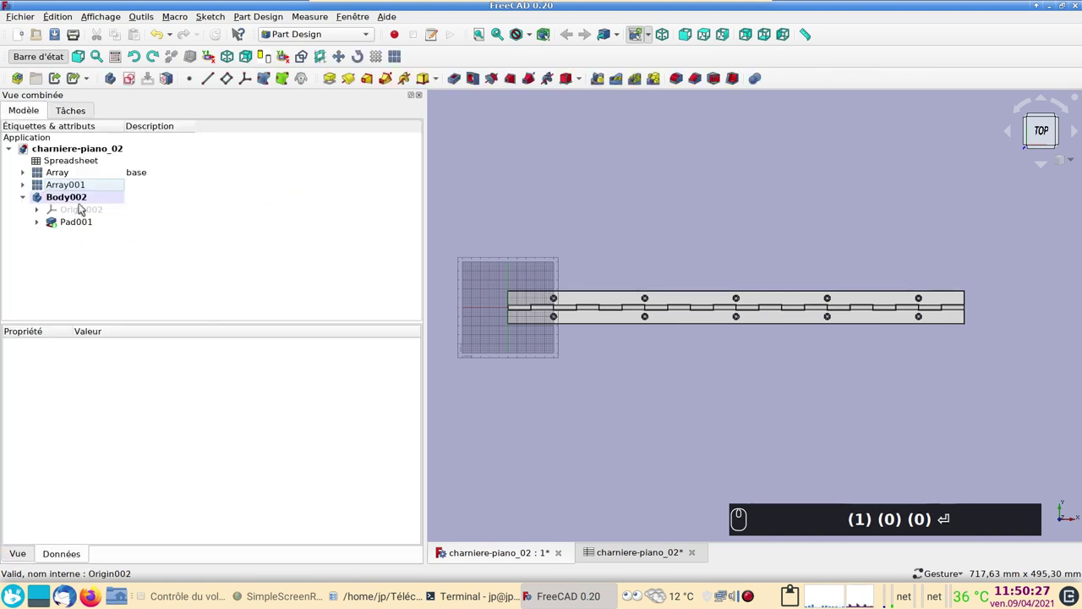
Step: Finish the 100 mm pad length and select pin Body002 as array base
text((1) (0) (0) ⏎)
click(86, 200)
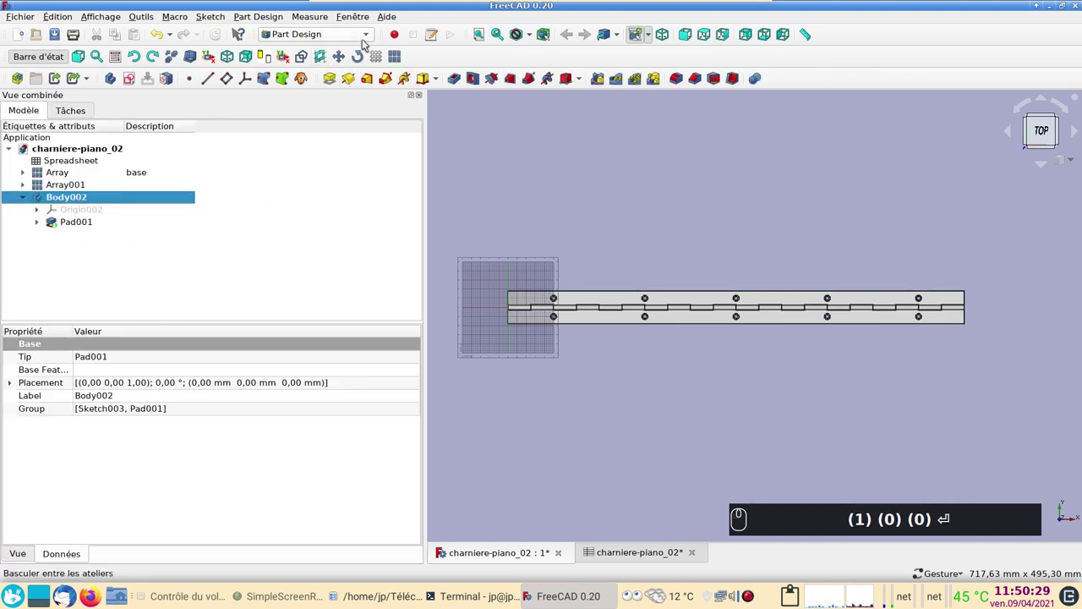
click(365, 40)
click(328, 10)
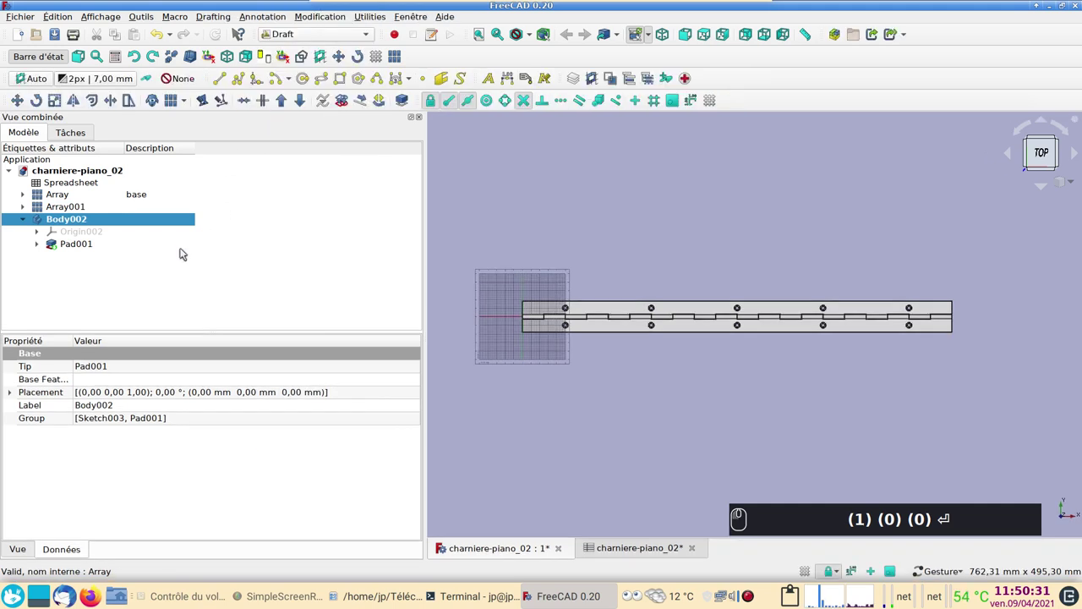
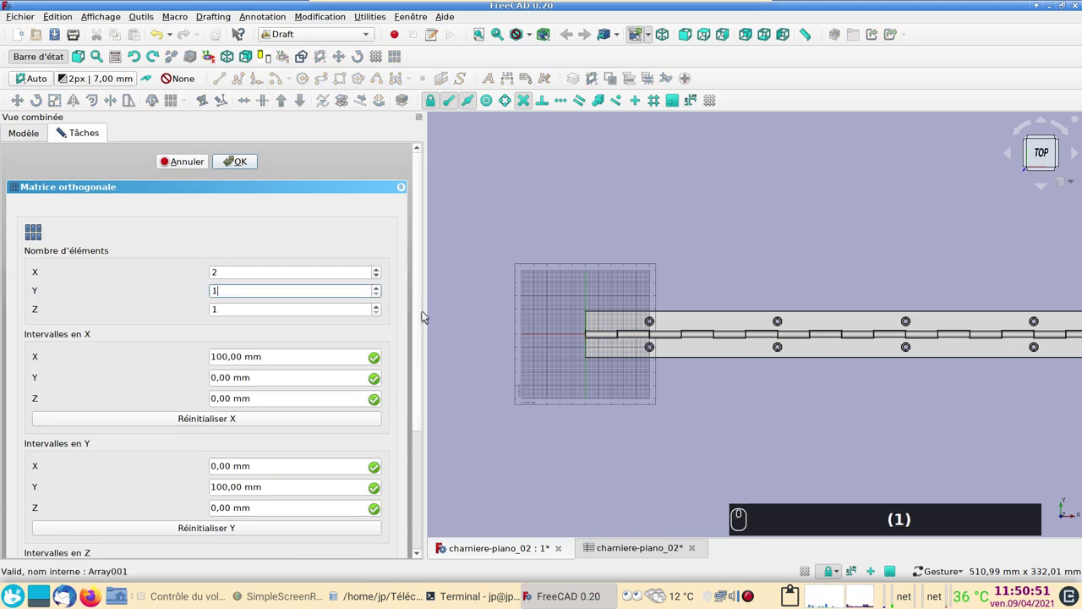
Step: Create orthogonal Array002 of Body002: X=2, Y=1, Z=1 at 100 mm intervals, fused
click(421, 323)
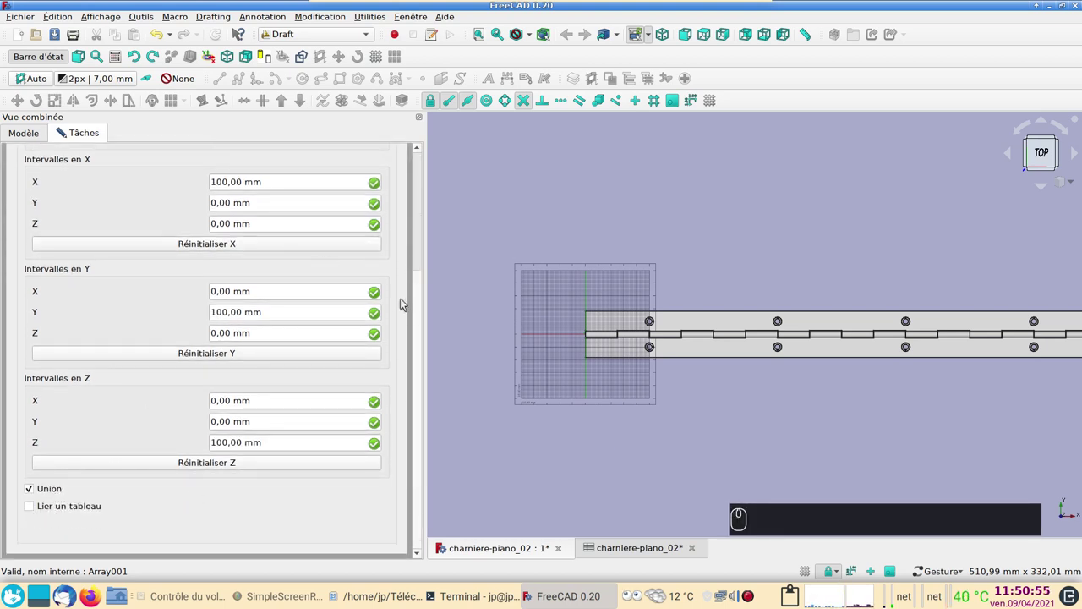
drag(420, 319, 276, 201)
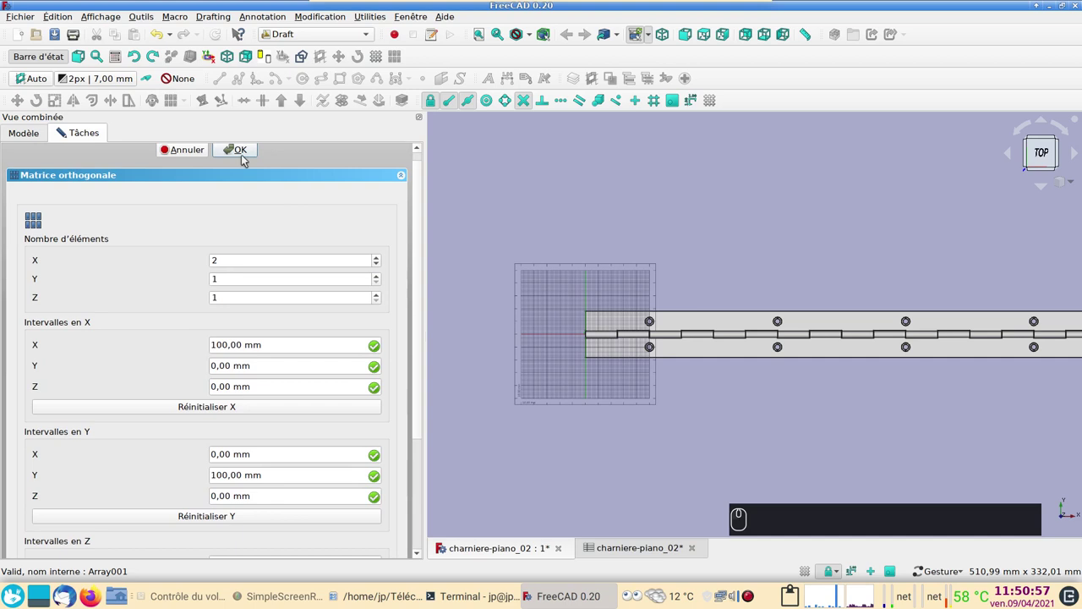
click(247, 154)
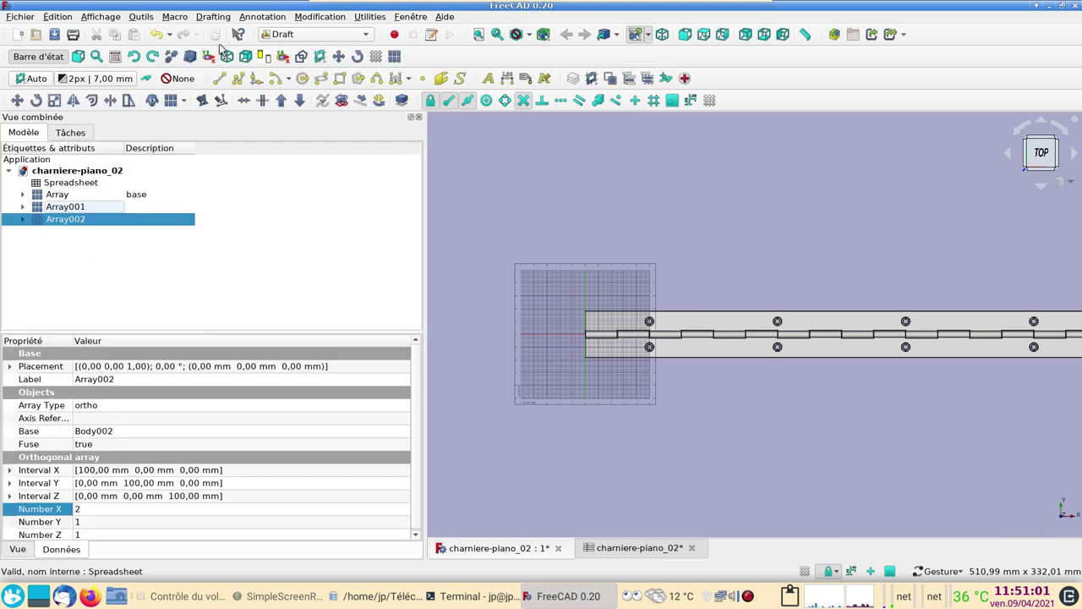
Step: Drive Array002's X element count by the expression Spreadsheet.elements and recompute the 5 pins
click(223, 35)
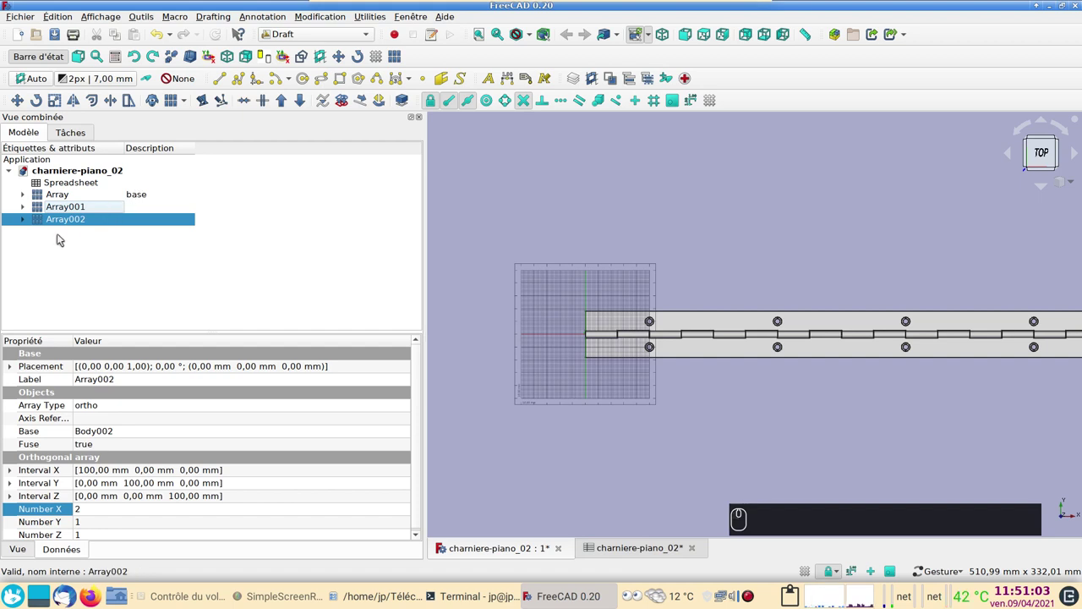
click(30, 223)
click(48, 257)
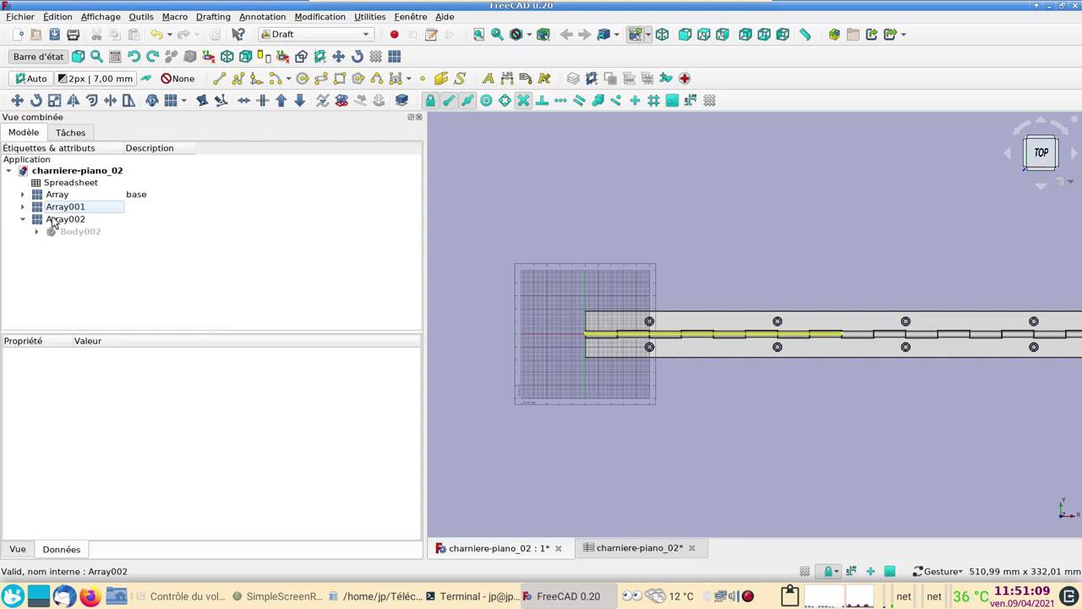
click(71, 220)
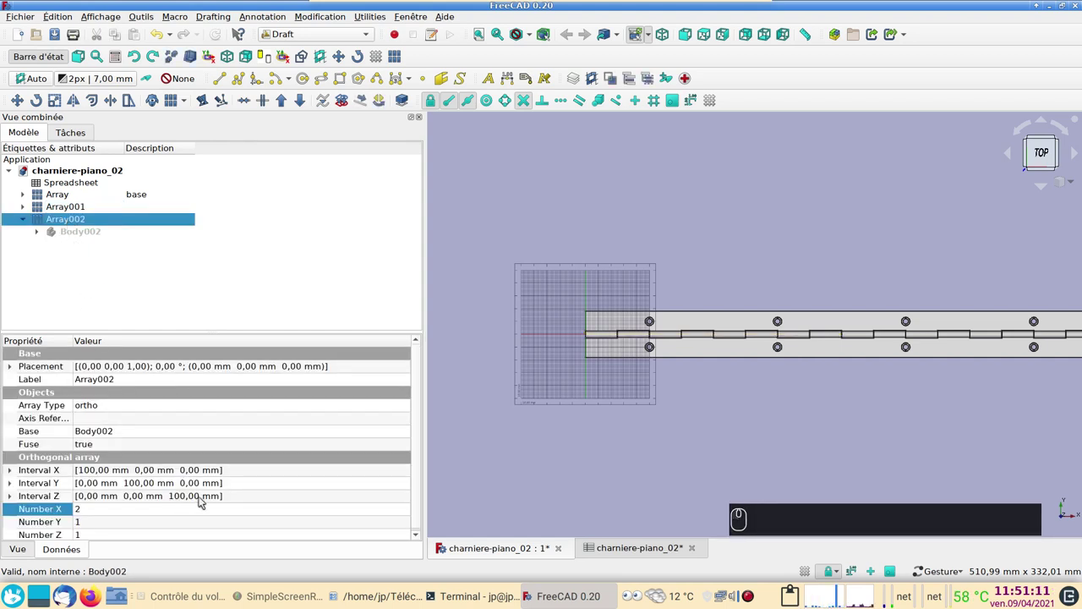
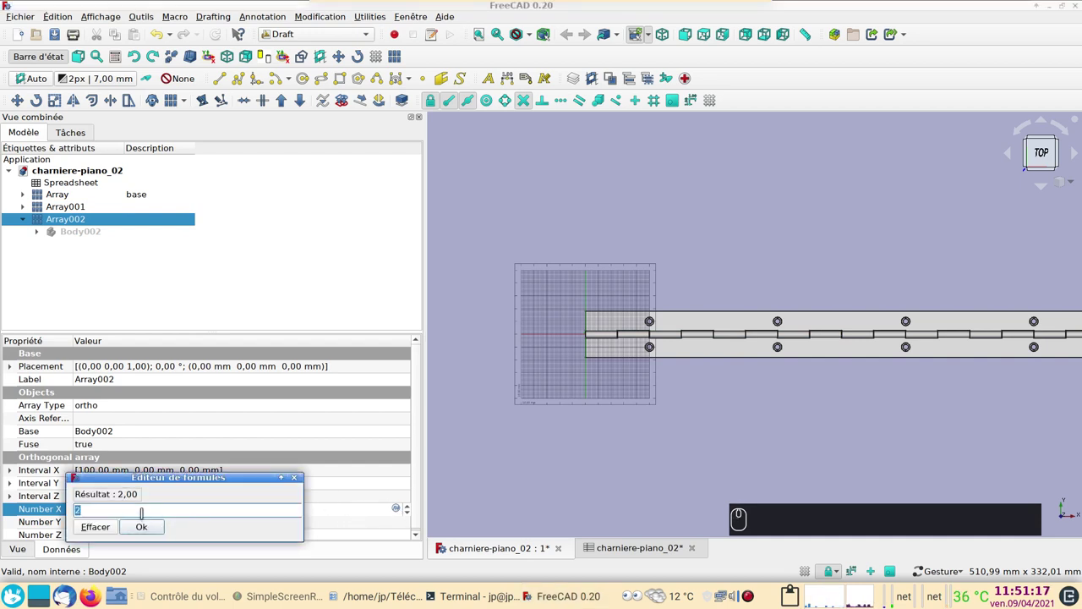
key(s)
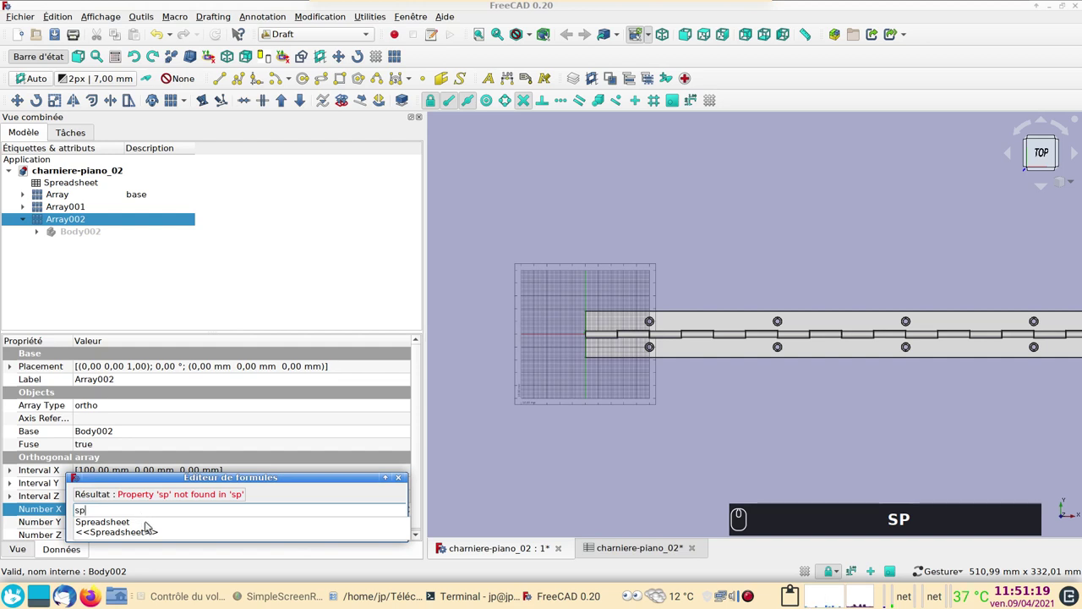
text(sp)
click(152, 524)
text(el)
click(154, 525)
click(158, 527)
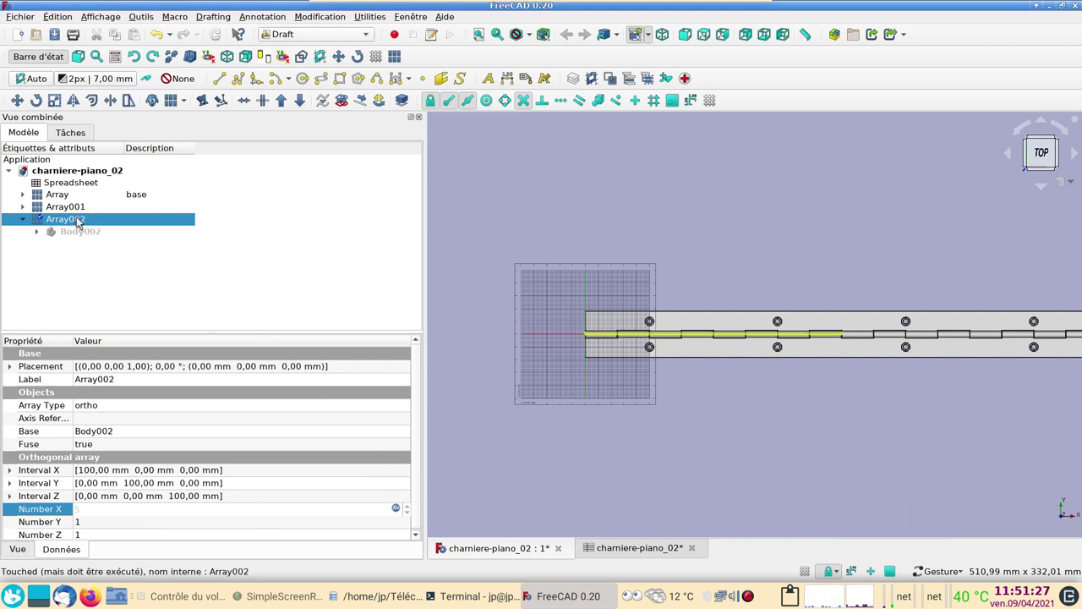
click(224, 35)
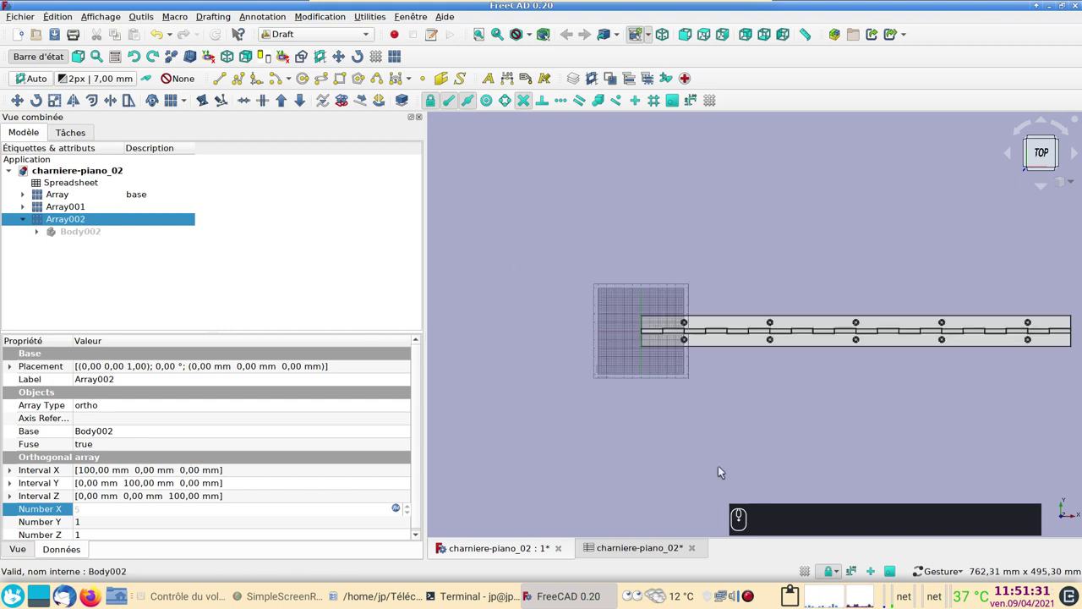
Step: Set Array002's description to 'axe' after viewing the hinge from an angle
middle_click(733, 472)
click(631, 493)
scroll(up, 3)
scroll(up, 3)
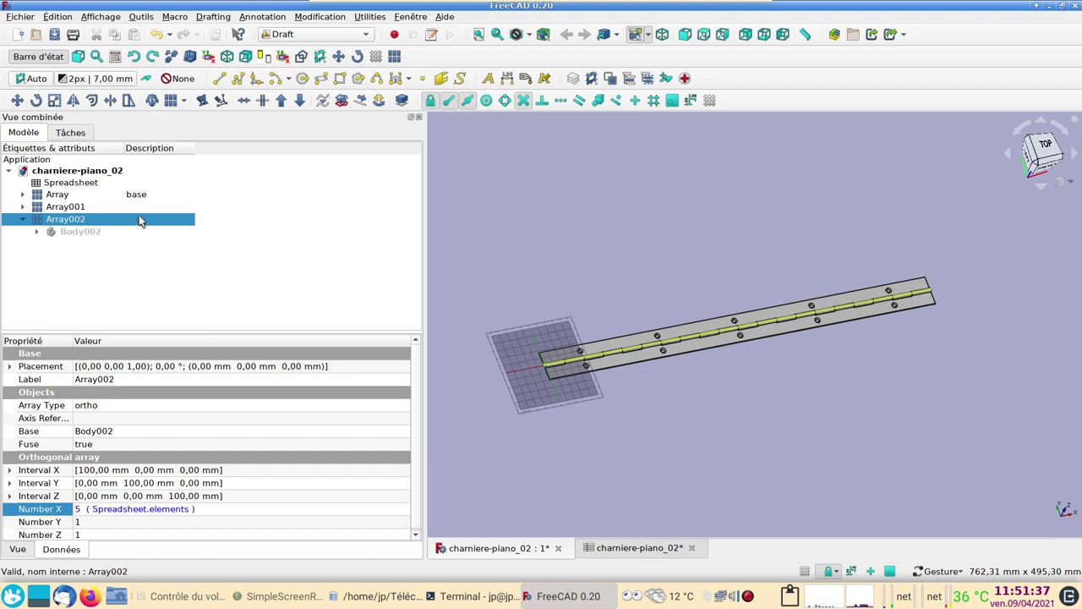
click(147, 218)
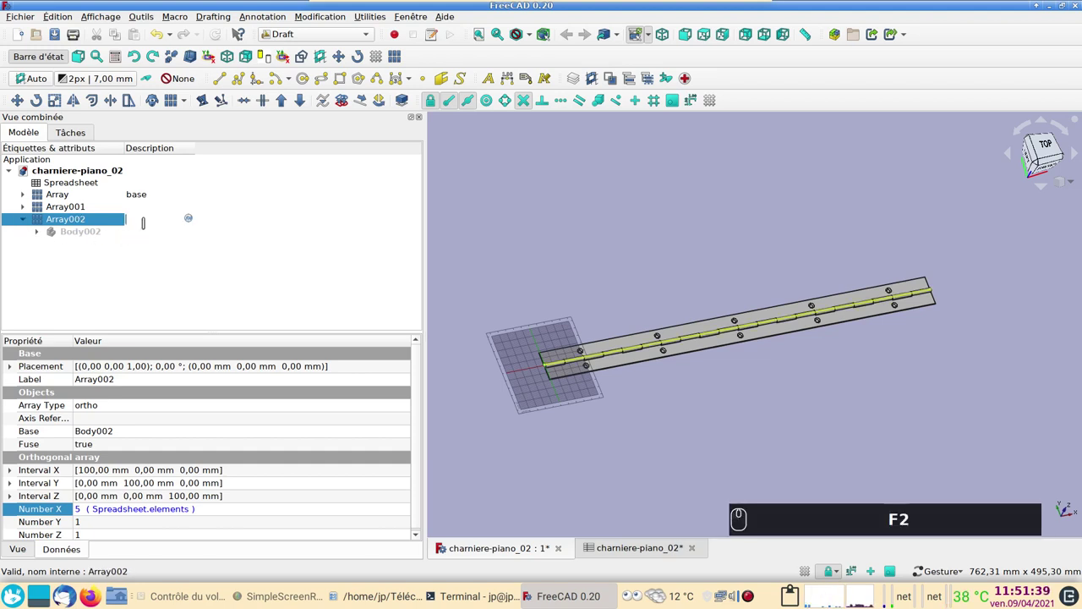
text(aaxe)
key(Return)
click(76, 200)
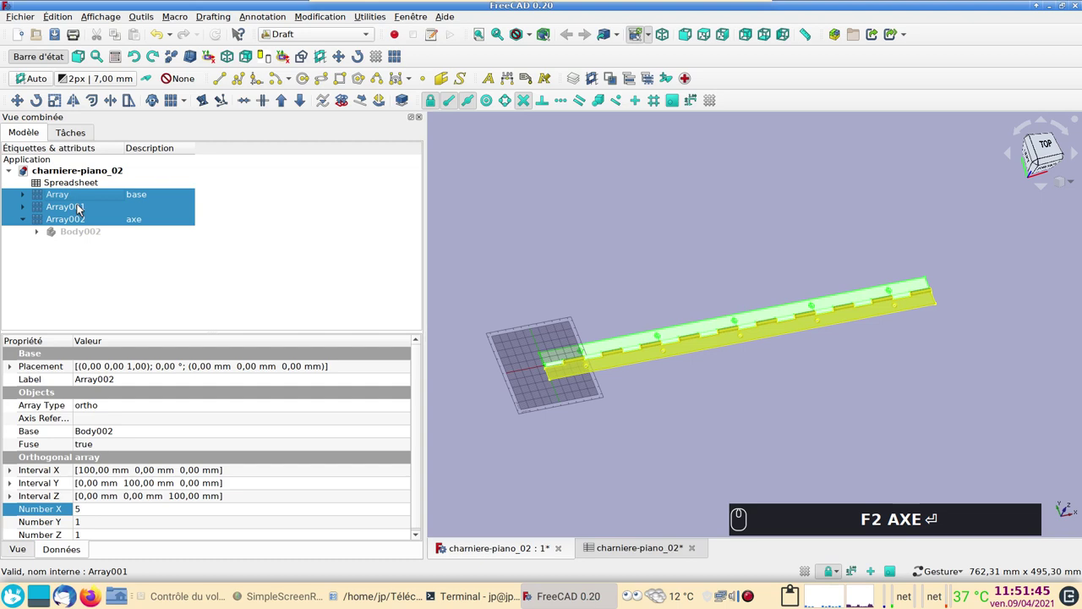
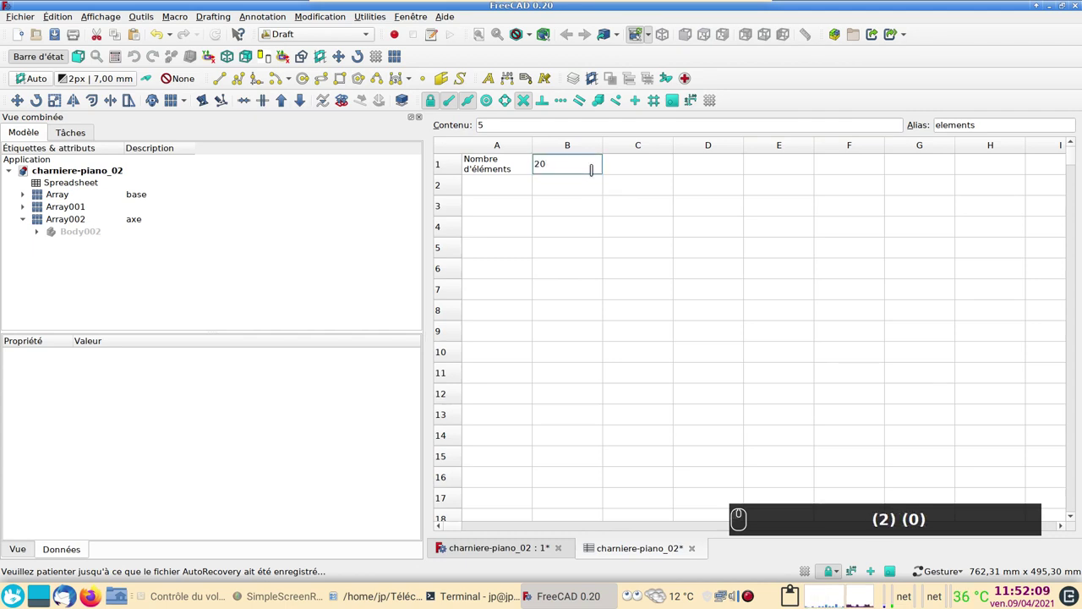
Step: Confirm elements = 20 in cell B1 and view the lengthened hinge in the 3D document
key(Return)
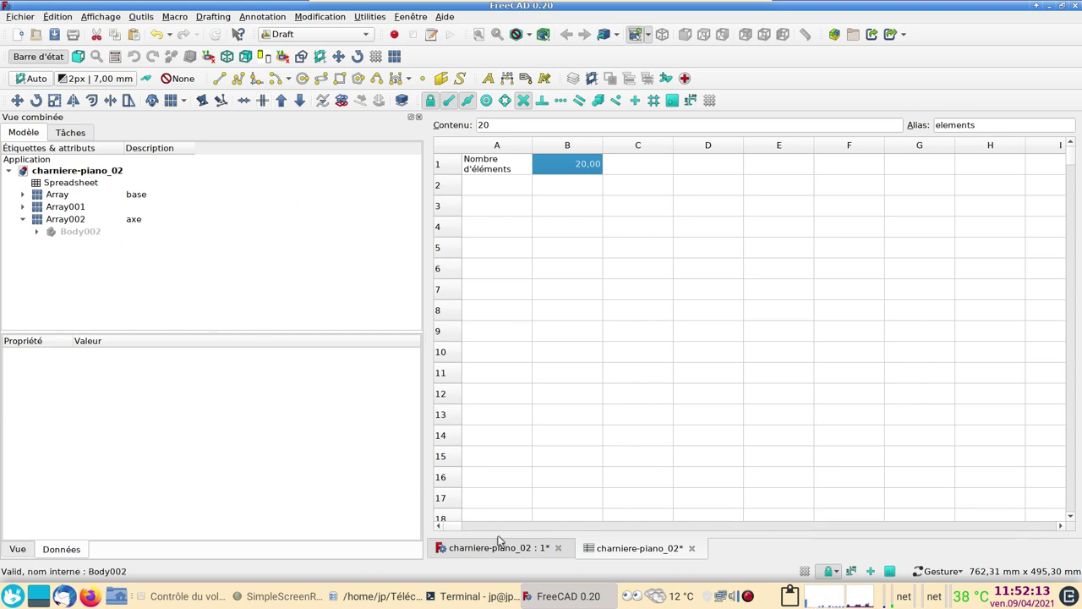
click(496, 553)
scroll(up, 3)
click(741, 420)
click(763, 382)
scroll(up, 3)
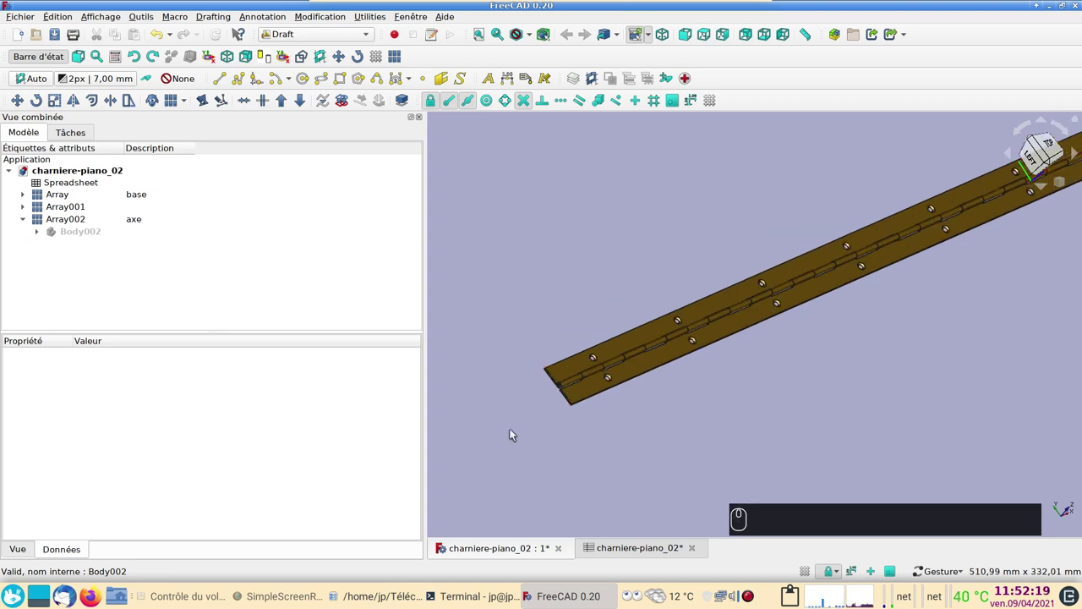
Step: Select the second leaf Array001 rotated 315° about X and bring up its placement editor
drag(558, 451, 549, 472)
scroll(up, 3)
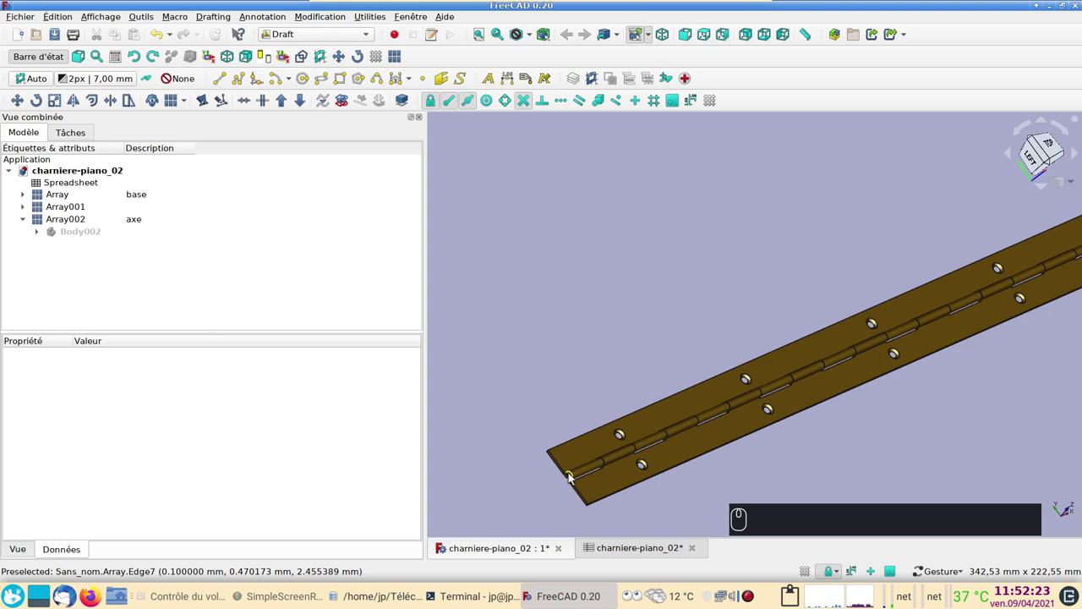
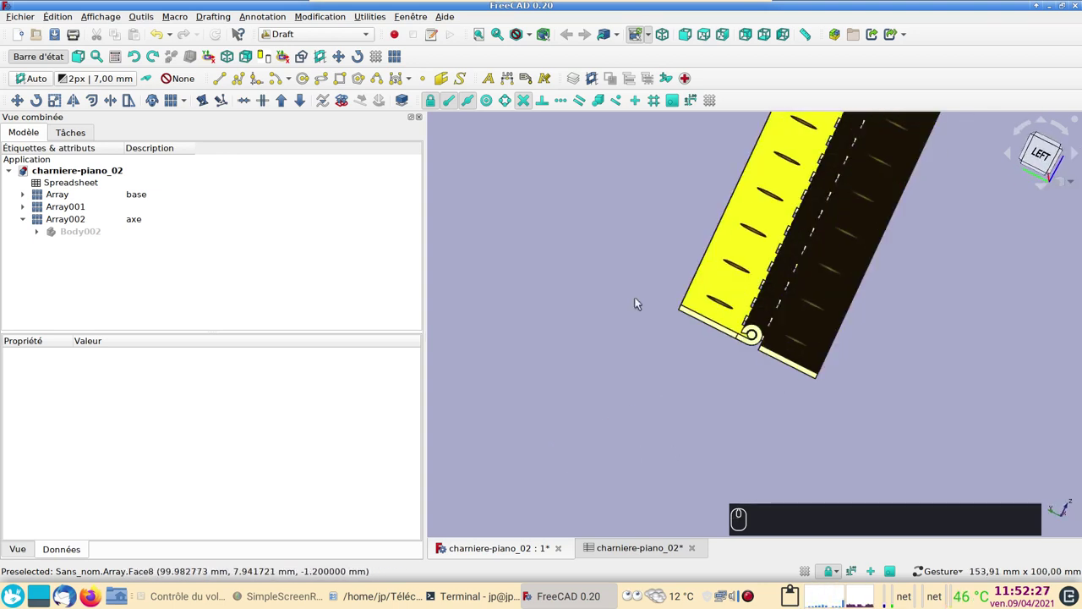
click(81, 219)
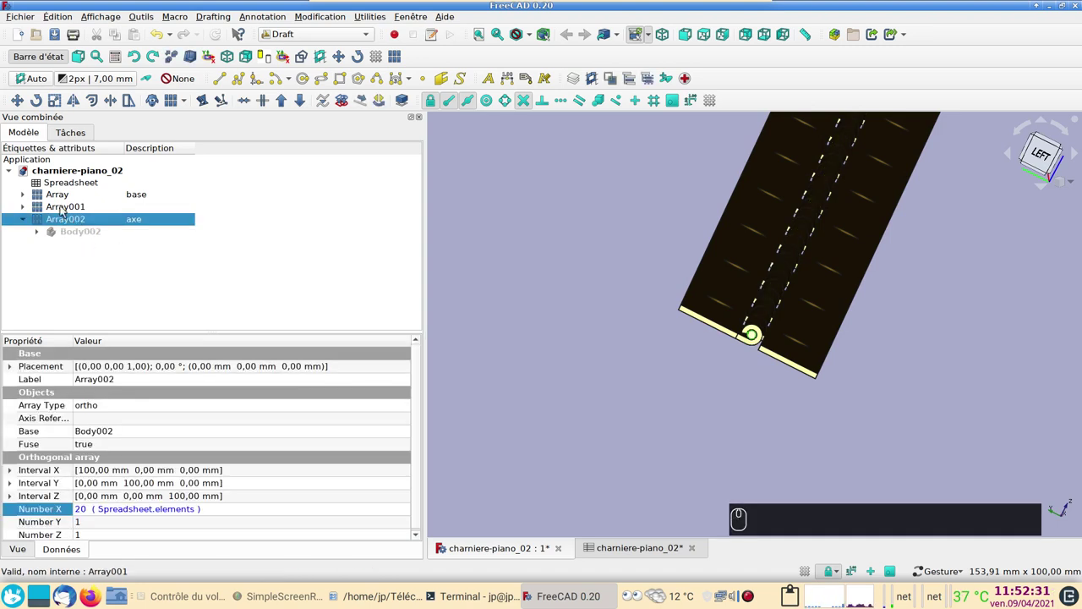
click(67, 208)
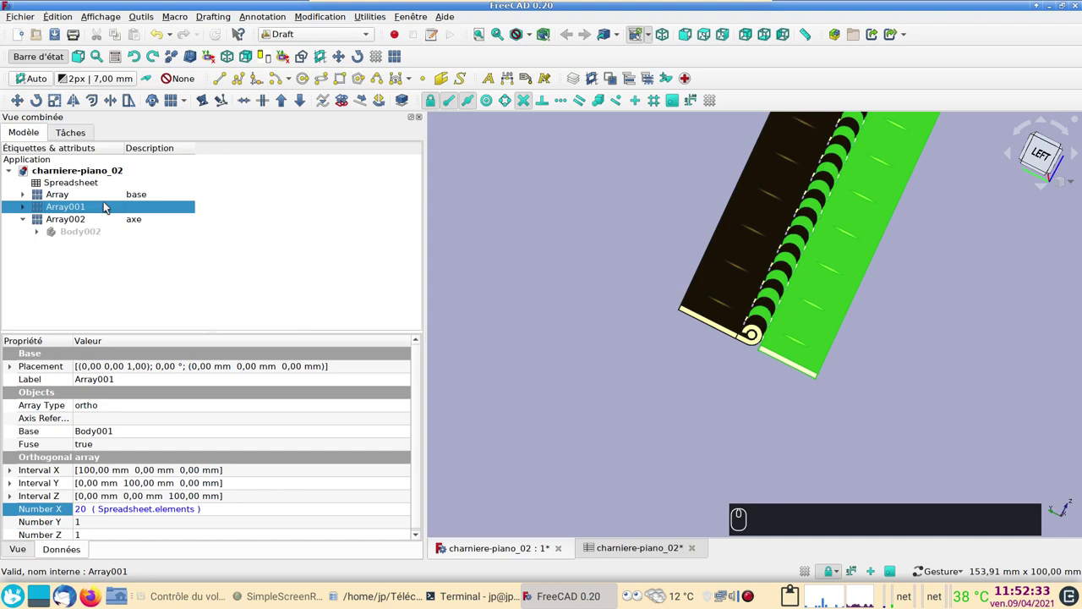
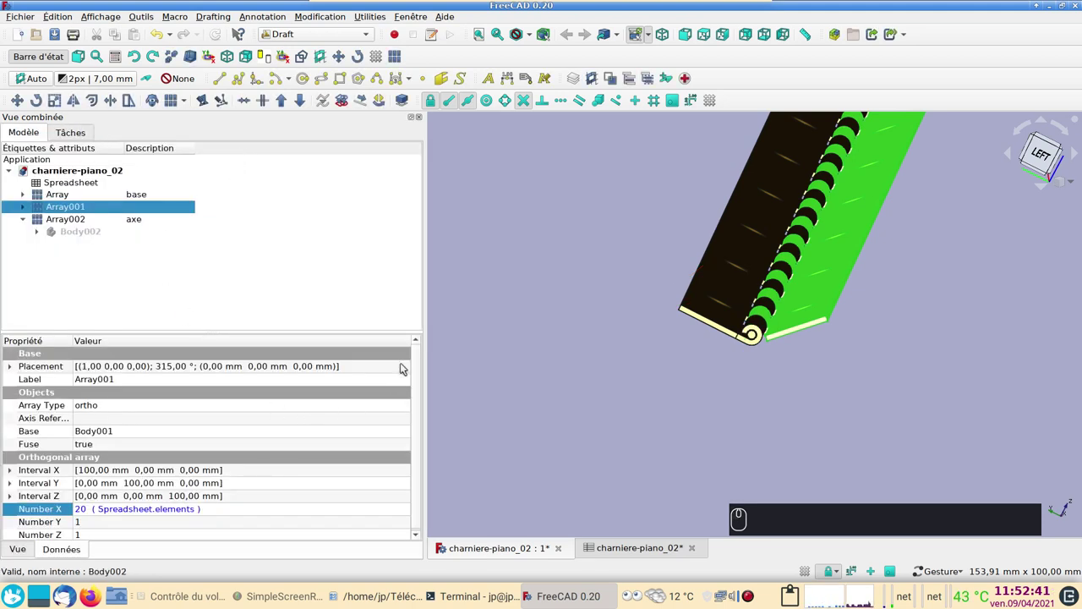
click(408, 369)
Step: Re-enter the 315° angle, confirm Array001's placement, and view the opened hinge
click(404, 368)
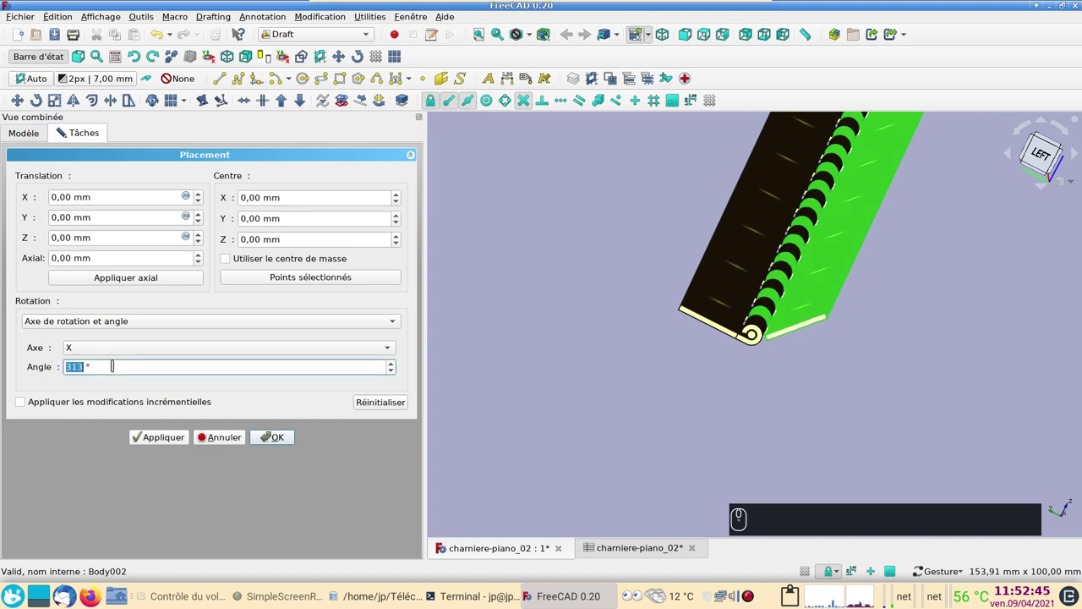
scroll(up, 3)
scroll(up, 3)
scroll(up, 3)
click(161, 435)
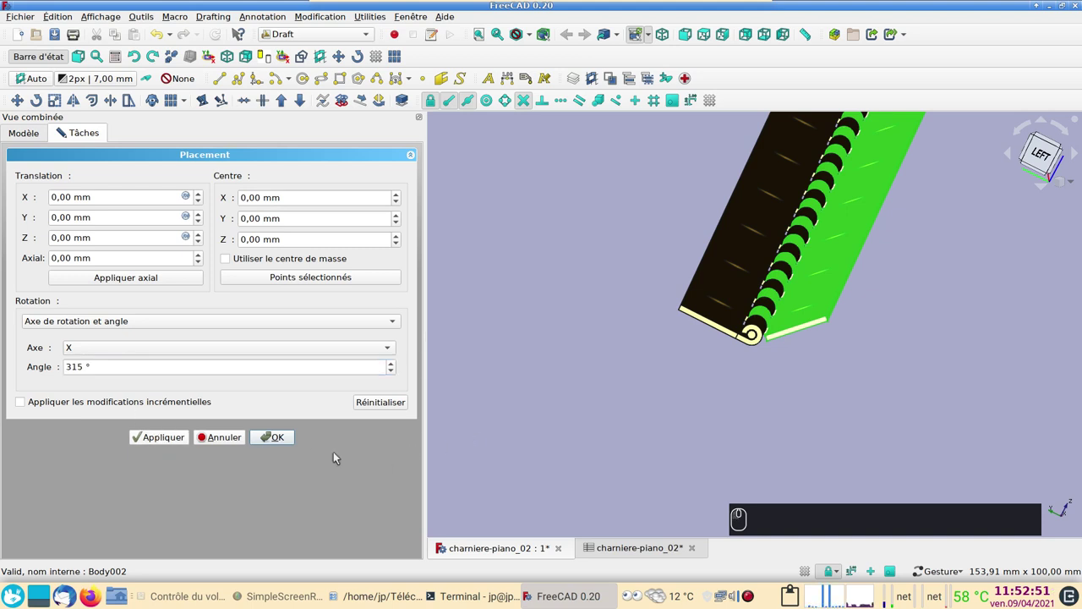
click(285, 444)
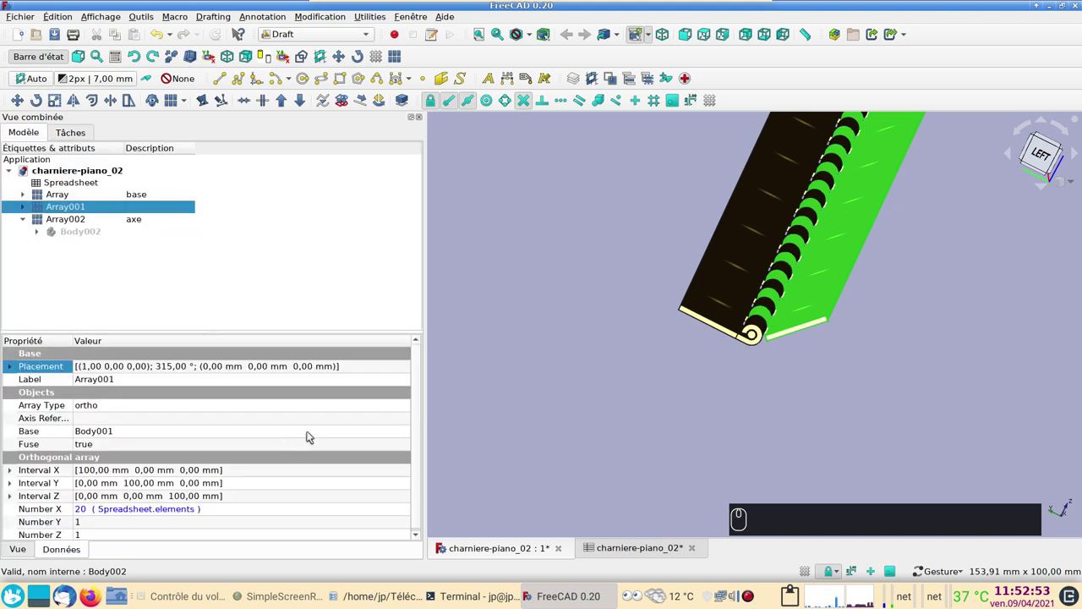